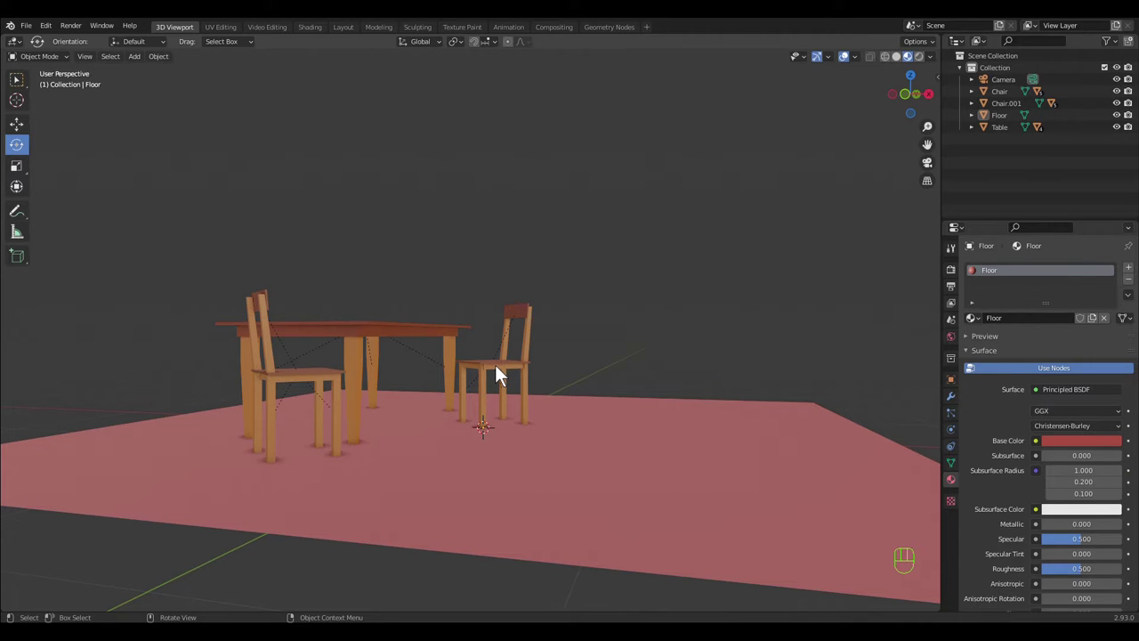
- Move the right-hand chair about 0.82 m farther from the table along Y, then select the floor
click(503, 374)
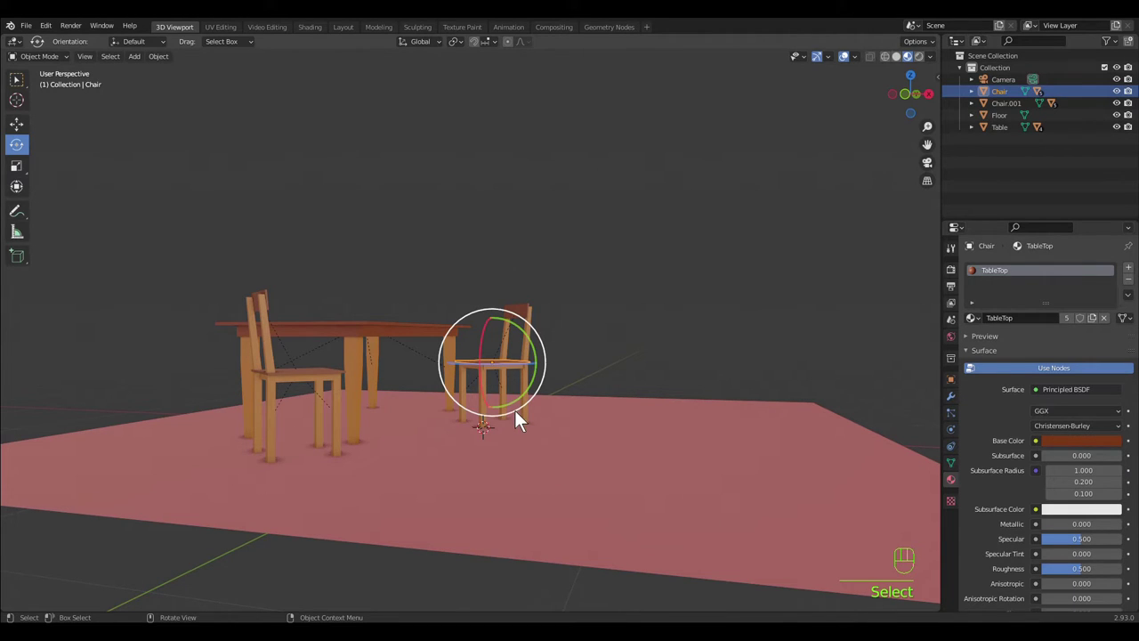
key(w)
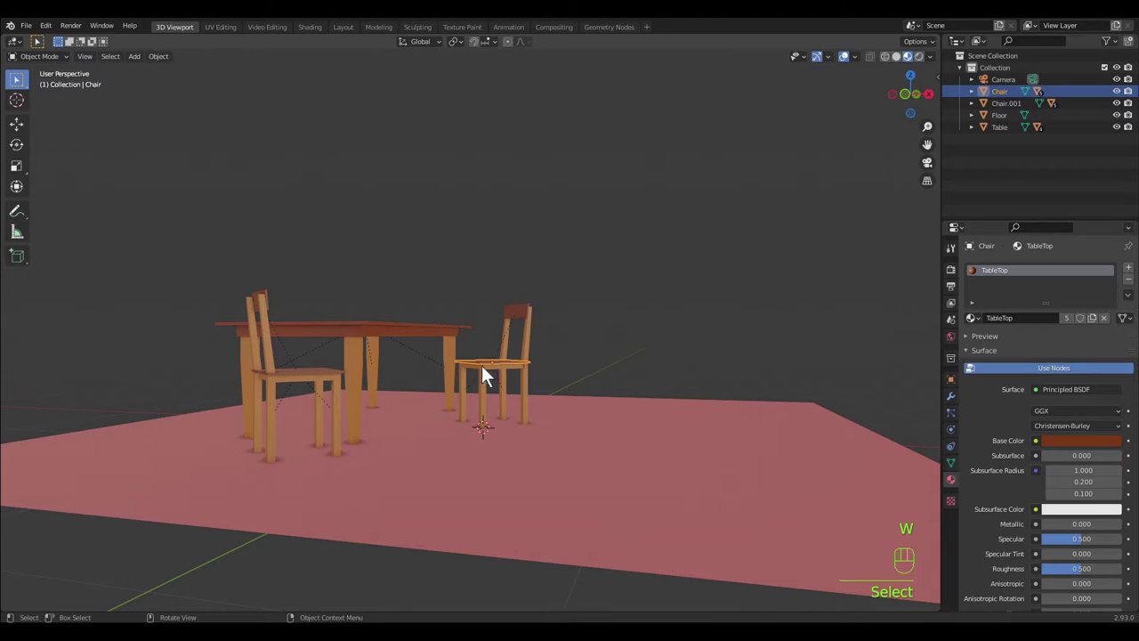
key(g)
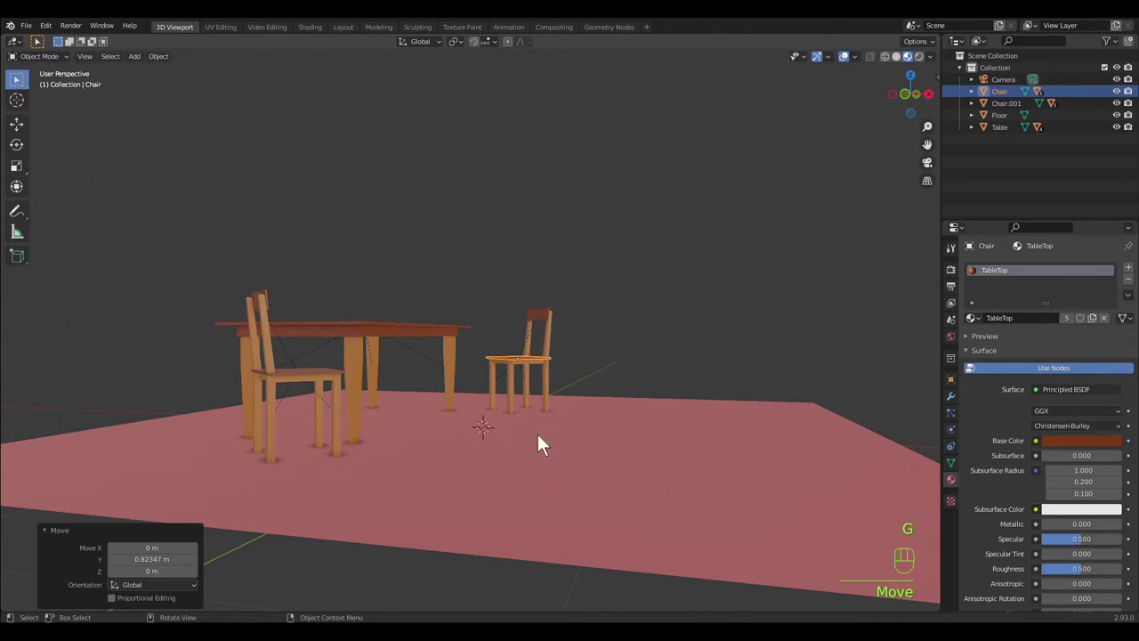
click(632, 488)
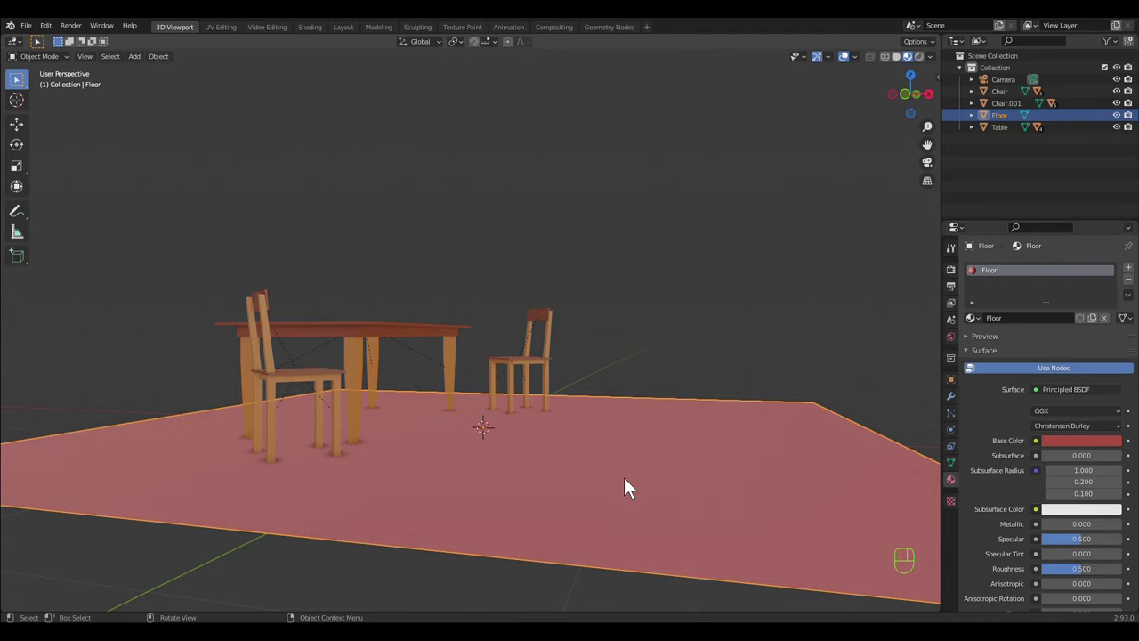
- Hide the floor and add a UV sphere of radius 0.15 m at the scene origin
key(h)
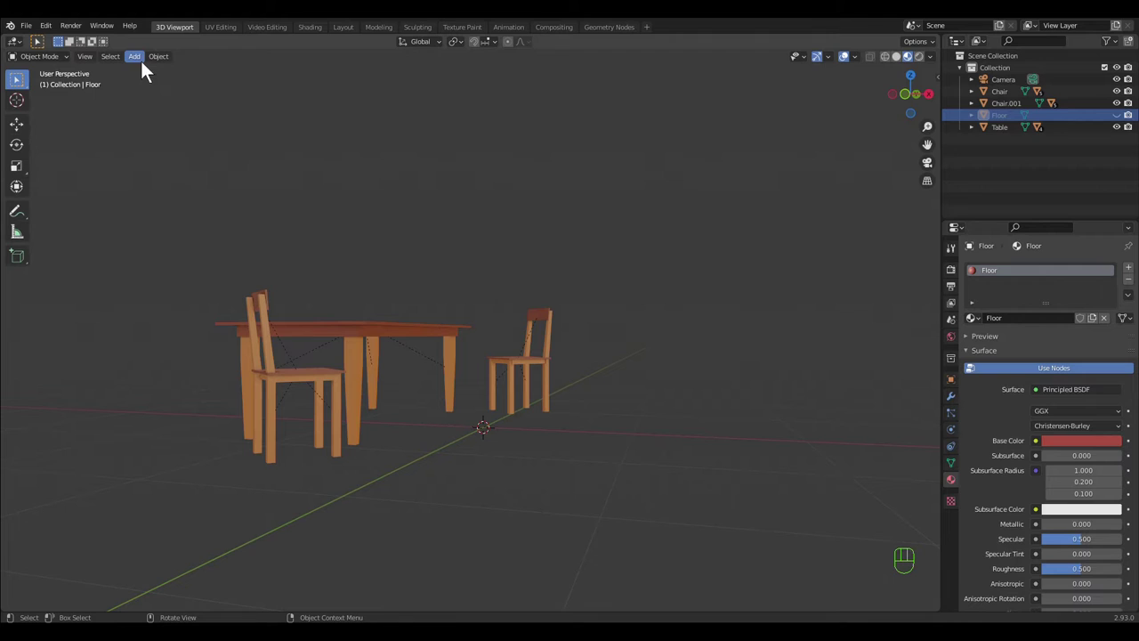
drag(142, 67, 274, 118)
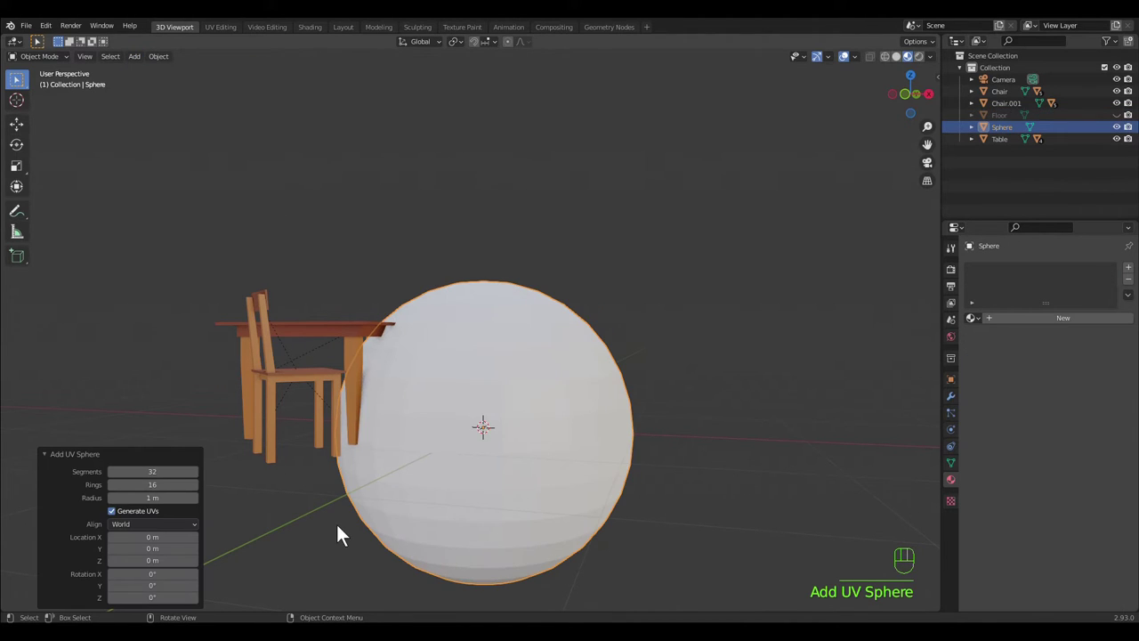
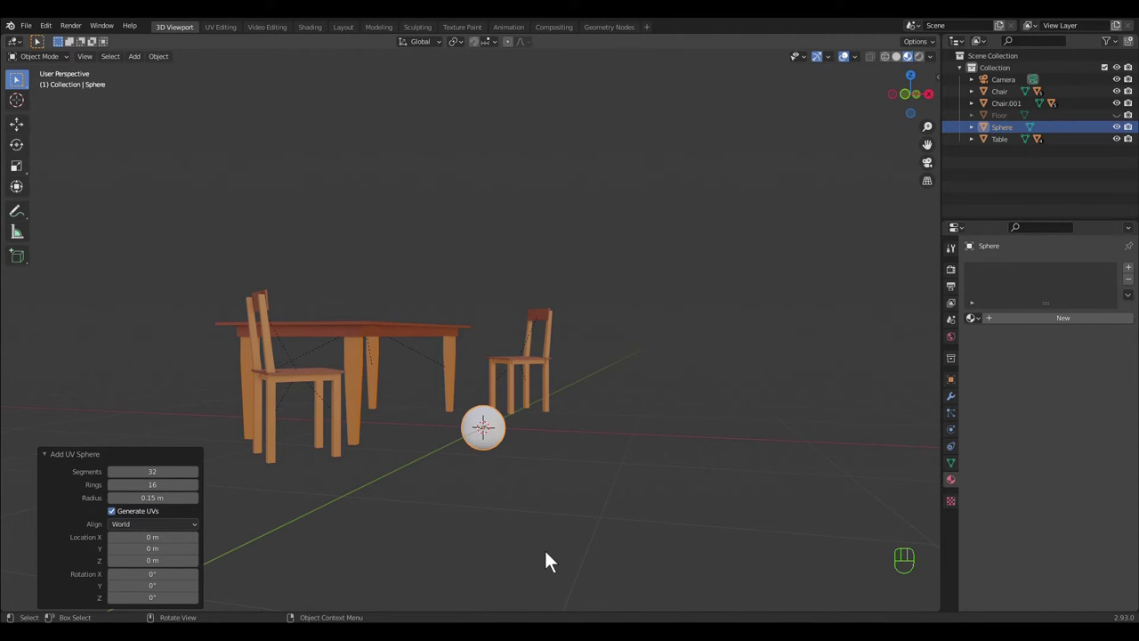
drag(94, 66, 206, 134)
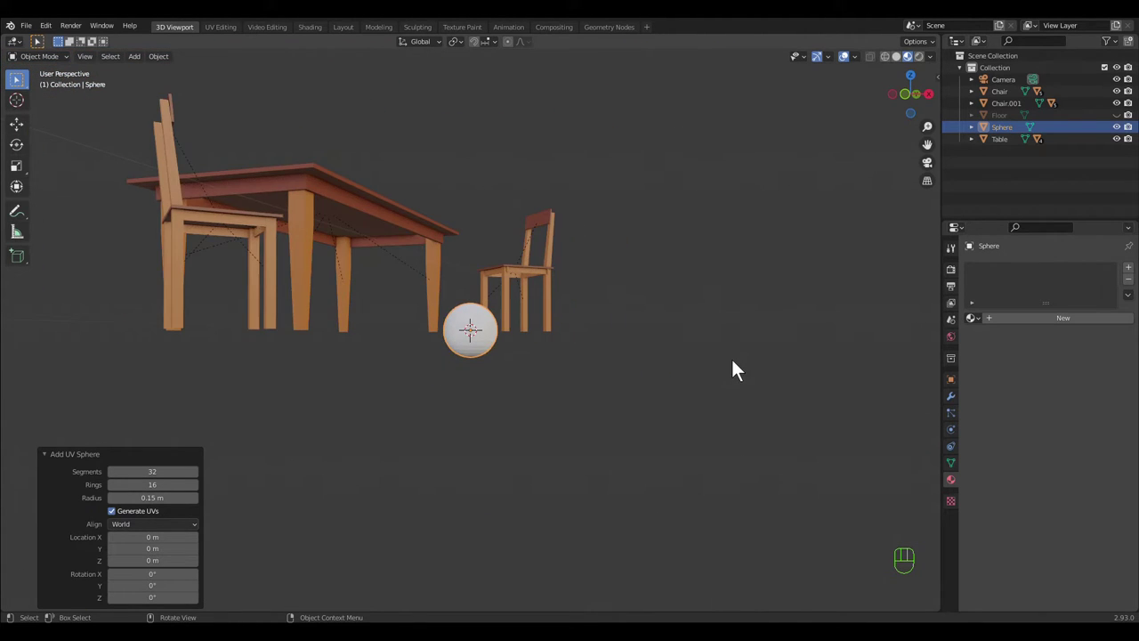
drag(746, 341, 582, 320)
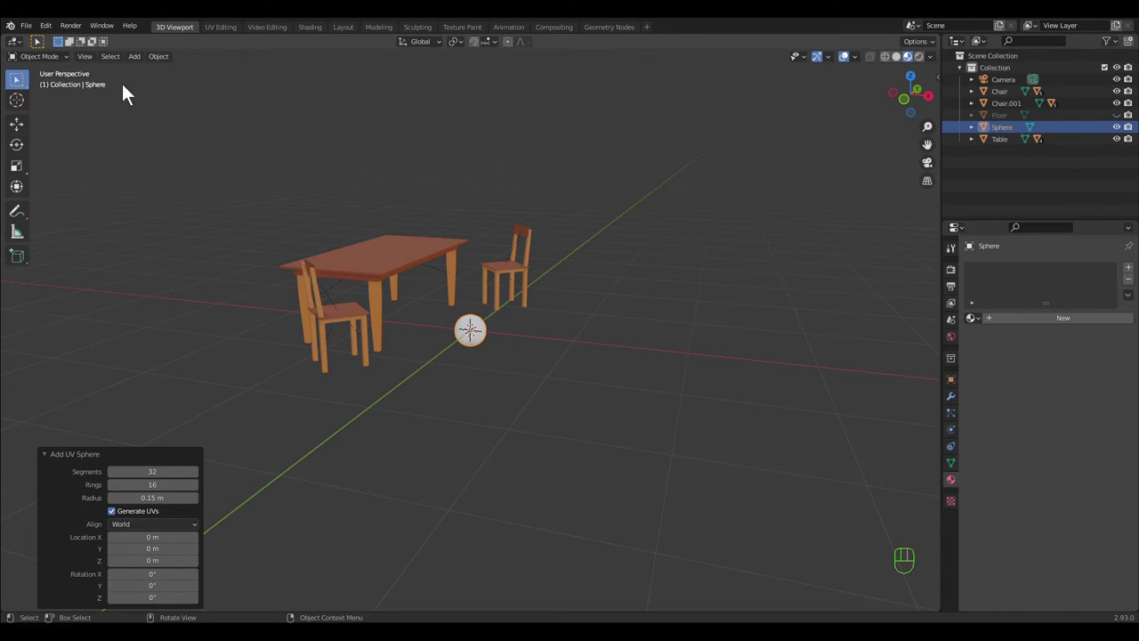
drag(96, 69, 540, 439)
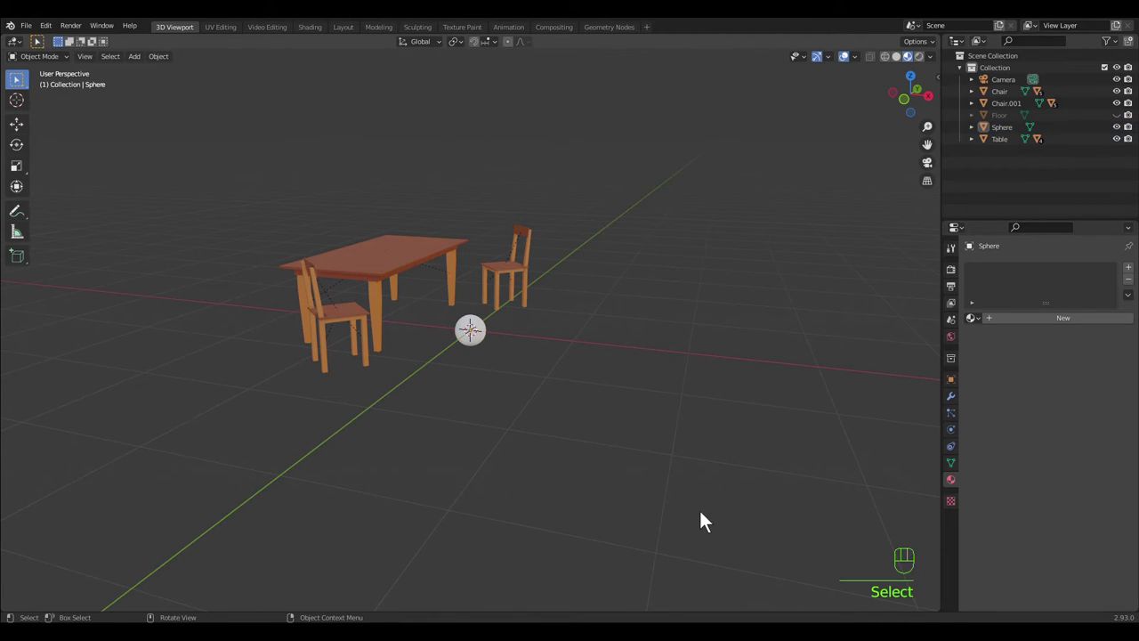
- Frame the sphere and view it close up from the right side in orthographic projection
key(q)
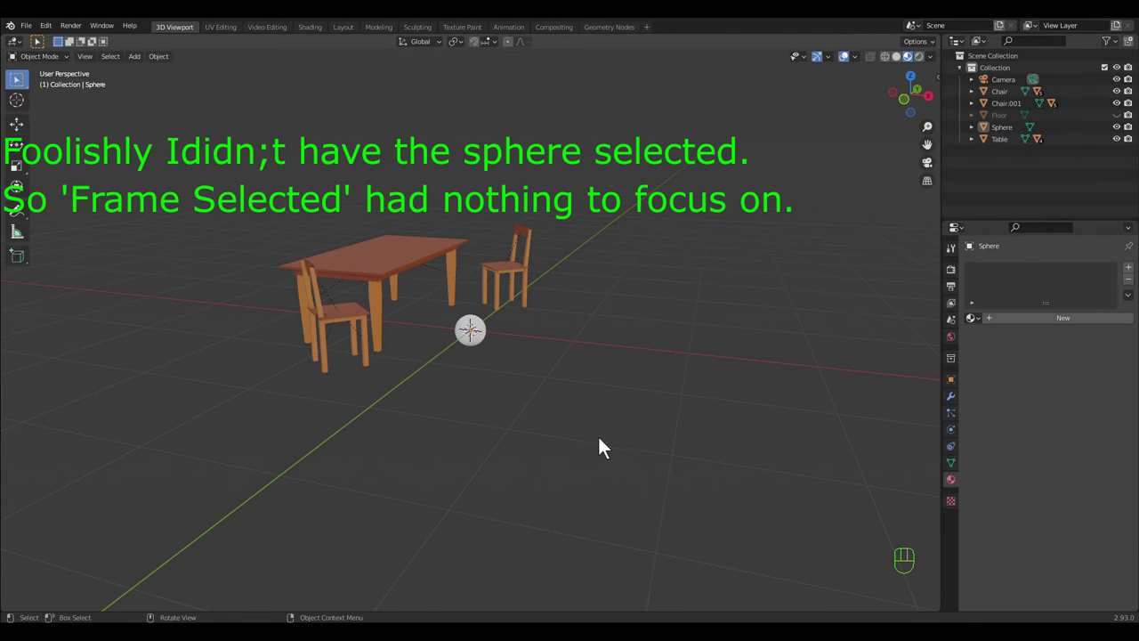
key(q)
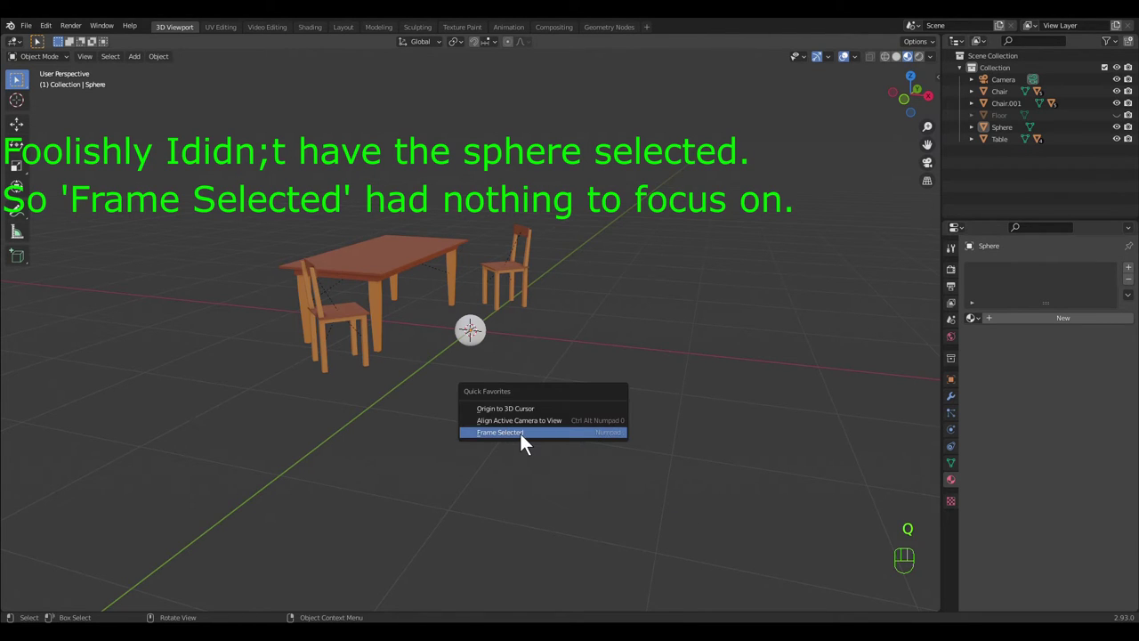
click(556, 456)
drag(573, 472, 576, 465)
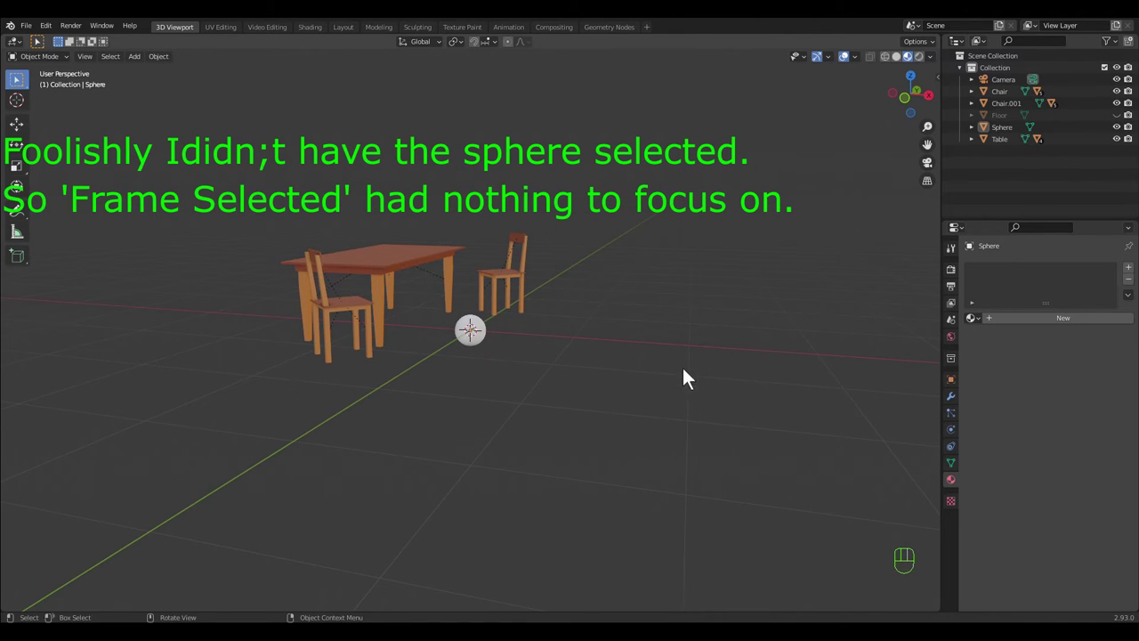
key(q)
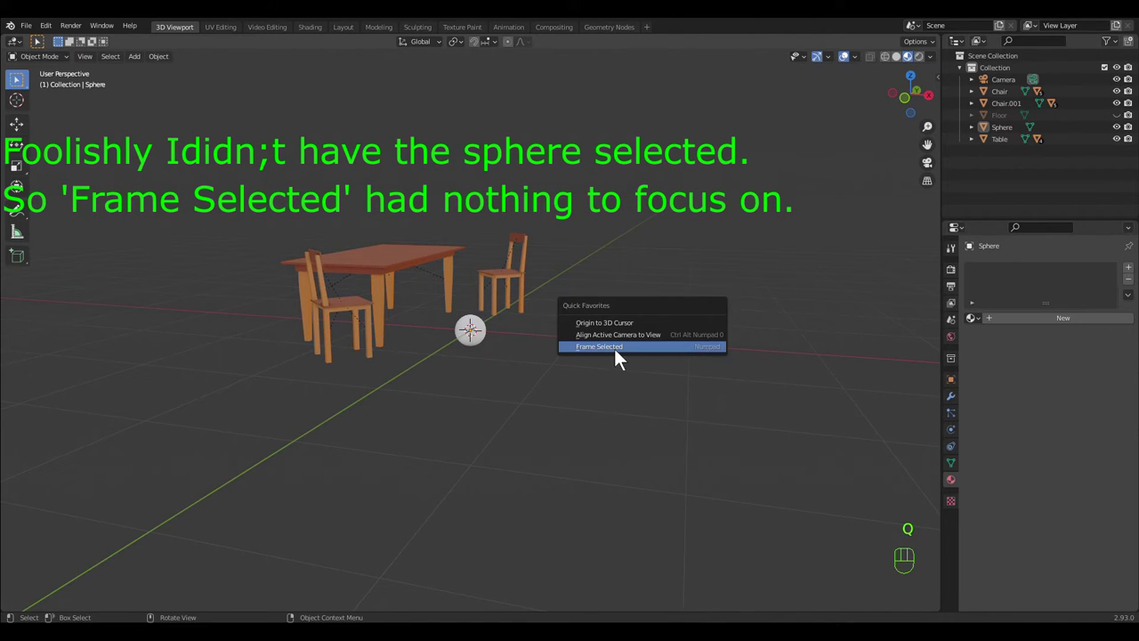
drag(670, 386, 628, 387)
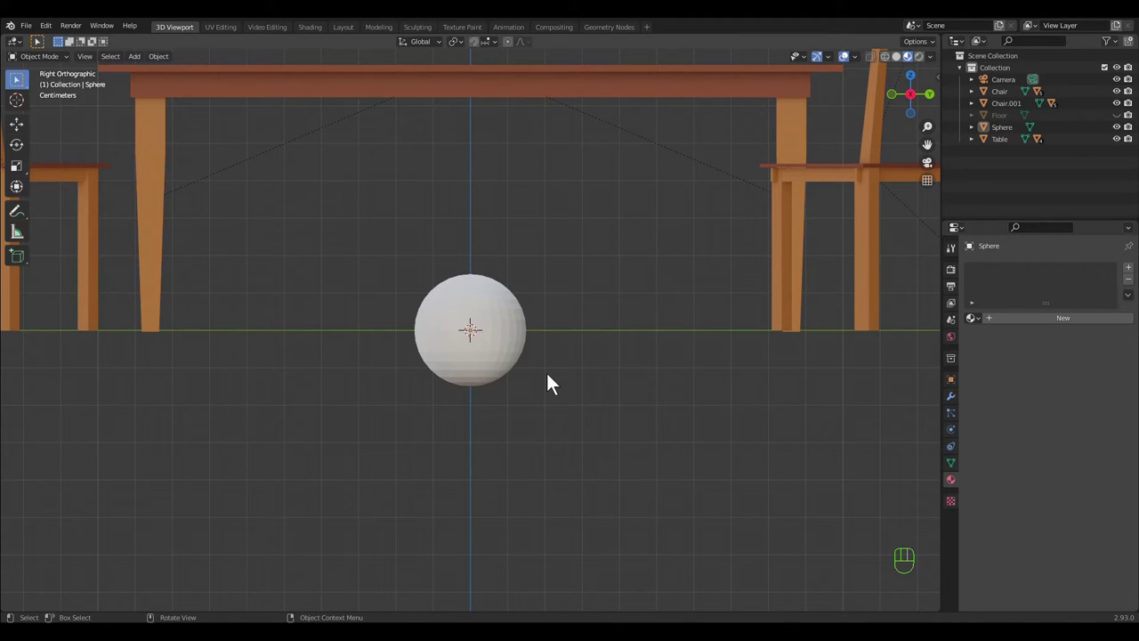
- Edit the sphere's mesh with see-through display to select its upper hemisphere
key(Tab)
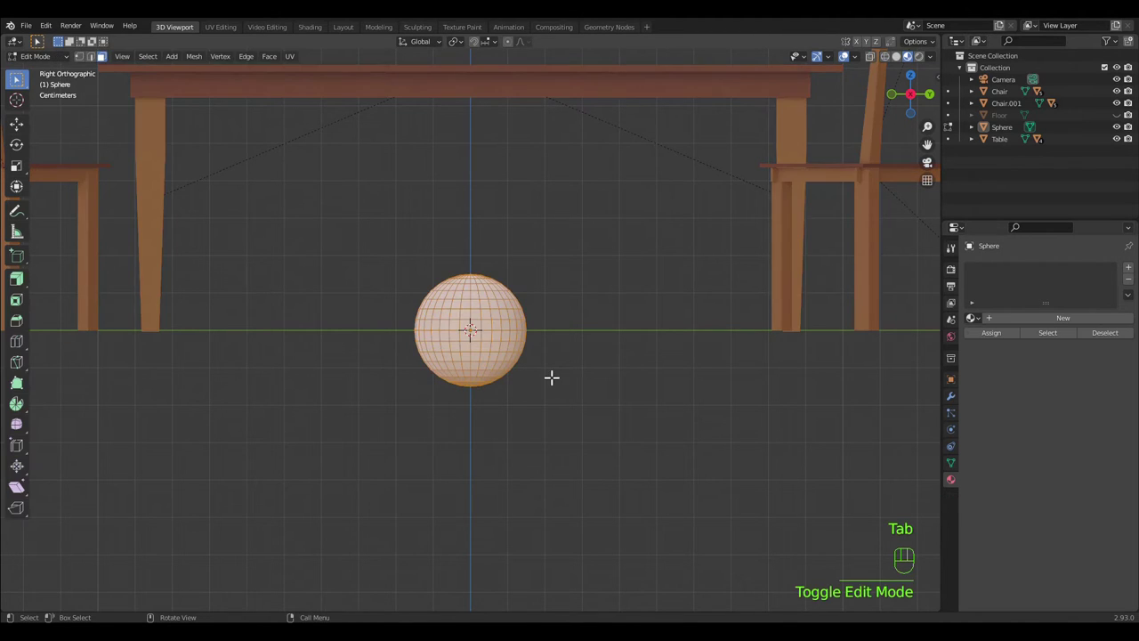
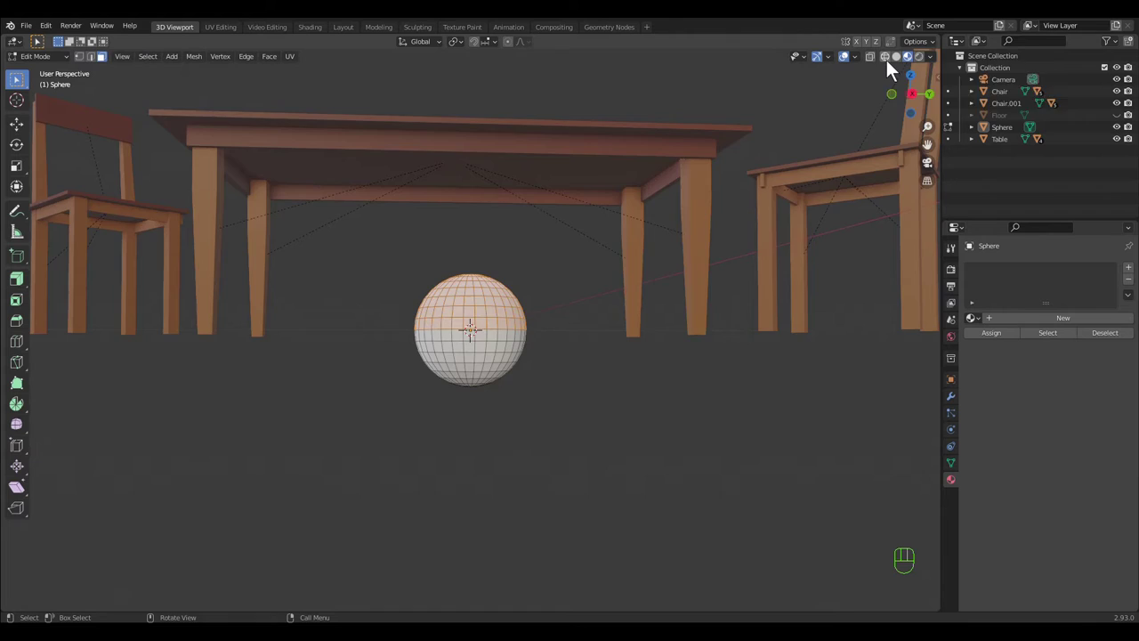
click(897, 71)
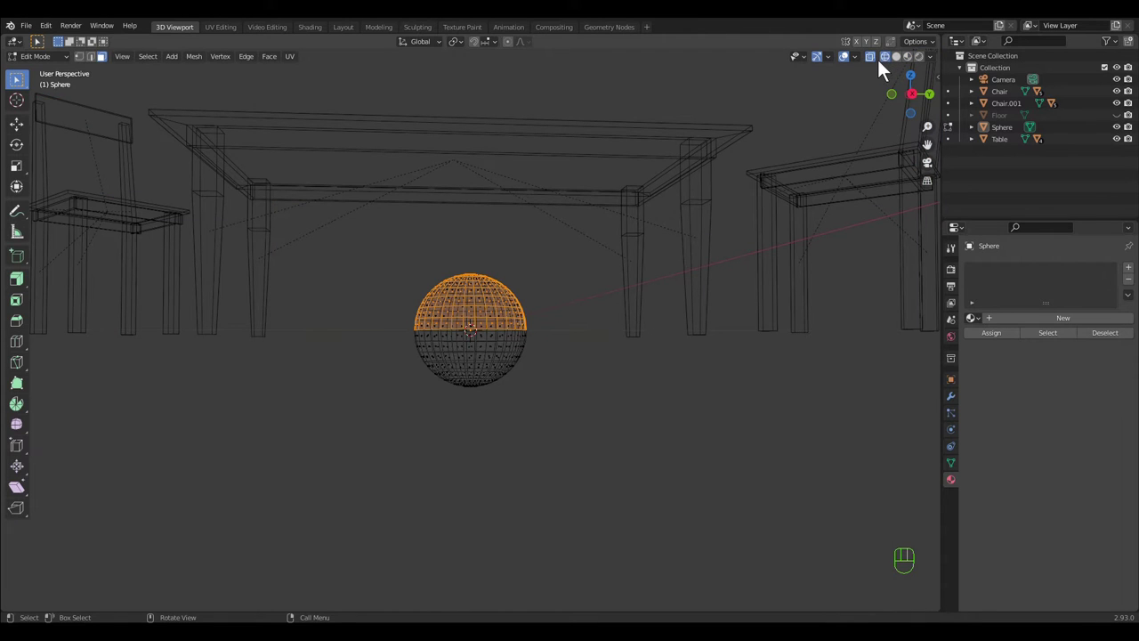
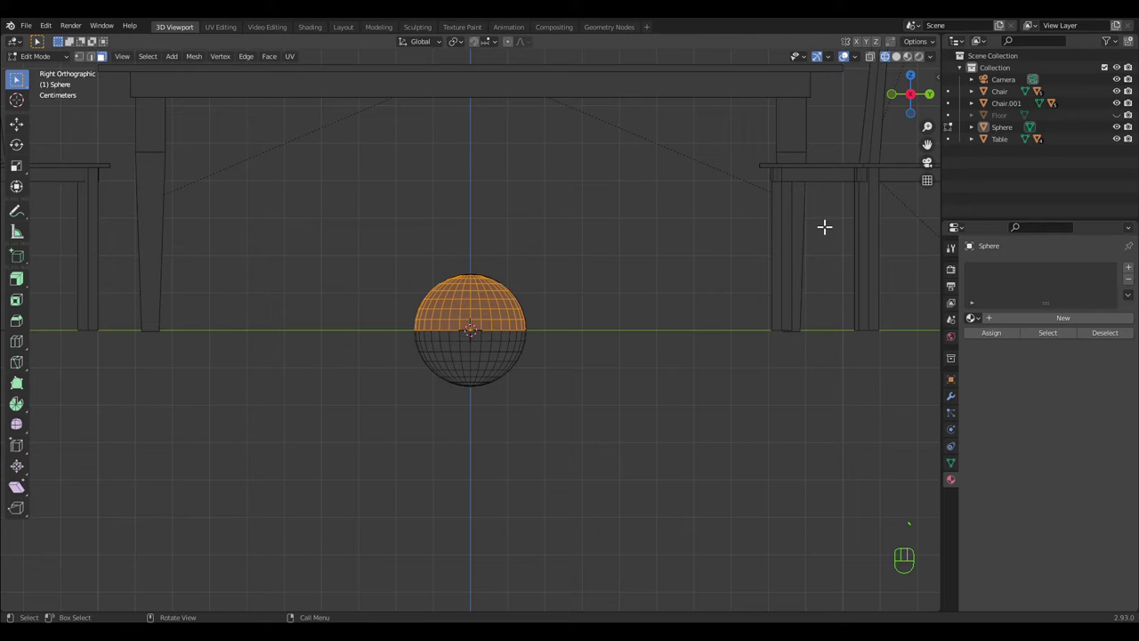
click(881, 68)
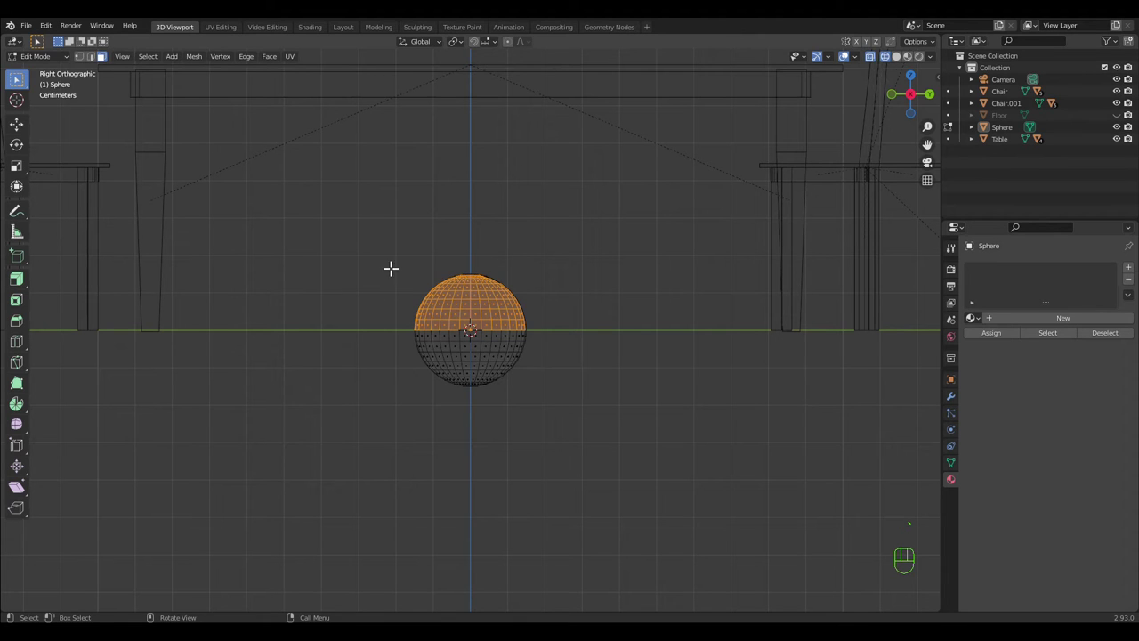
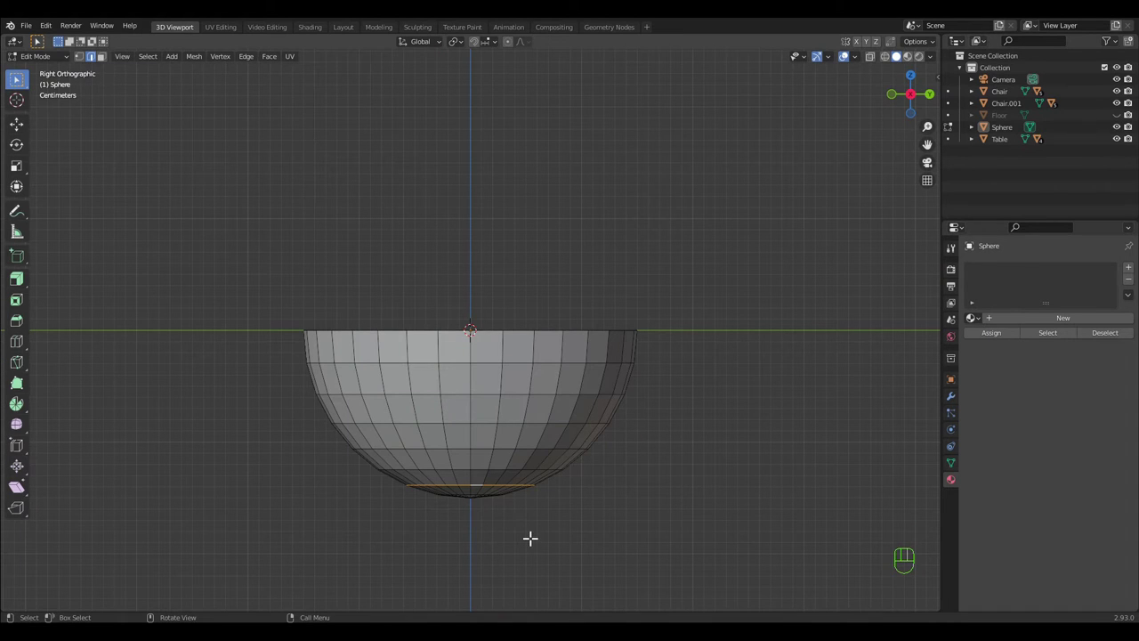
- Extrude the bowl's bottom ring downward along Z into a short foot
key(e)
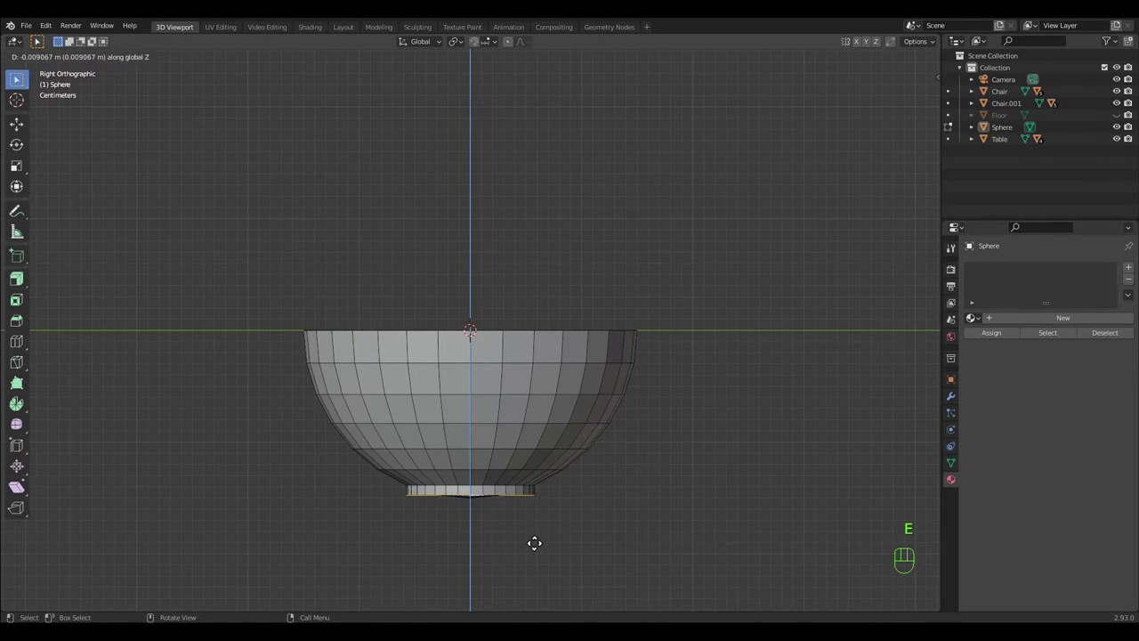
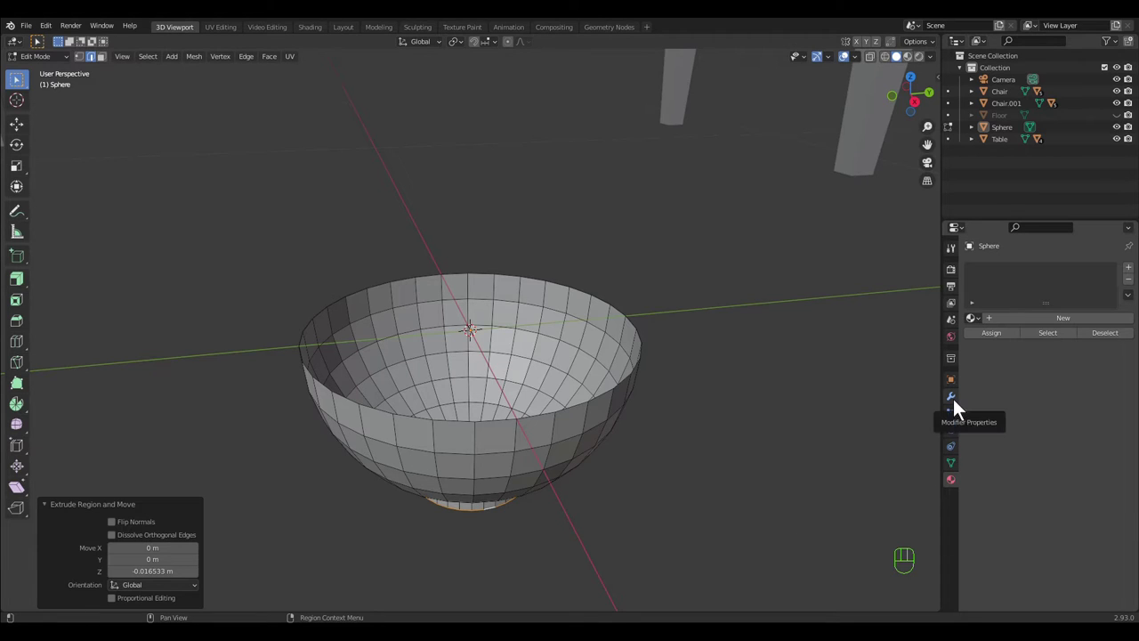
- Add Solidify (0.002 m thickness) and Subdivision Surface modifiers at level 2 to the bowl
click(964, 410)
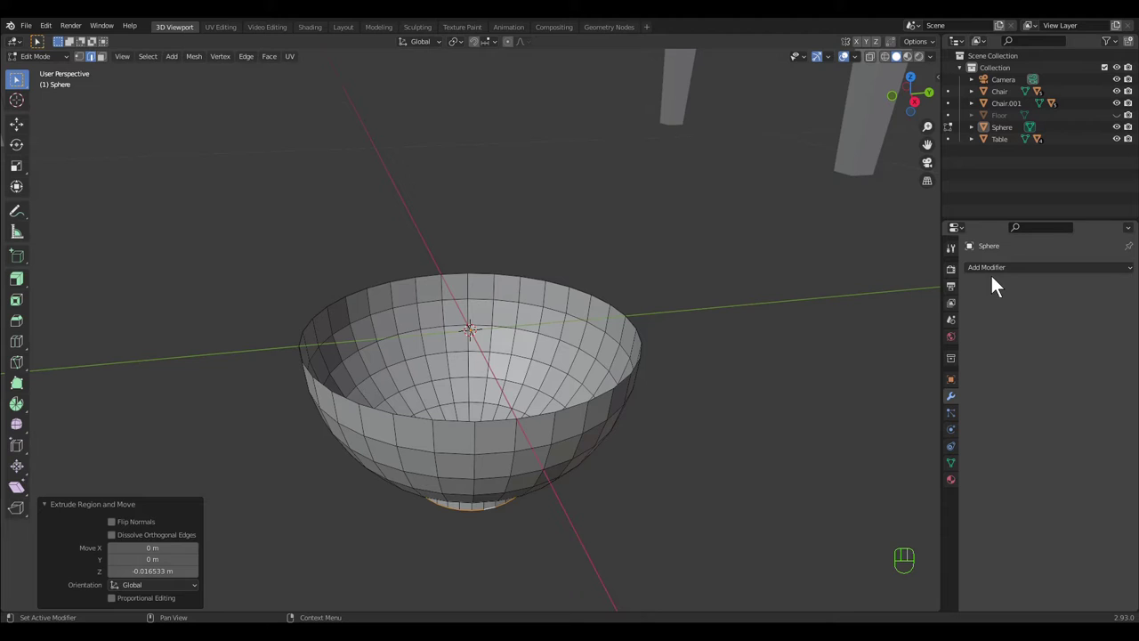
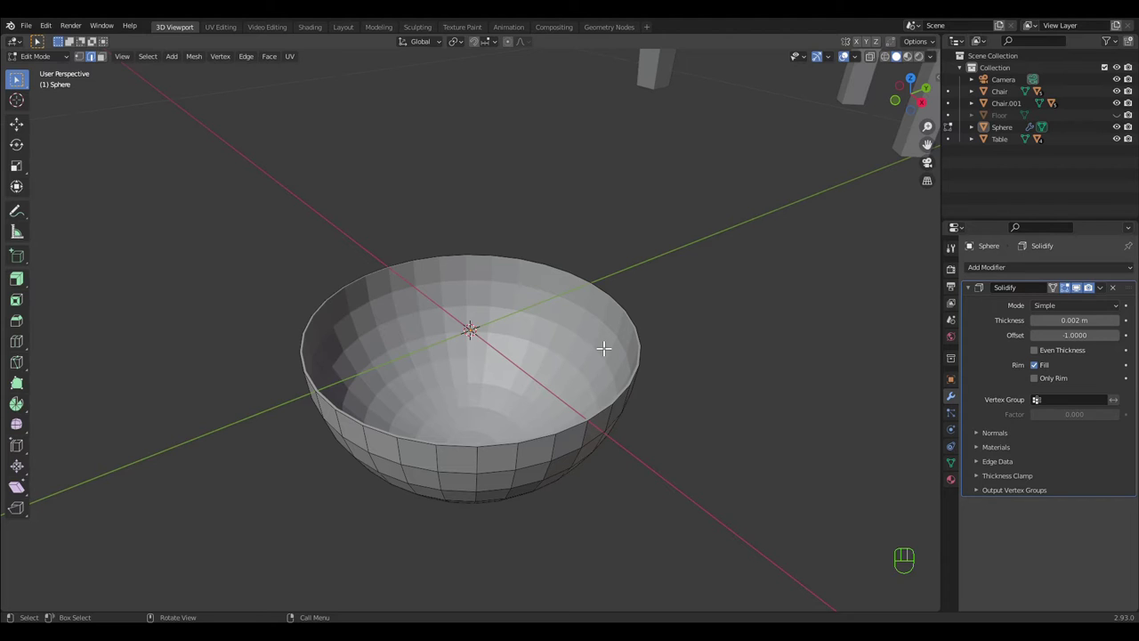
key(Tab)
drag(603, 353, 567, 355)
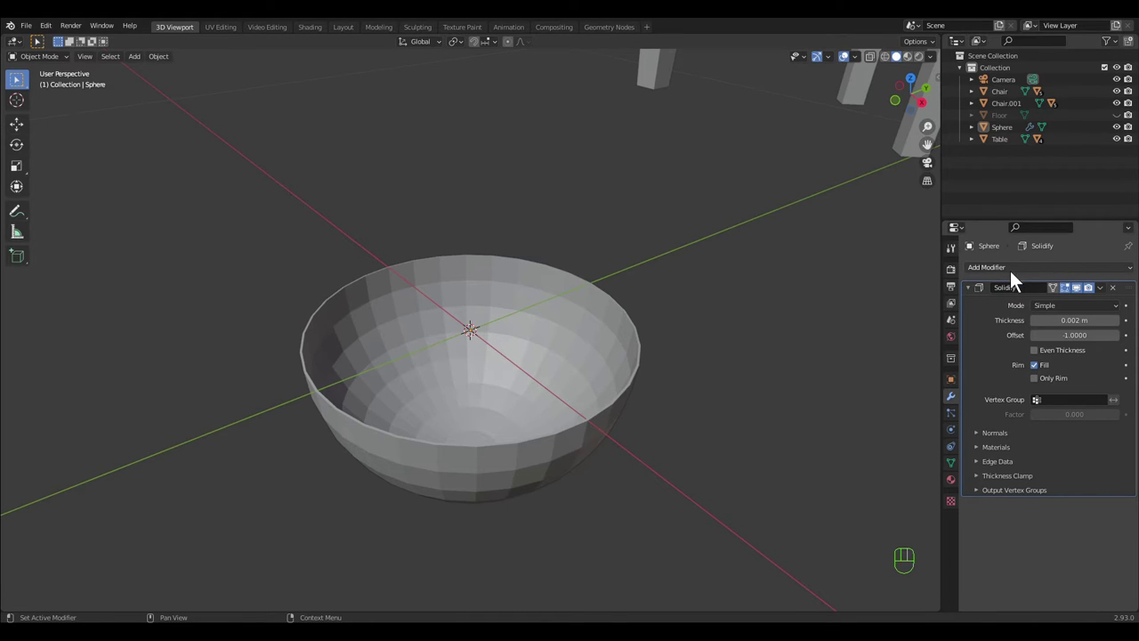
drag(1011, 280, 925, 498)
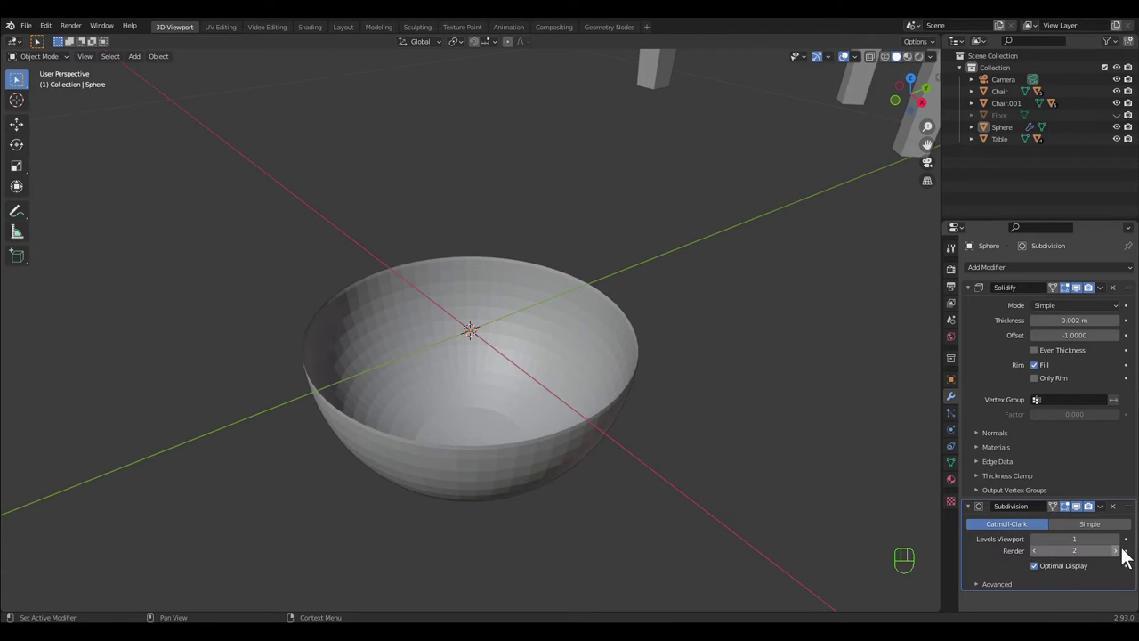
drag(1124, 551, 626, 507)
drag(626, 507, 626, 481)
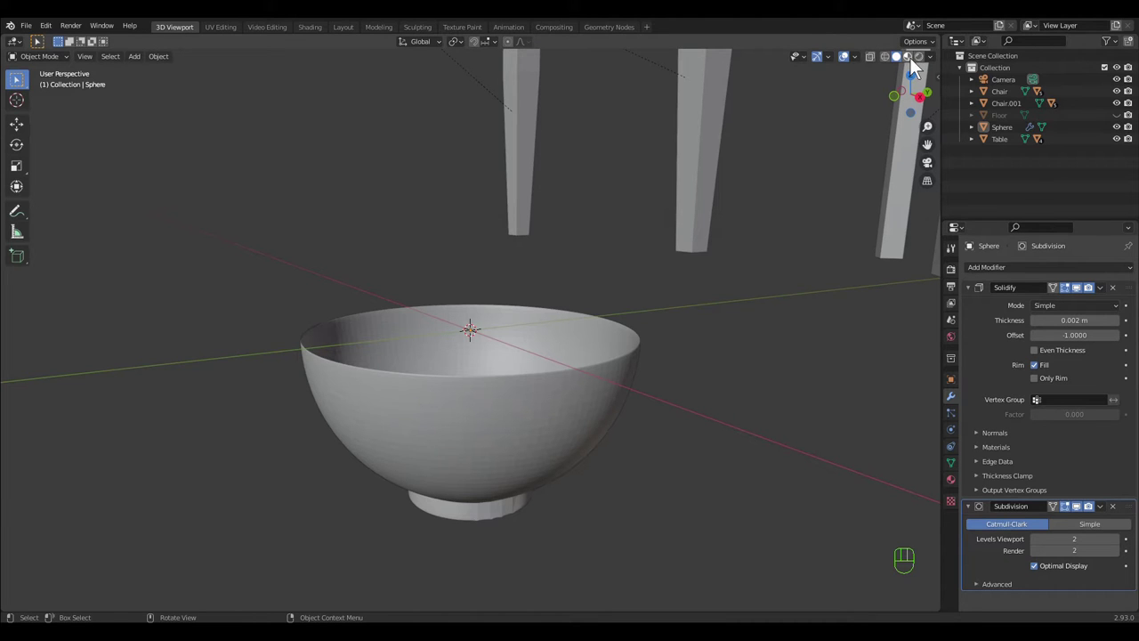
- Name the bowl's material Silver and pick its base colour in Material Preview shading
drag(916, 67, 958, 491)
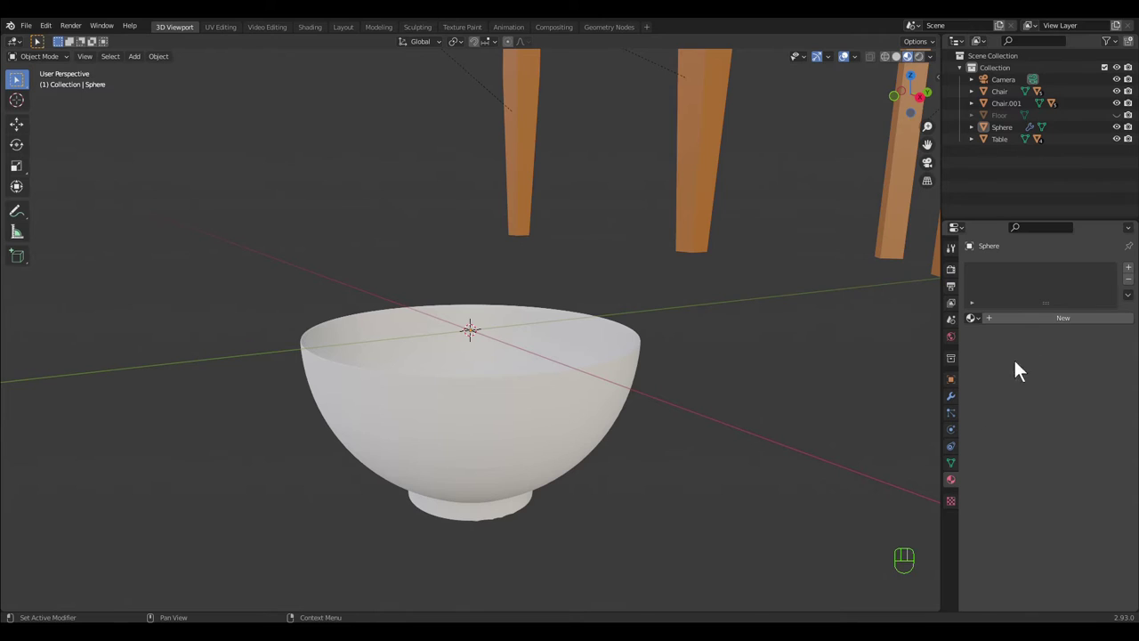
click(1058, 327)
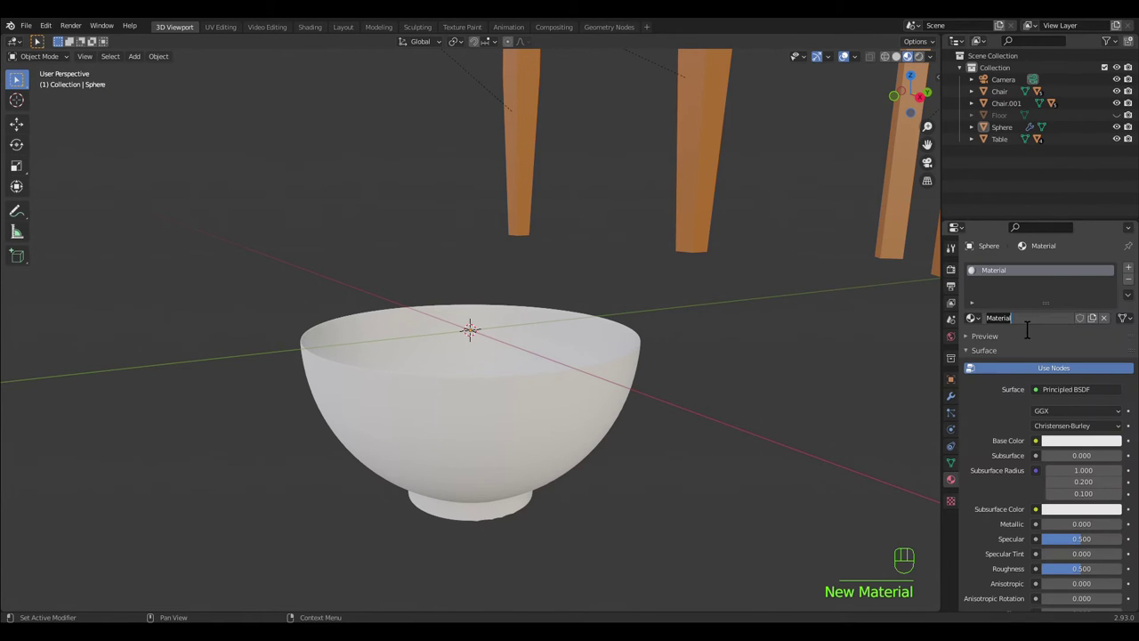
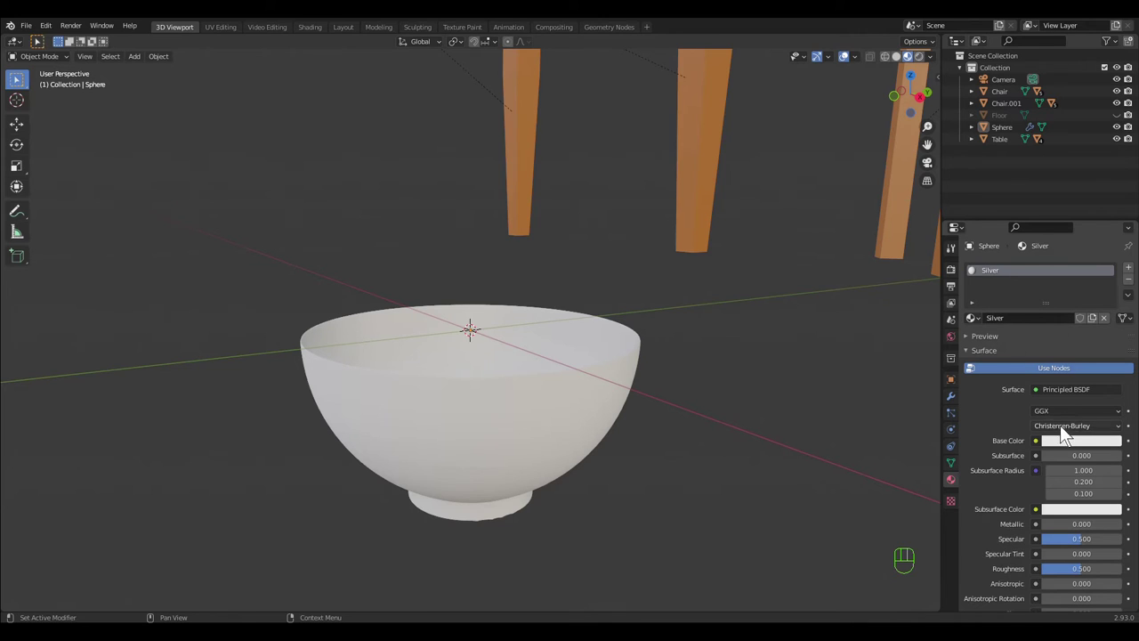
click(1074, 449)
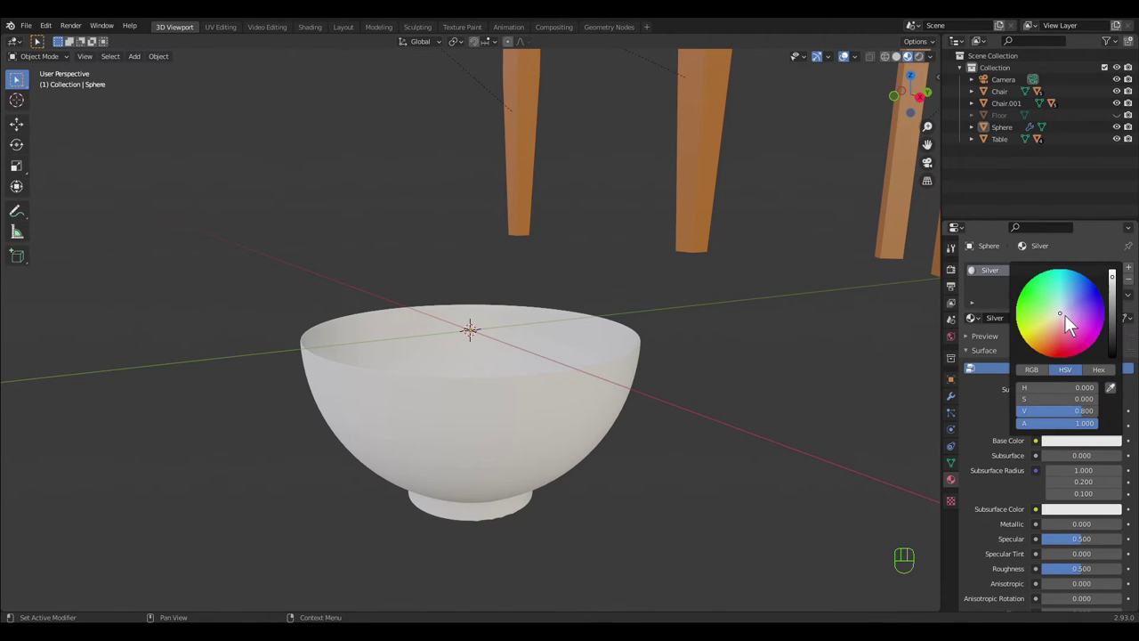
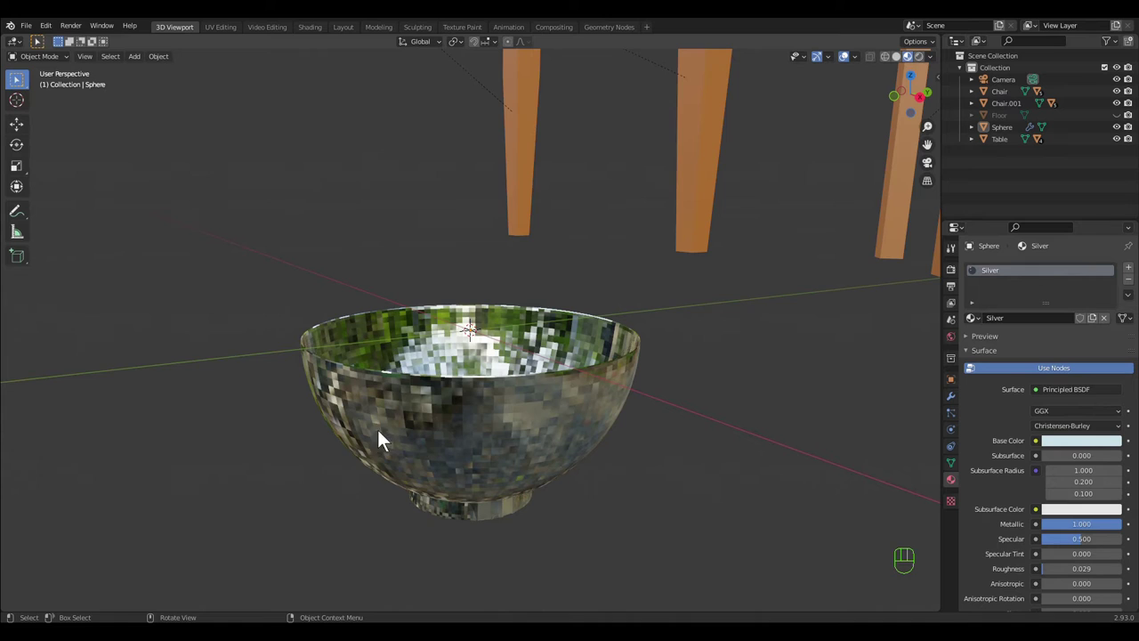
- View the bowl from the side and reopen it for mesh editing
middle_click(638, 539)
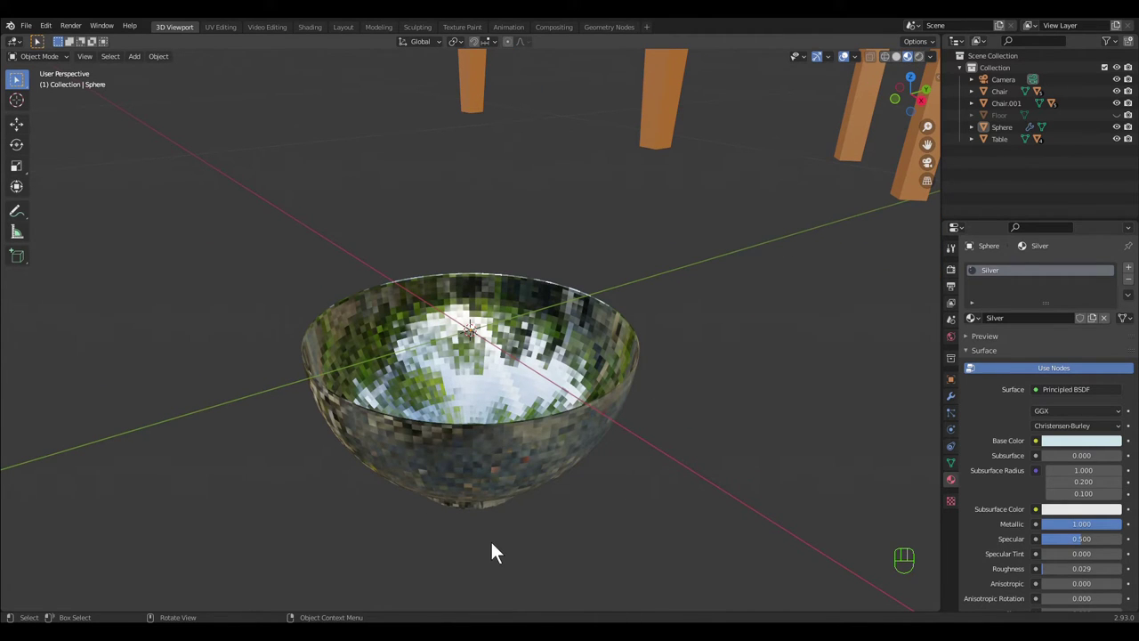
drag(570, 550, 547, 483)
drag(521, 437, 586, 445)
drag(659, 495, 692, 475)
key(Tab)
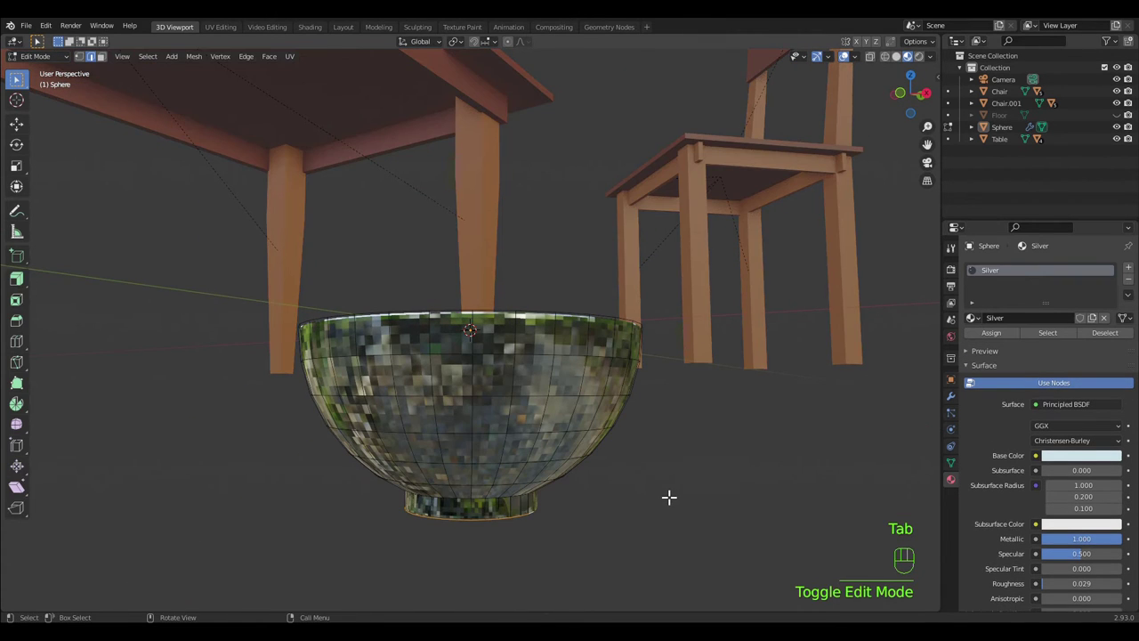
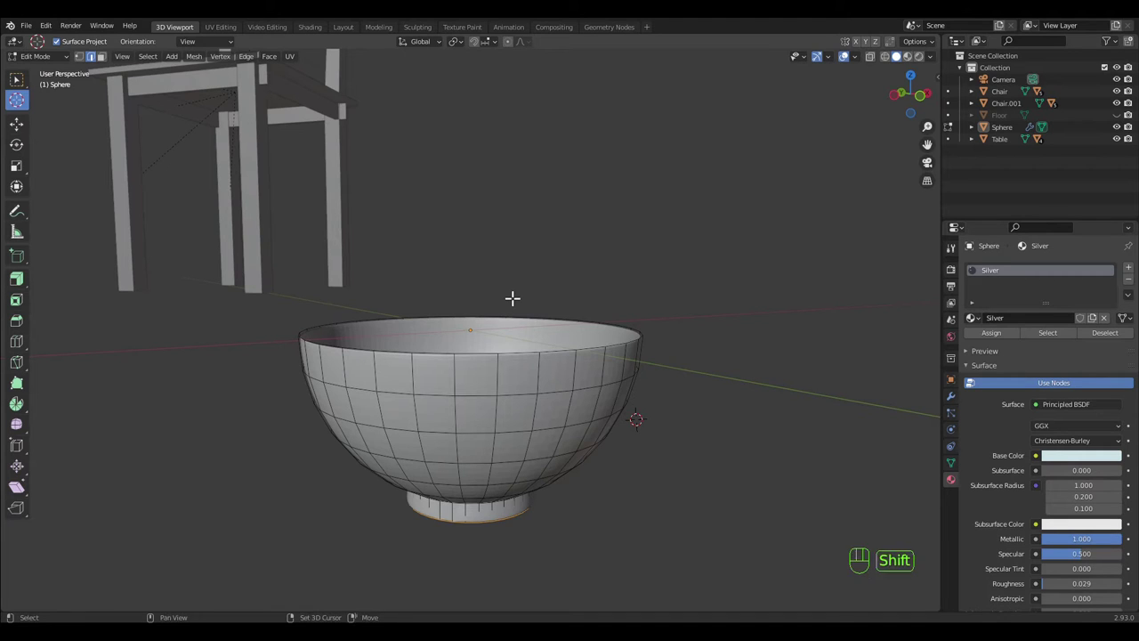
- Snap the 3D cursor to the selected bottom ring of the foot
key(shift+s)
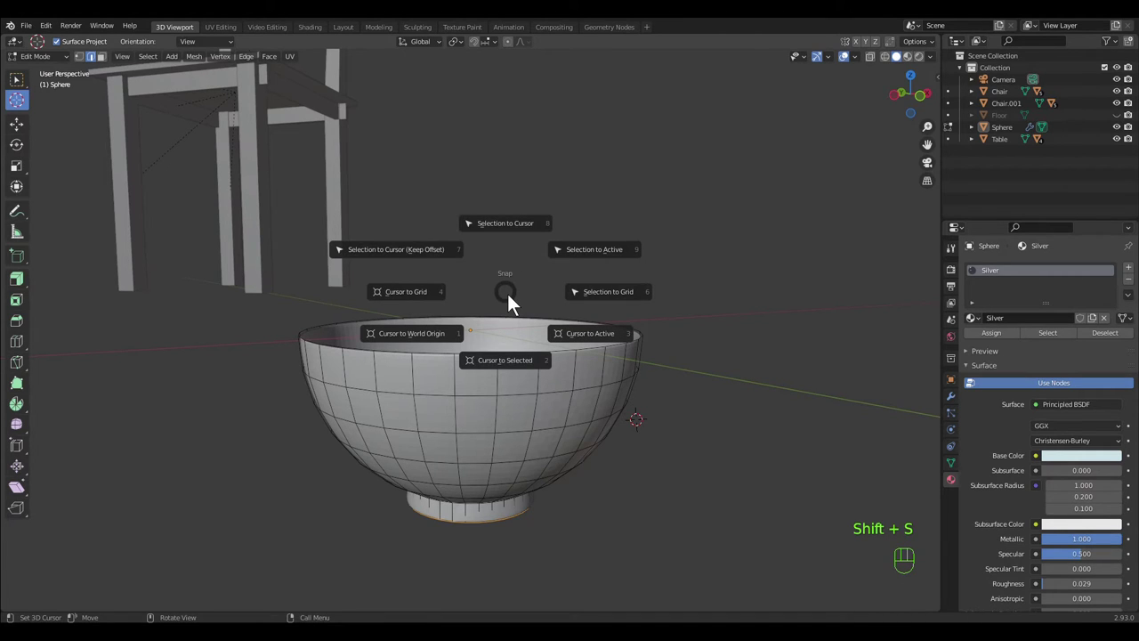
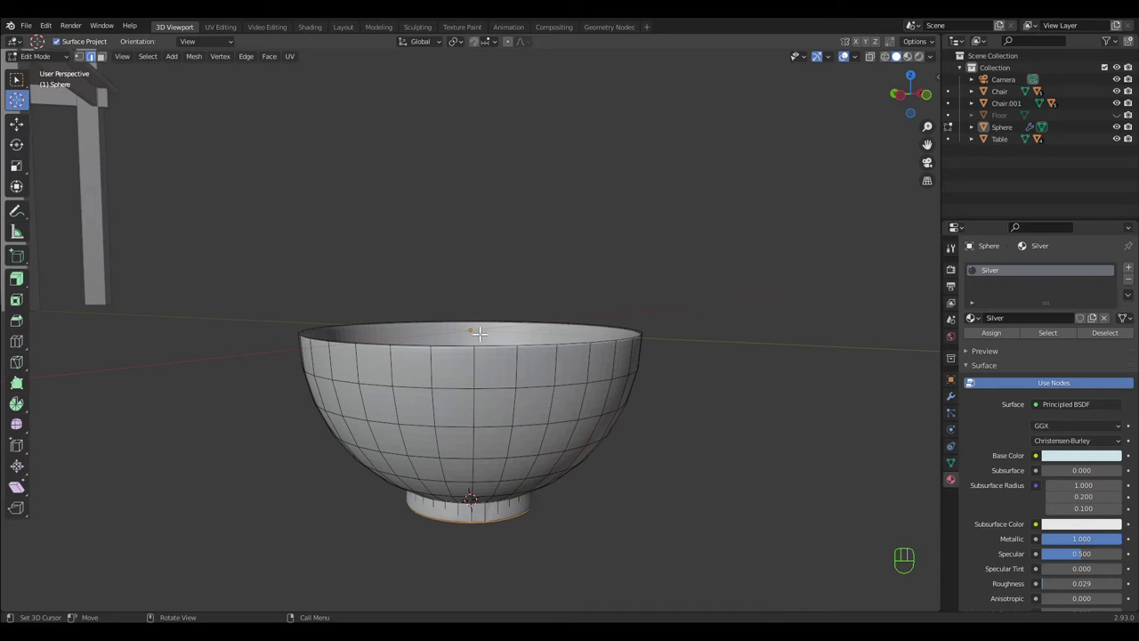
- In object mode, set the bowl's origin to the 3D cursor at the bottom of its foot
key(Tab)
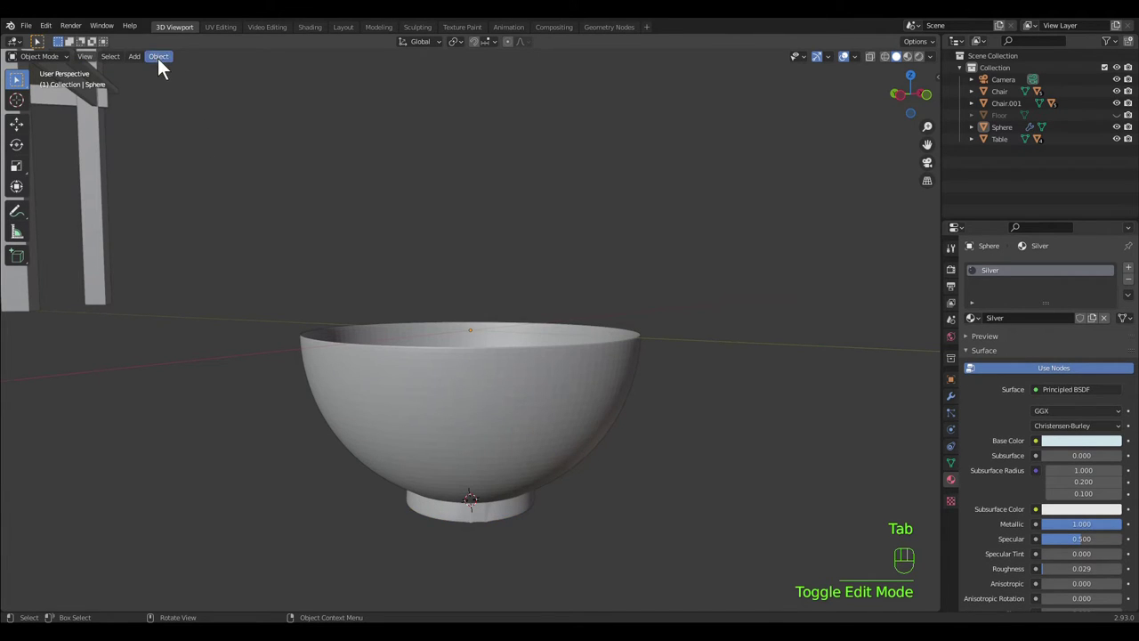
drag(168, 69, 350, 118)
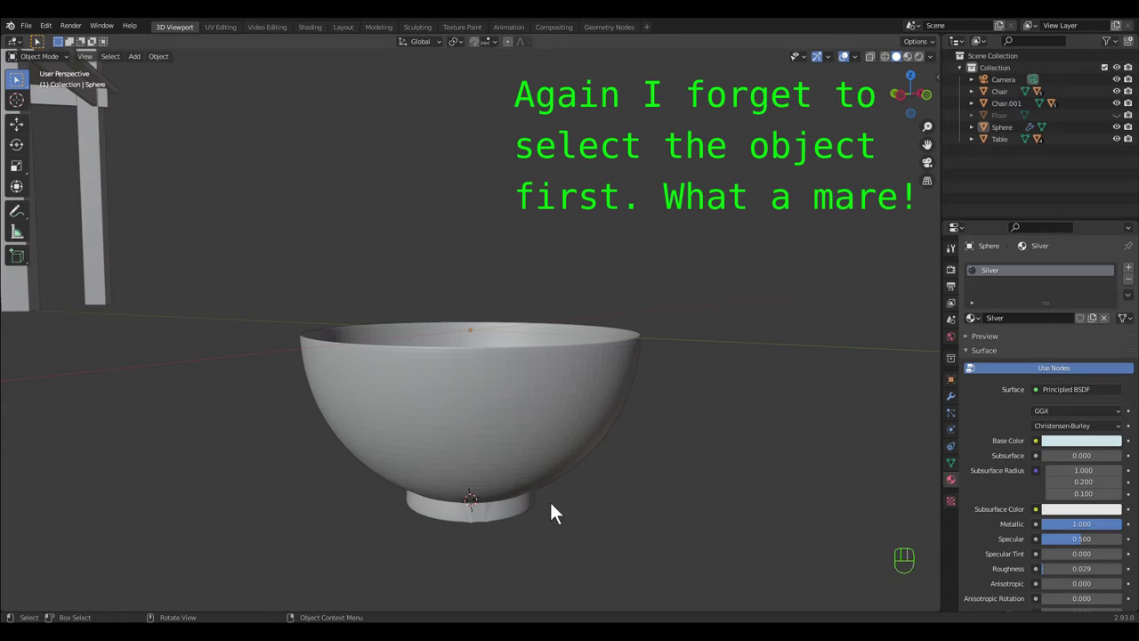
drag(170, 71, 484, 420)
key(Tab)
click(489, 422)
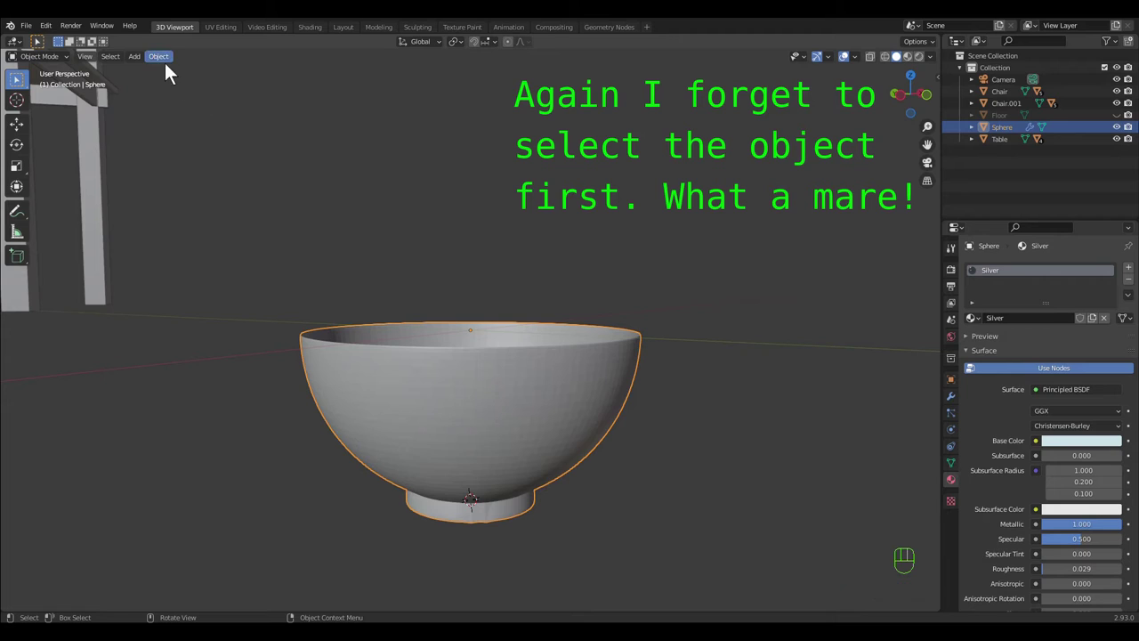
drag(173, 73, 325, 122)
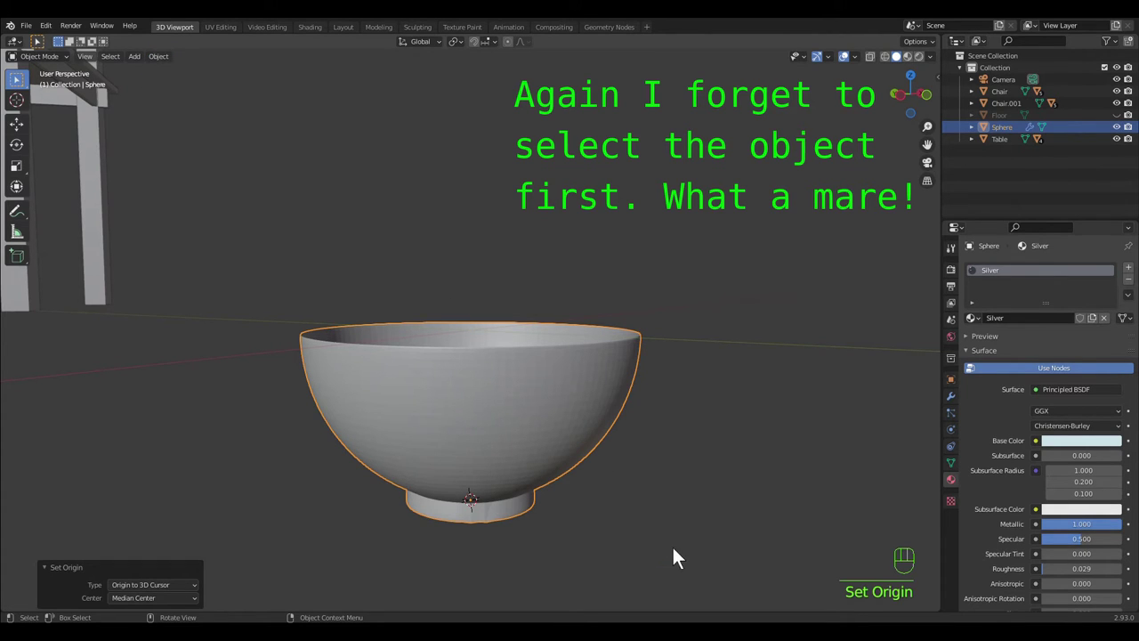
drag(671, 557, 740, 550)
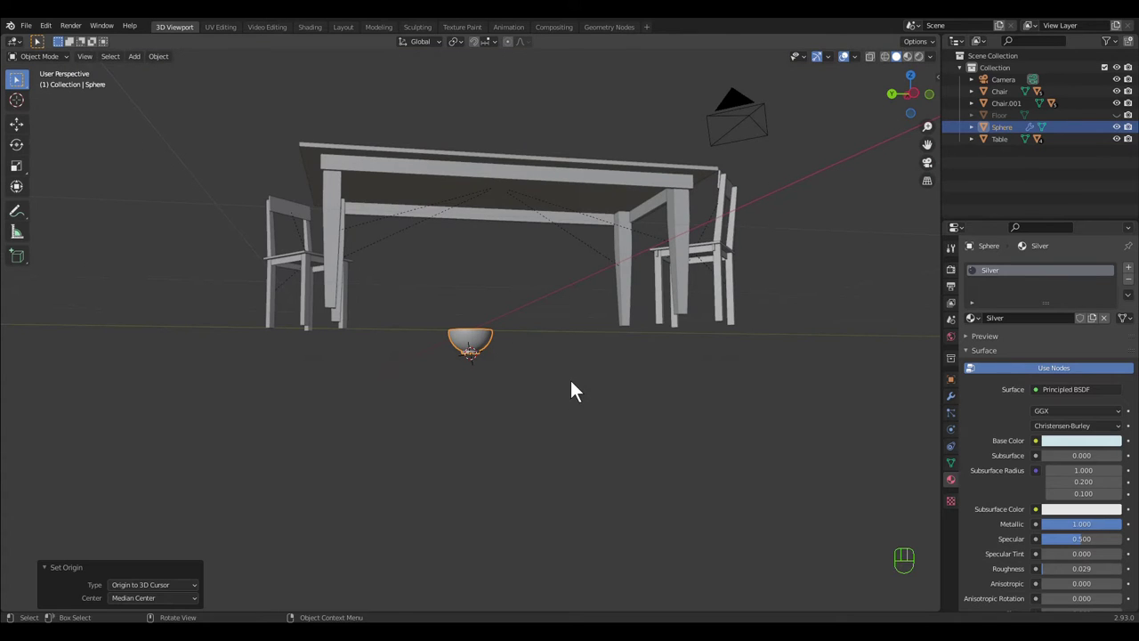
- Move the bowl onto the table and level it with the table top in side view, snapping enabled
drag(574, 389, 573, 411)
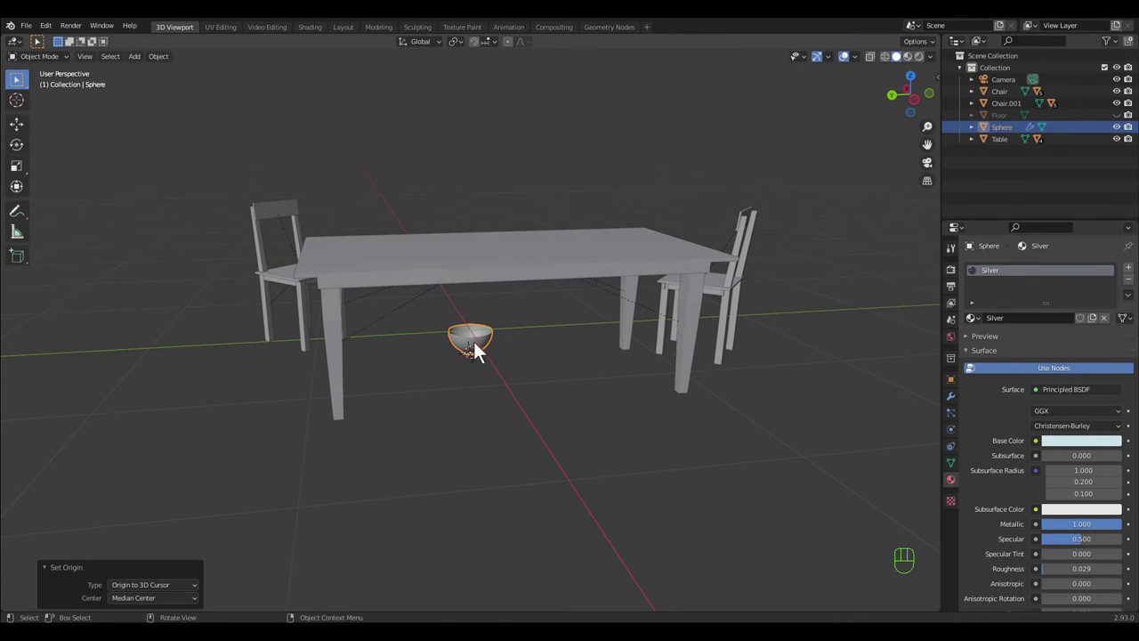
key(g)
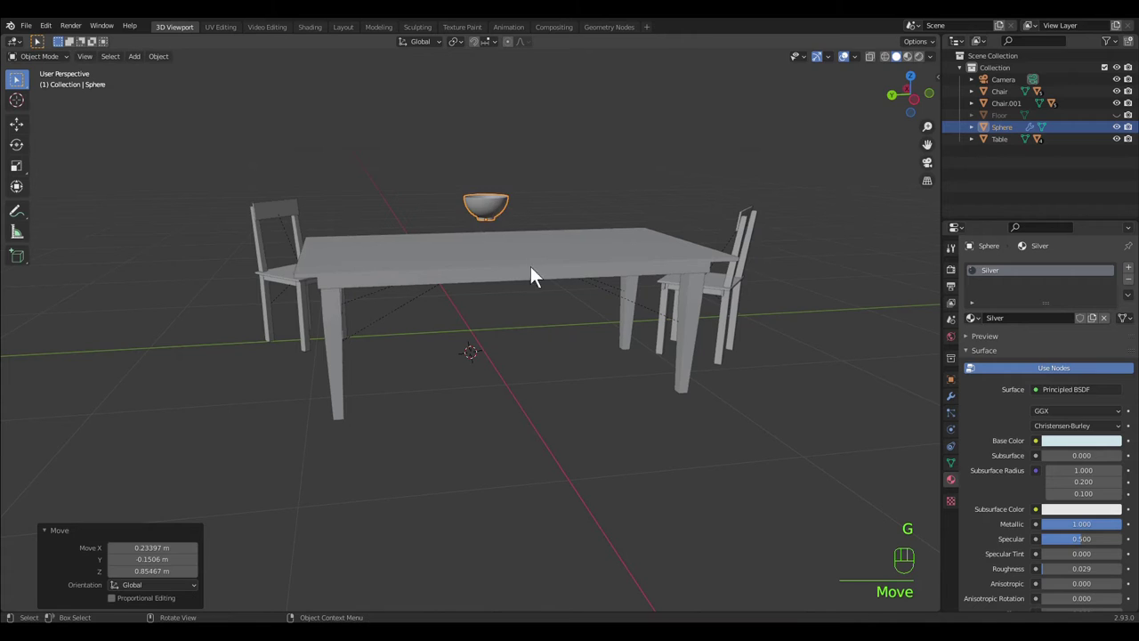
drag(570, 322, 639, 296)
key(g)
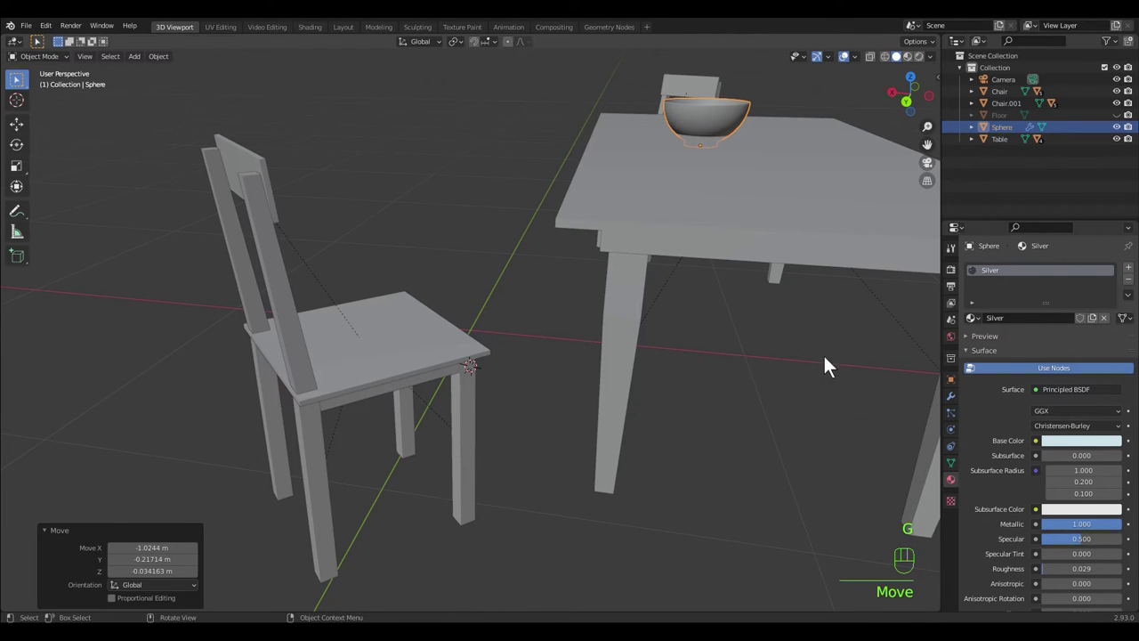
middle_click(830, 363)
key(`)
key(g)
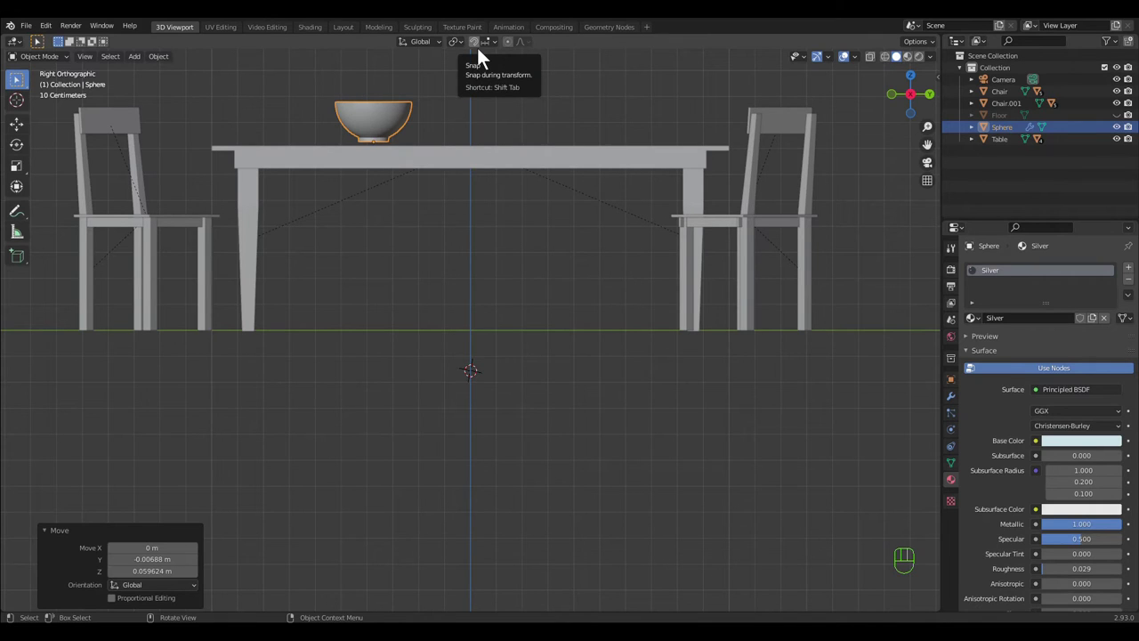
click(481, 57)
- Lower the bowl so its base sits exactly on the table surface
drag(500, 54, 617, 335)
drag(560, 262, 564, 281)
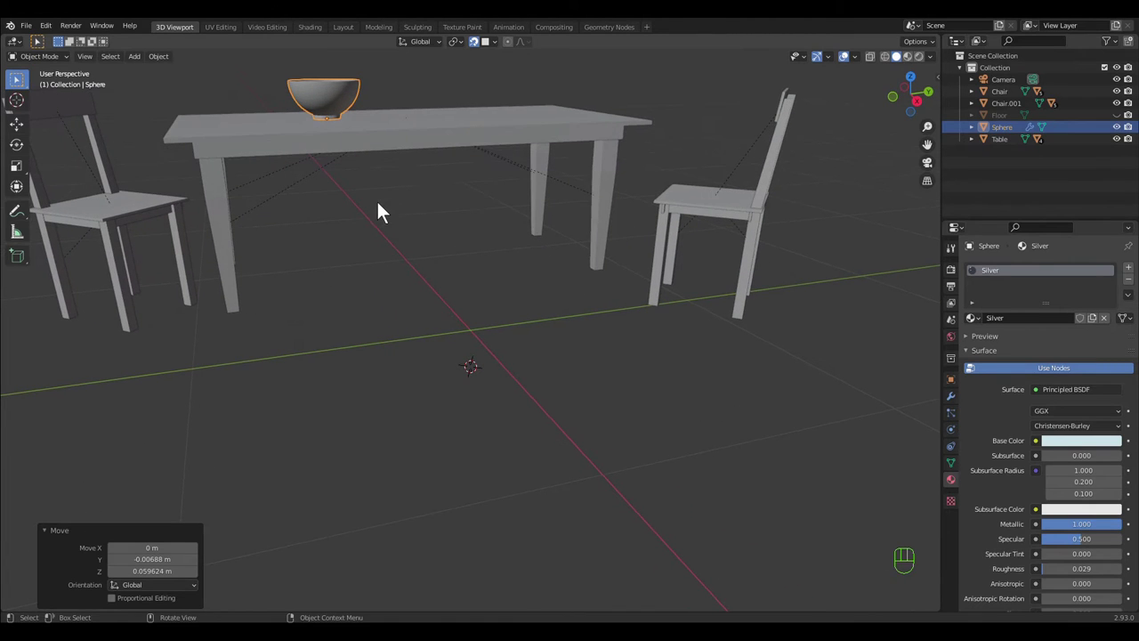
key(q)
drag(777, 506, 731, 441)
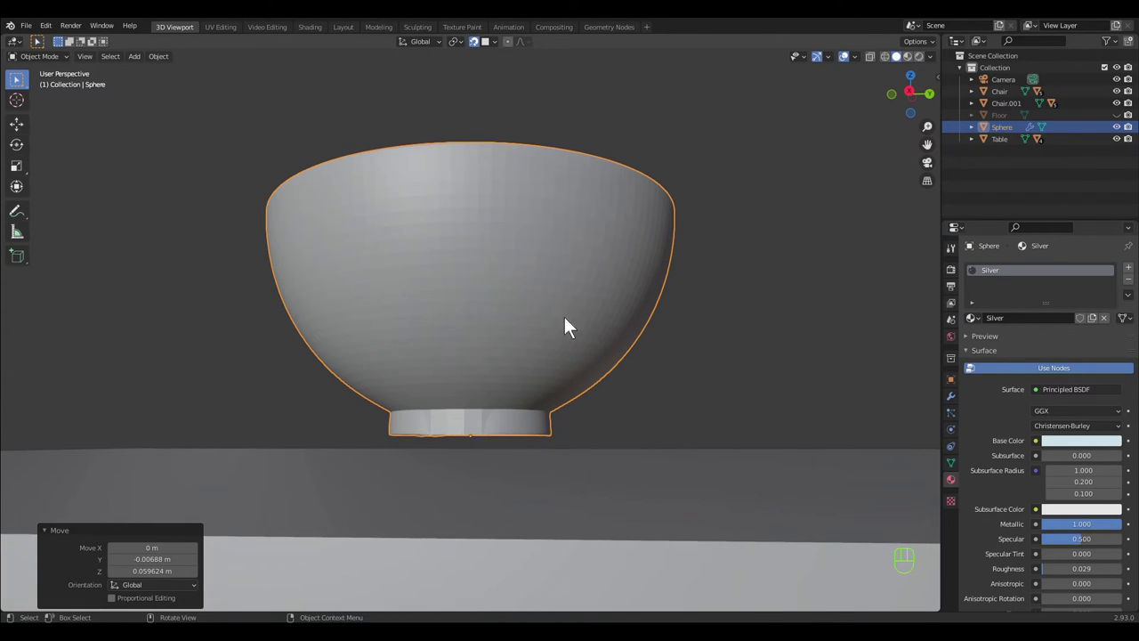
key(g)
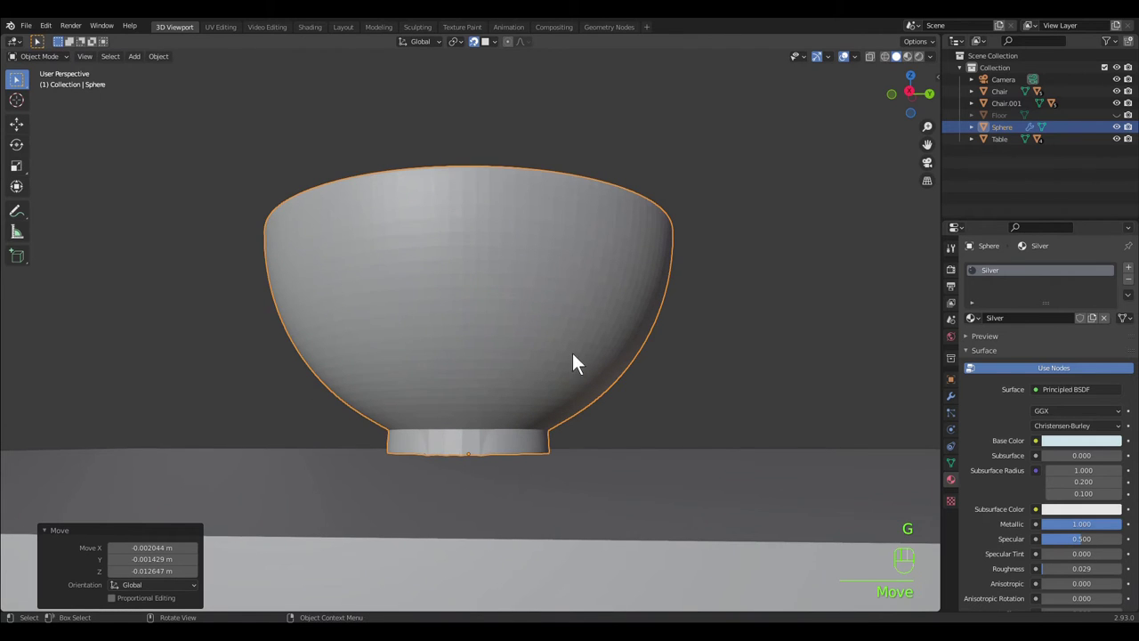
drag(711, 487, 633, 421)
- Slide the bowl across the table top to its final spot and deselect it
key(g)
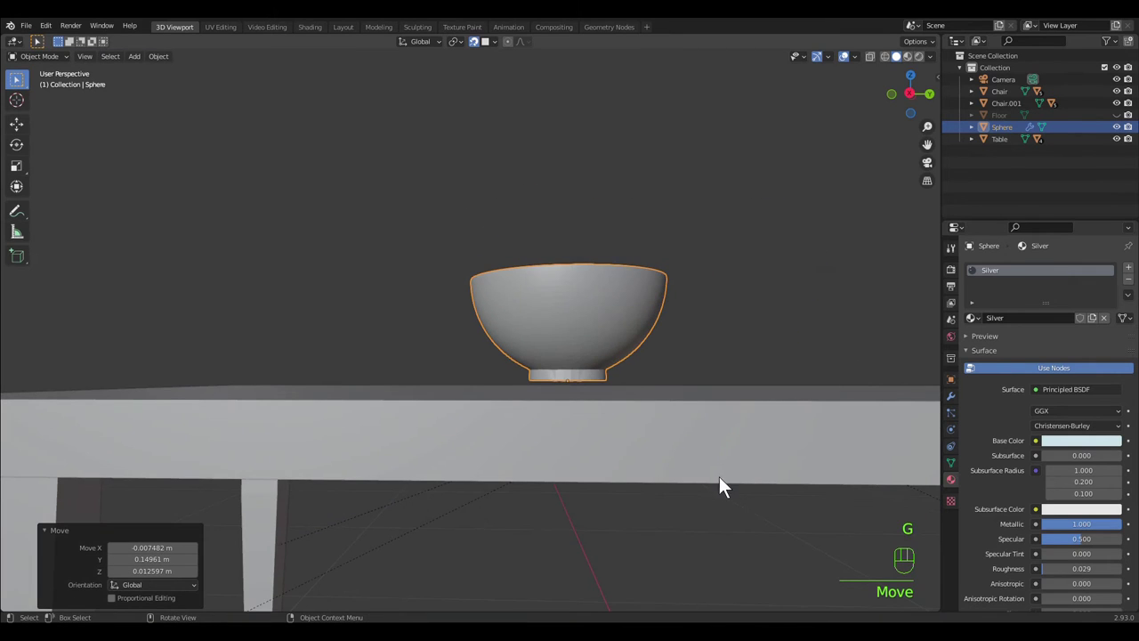
key(g)
drag(701, 460, 719, 469)
drag(611, 441, 676, 465)
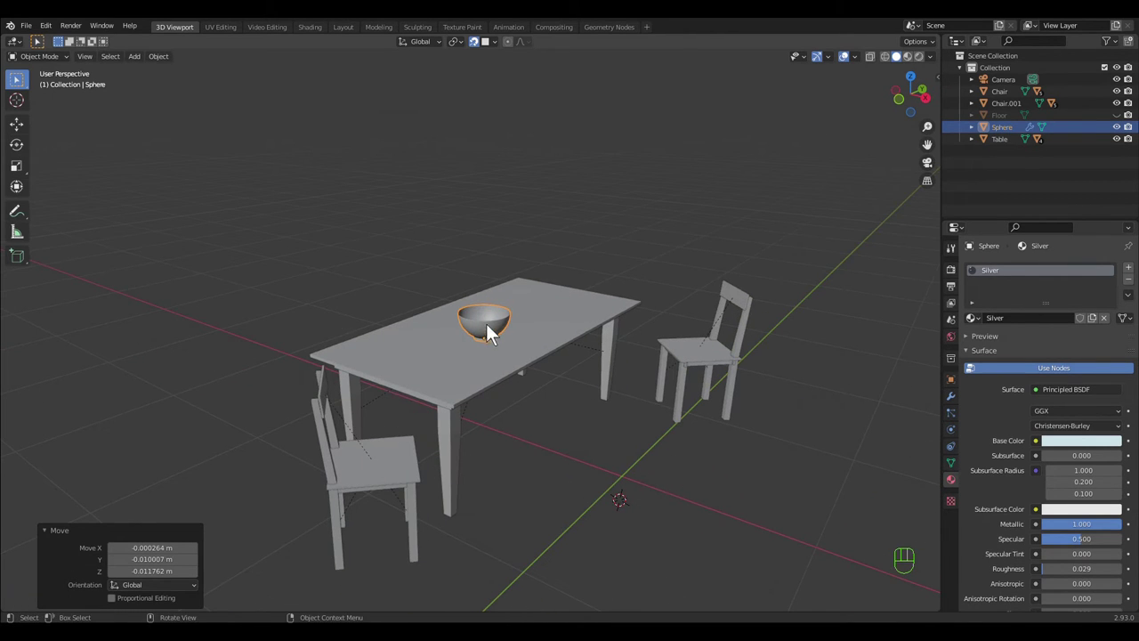
key(g)
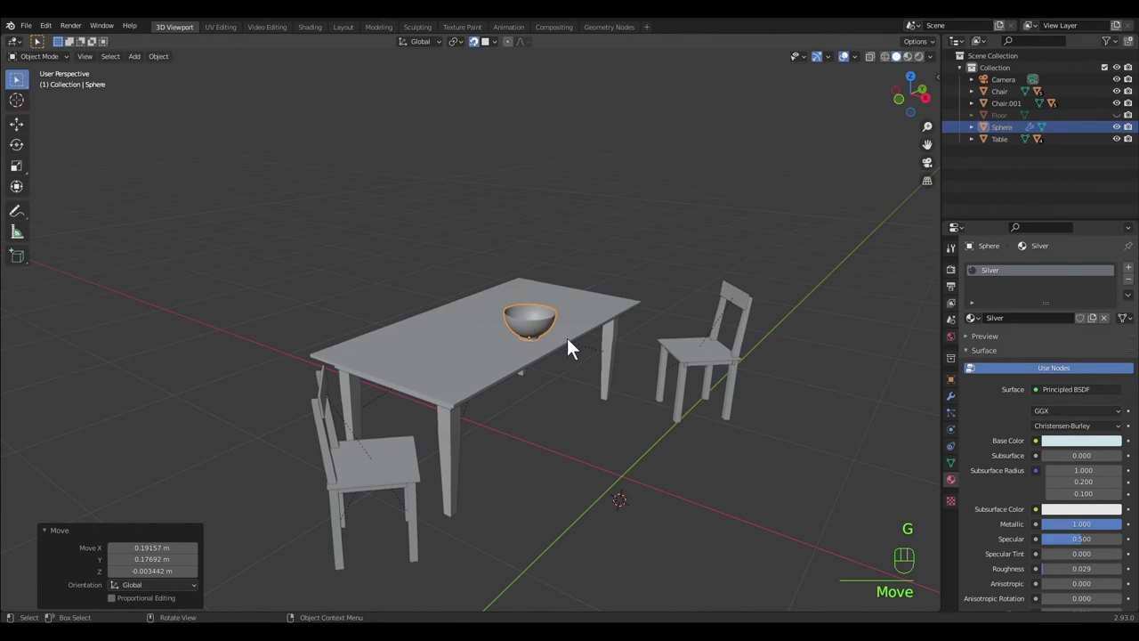
click(656, 465)
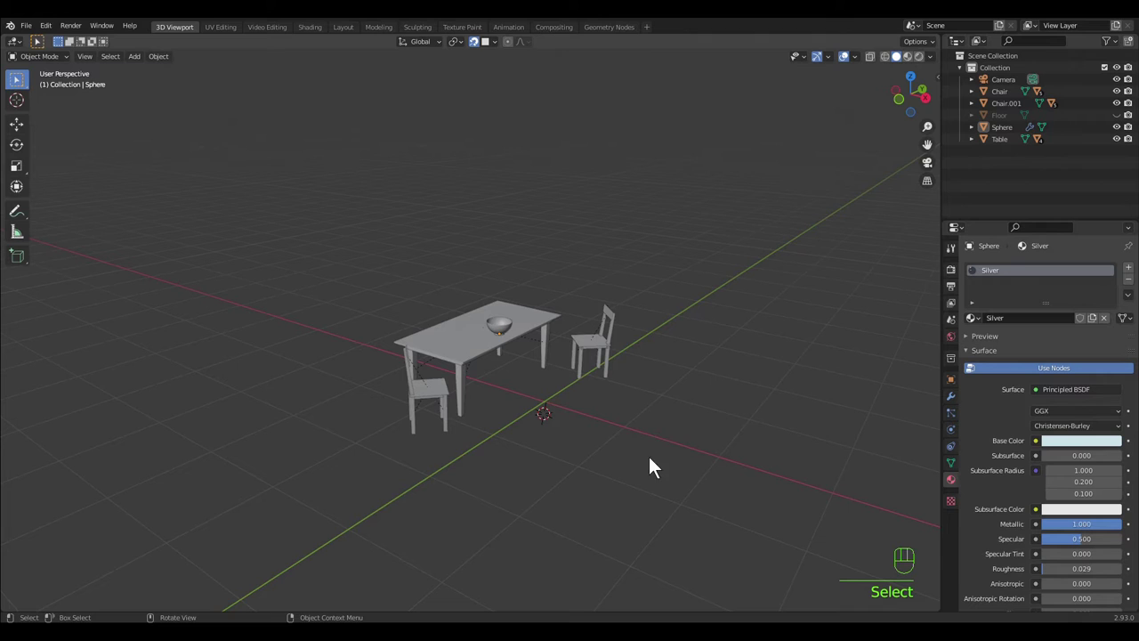
- Select the floor and hide it, leaving the table and bowl visible
drag(686, 478, 690, 536)
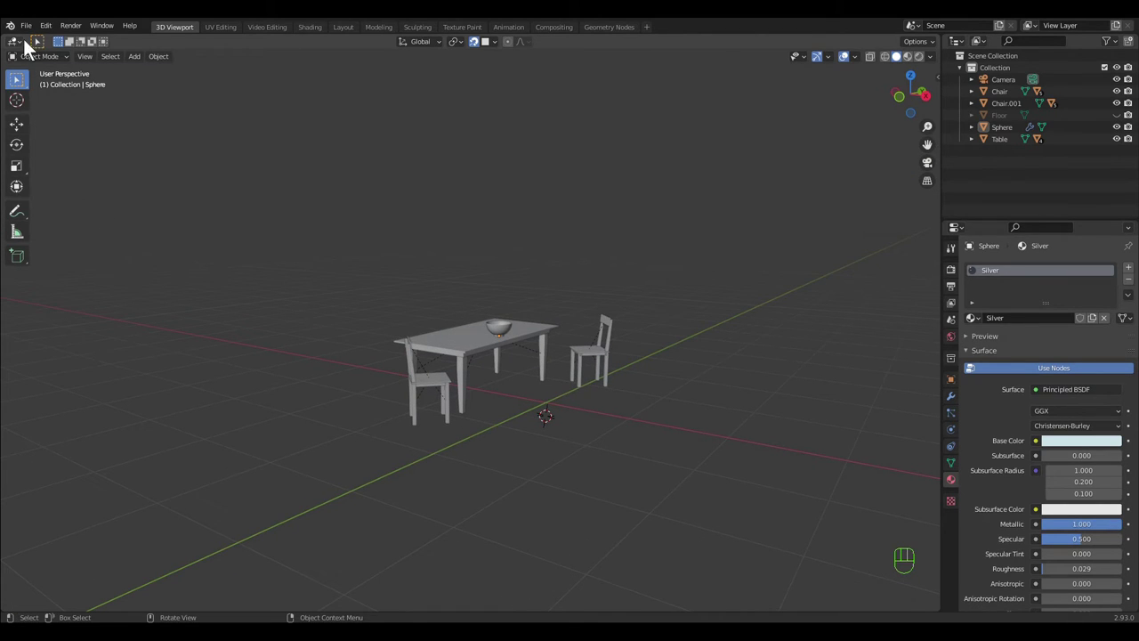
drag(32, 41, 73, 128)
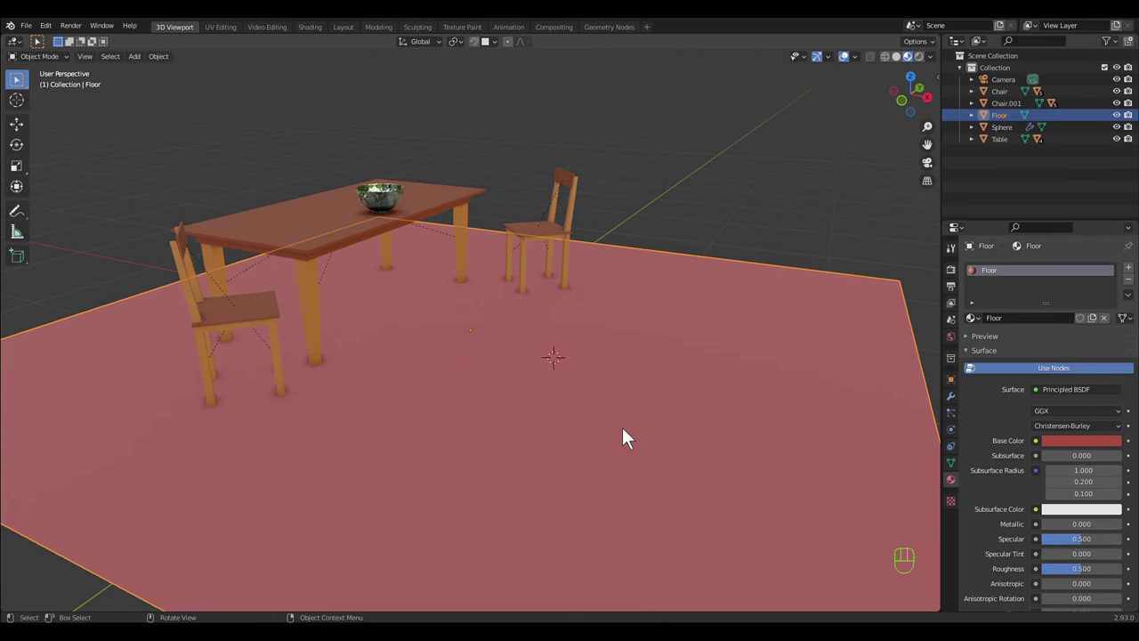
click(401, 212)
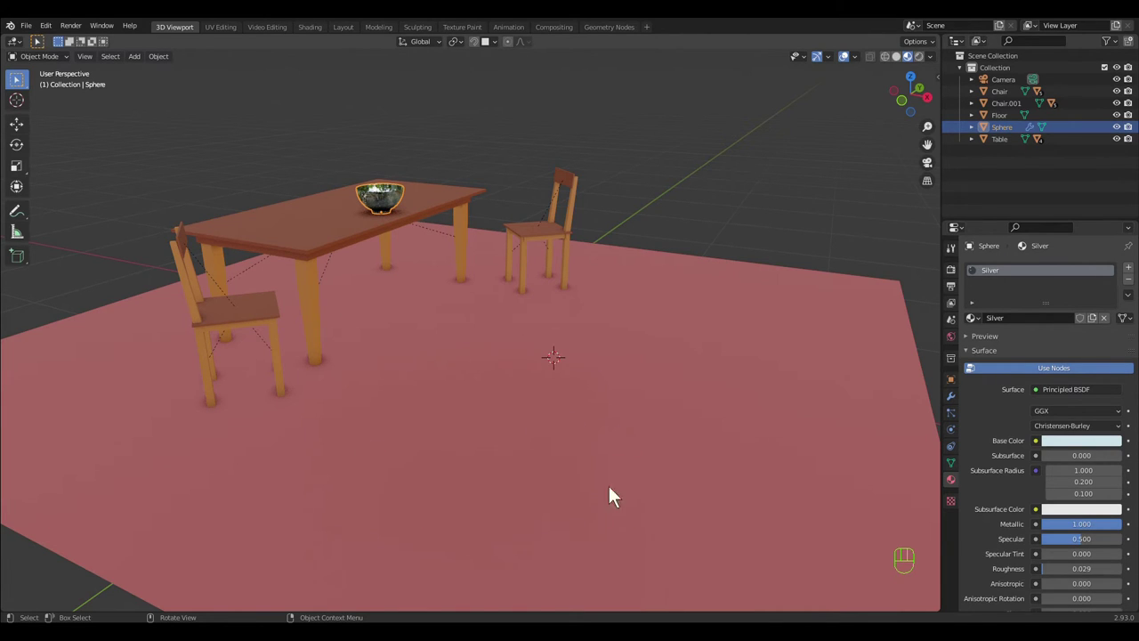
click(683, 398)
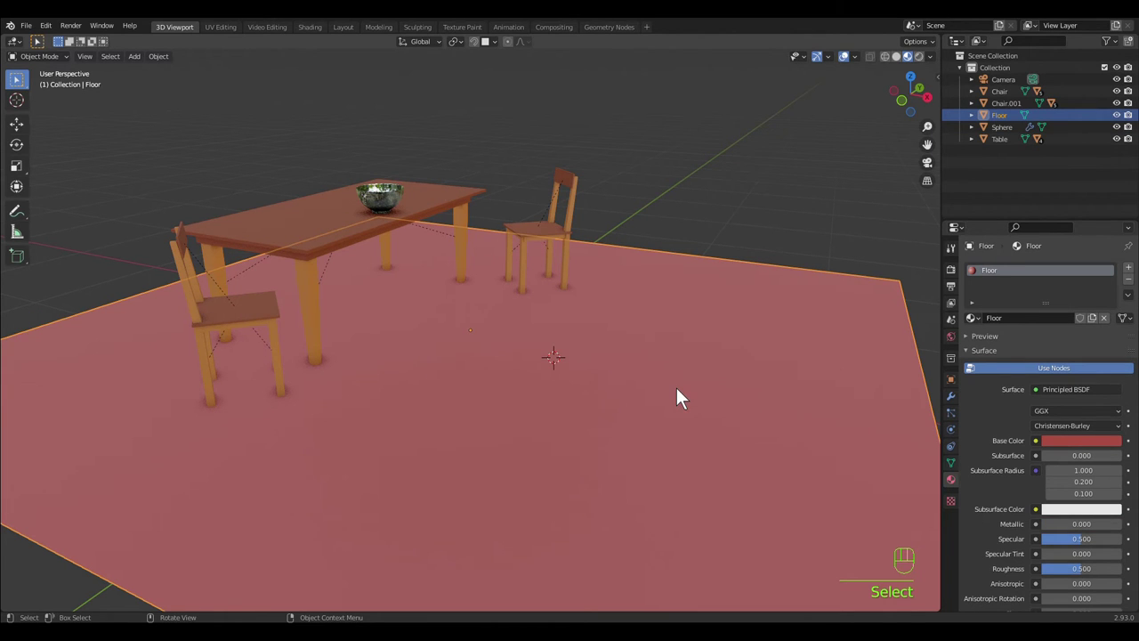
key(h)
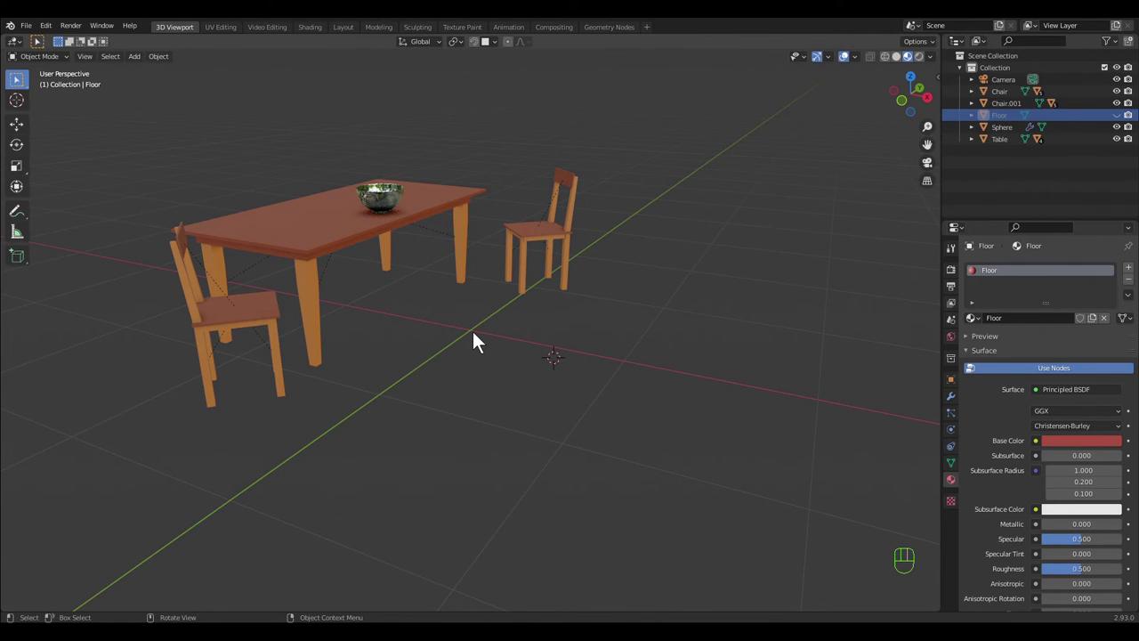
- Snap the 3D cursor back to the world origin for the next object
key(shift+s)
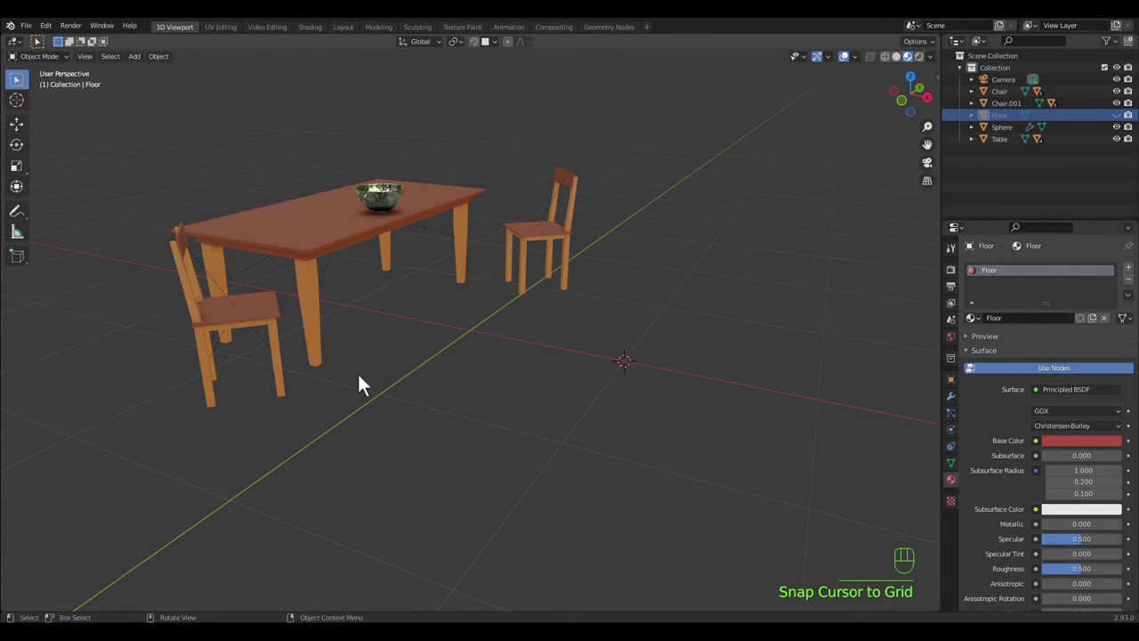
key(shift+s)
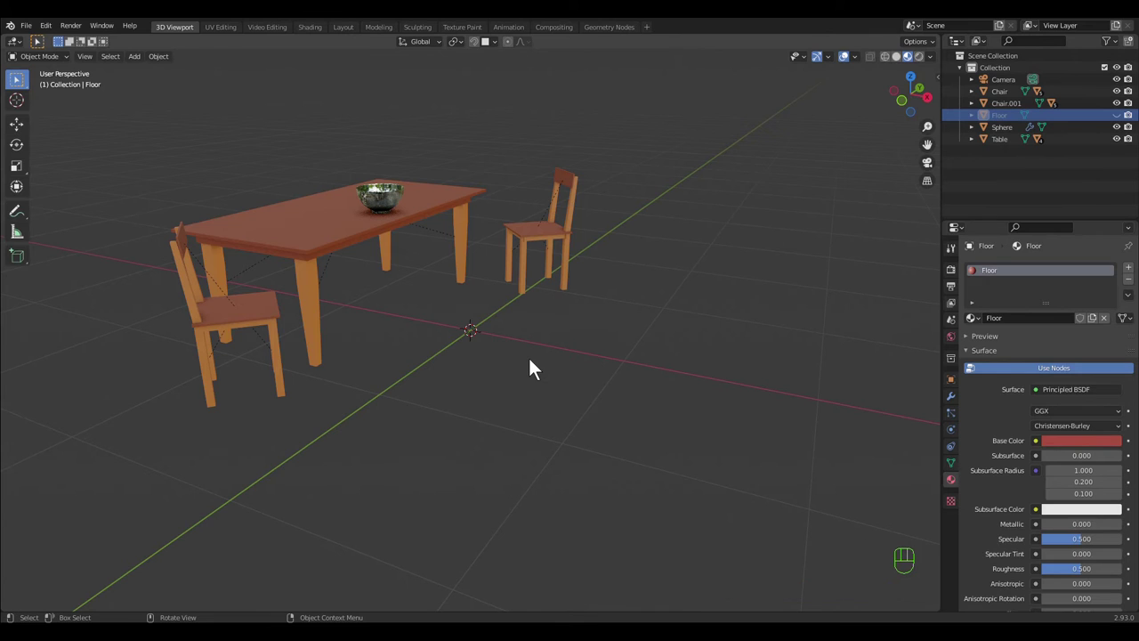
- Add a 32-vertex mesh circle of 0.12 m radius at the origin and view it from above
drag(145, 68, 263, 107)
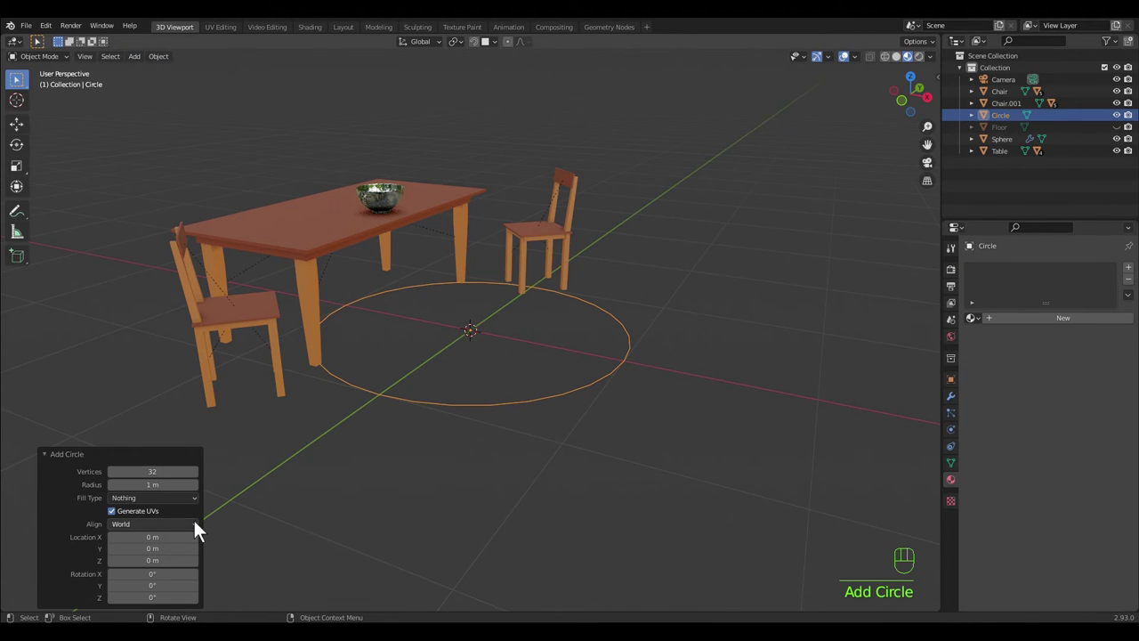
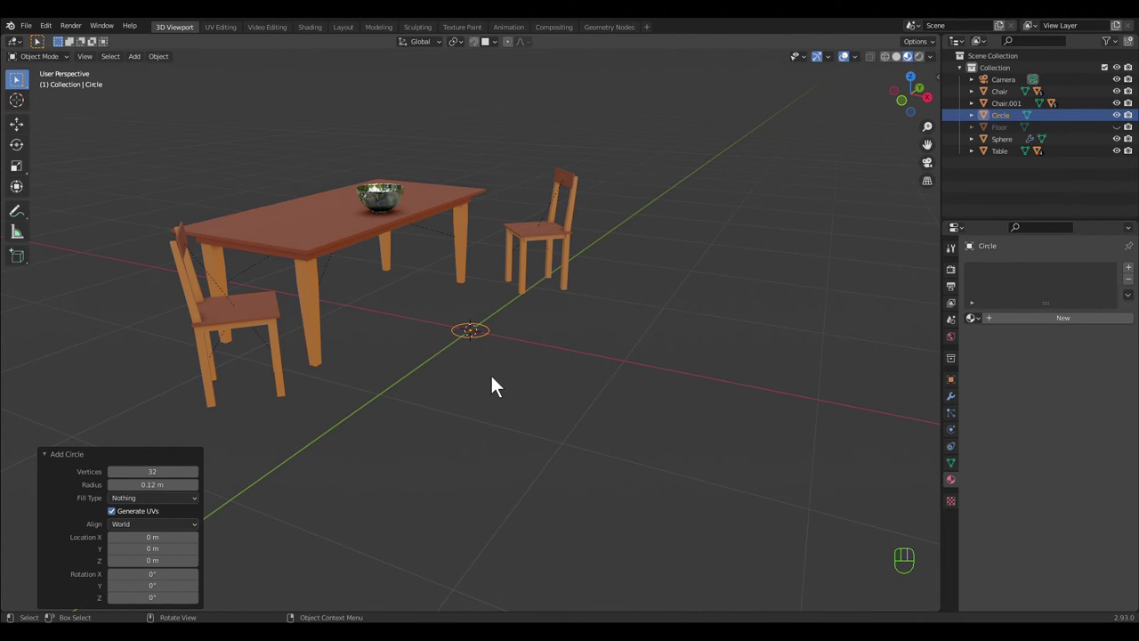
click(499, 385)
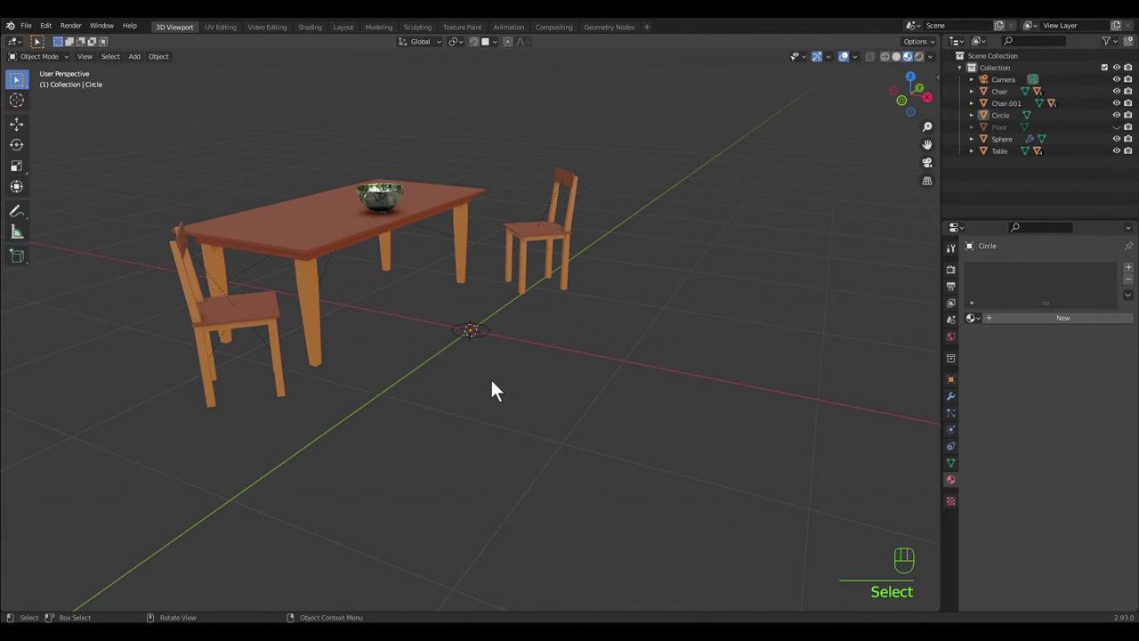
key(q)
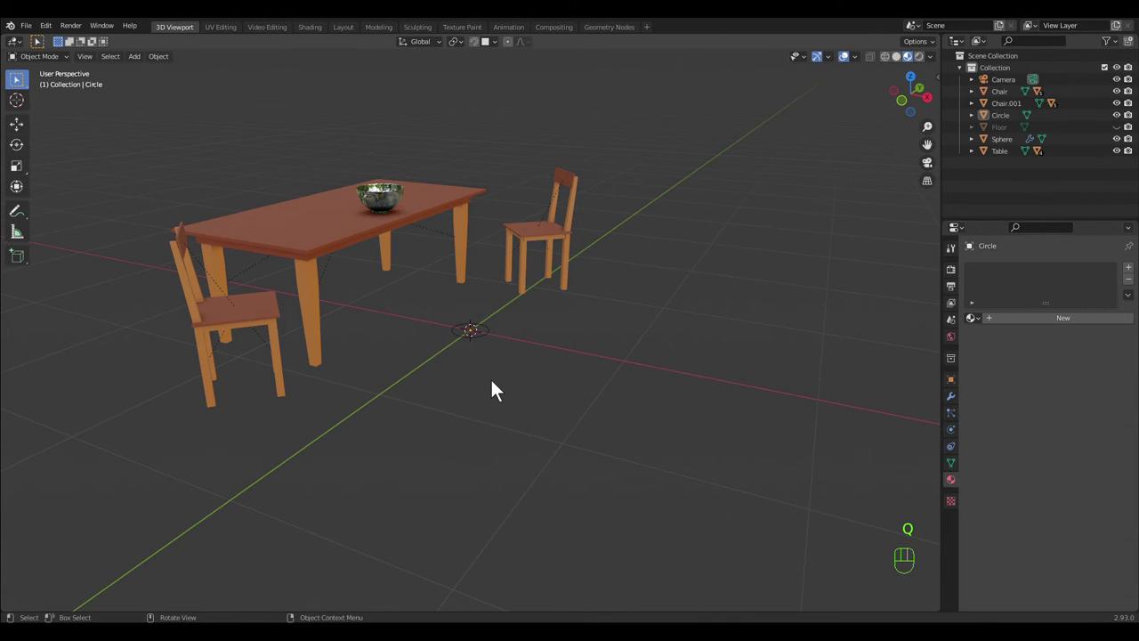
click(490, 346)
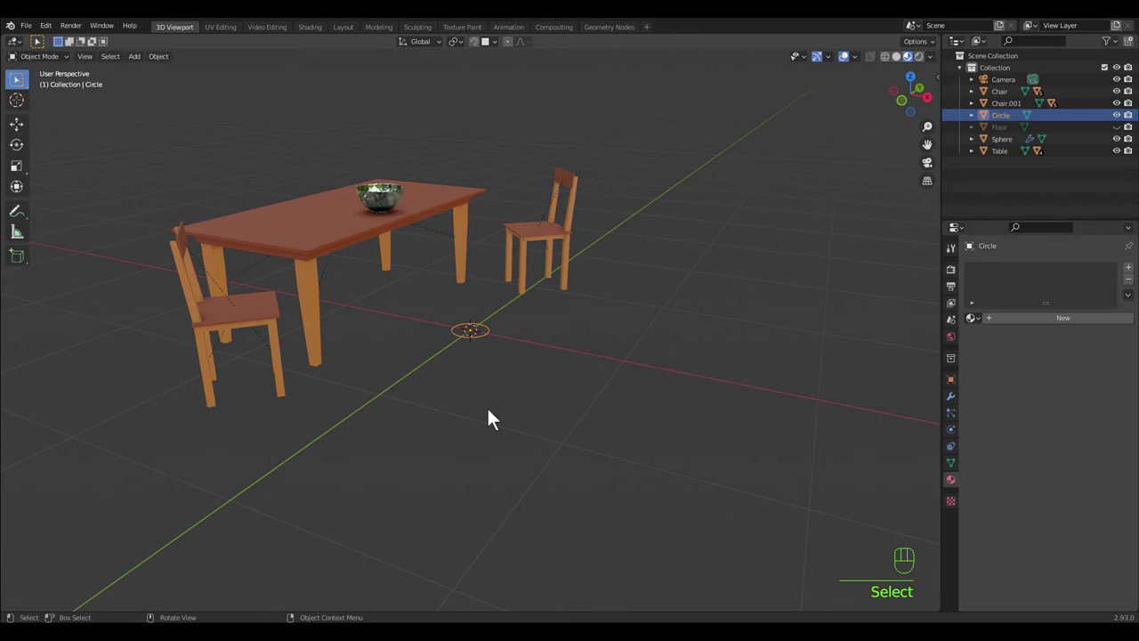
key(q)
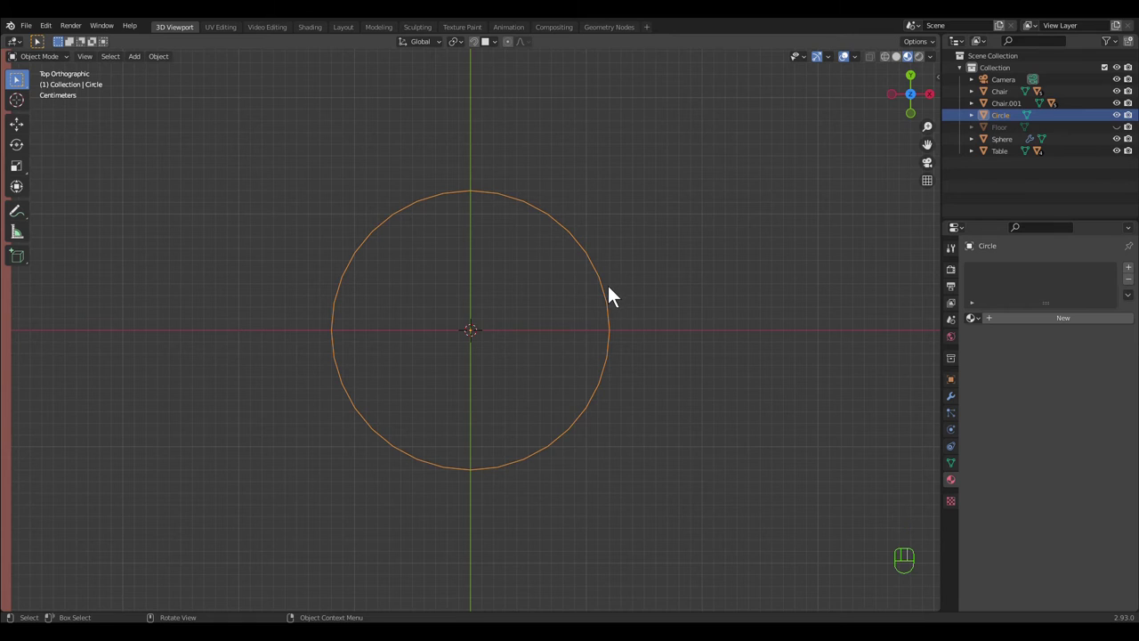
- Extrude and scale the circle's edges into a flat ring of concentric loops, adjusting loops along Z
key(Tab)
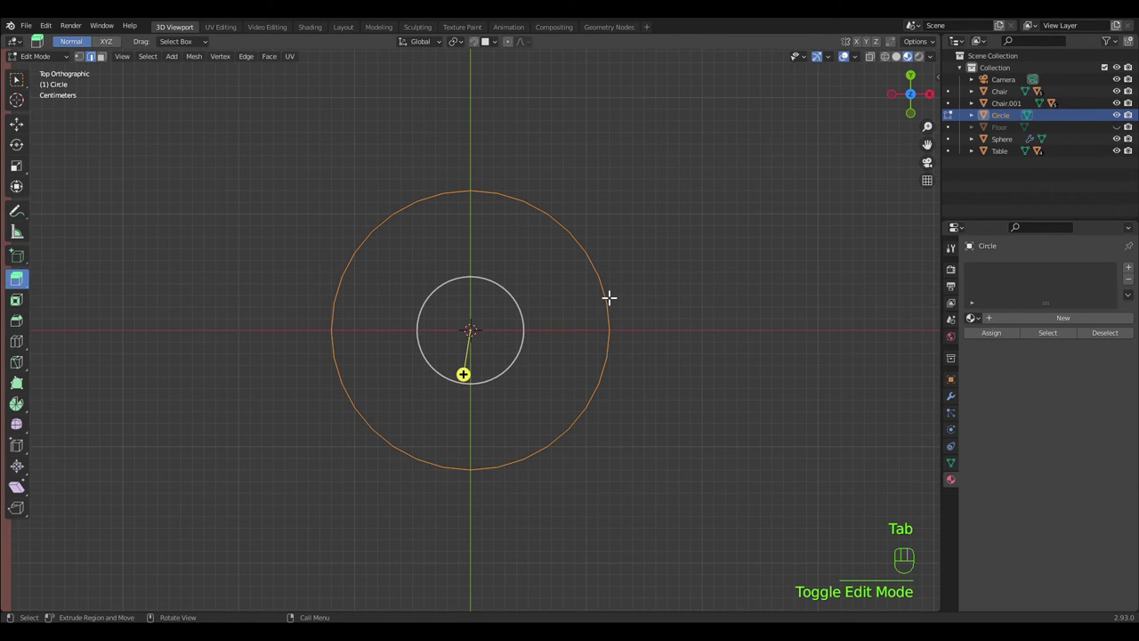
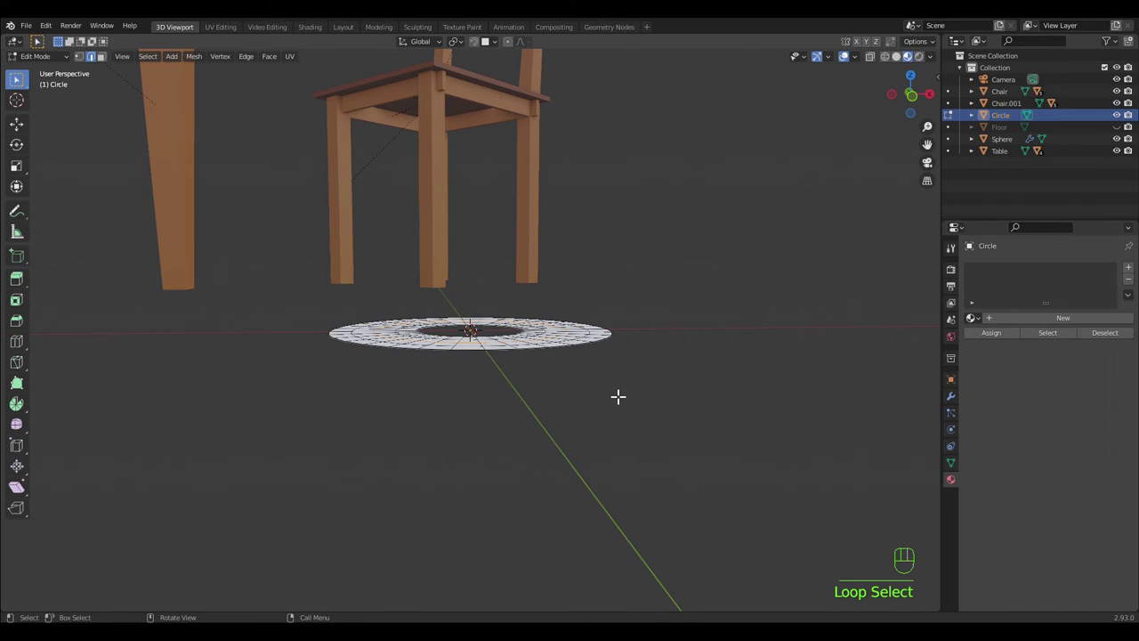
key(g)
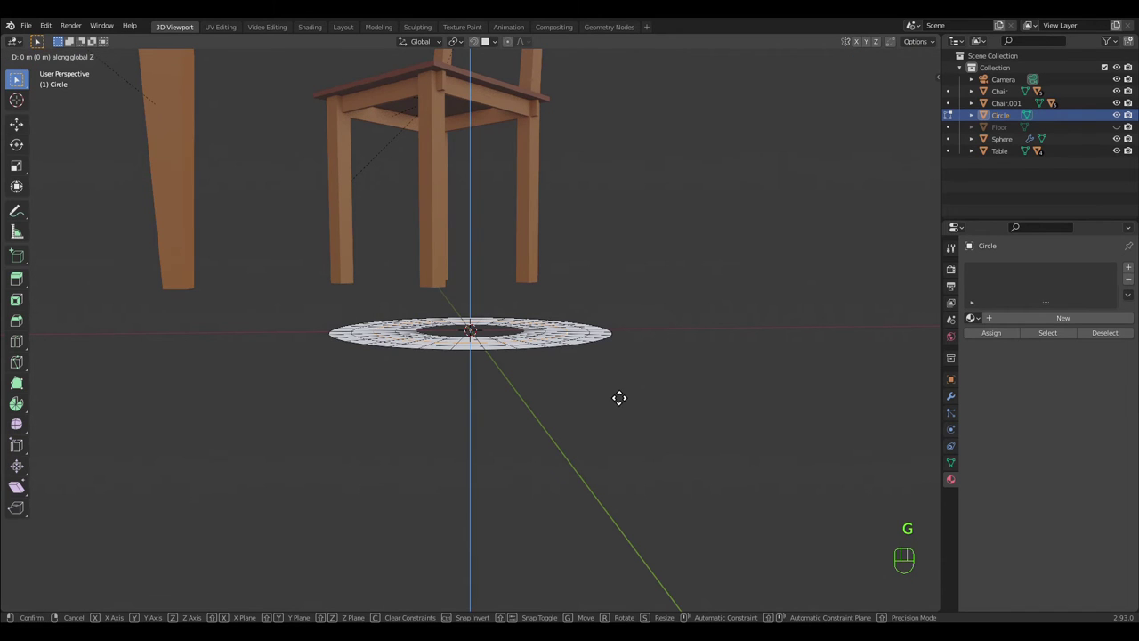
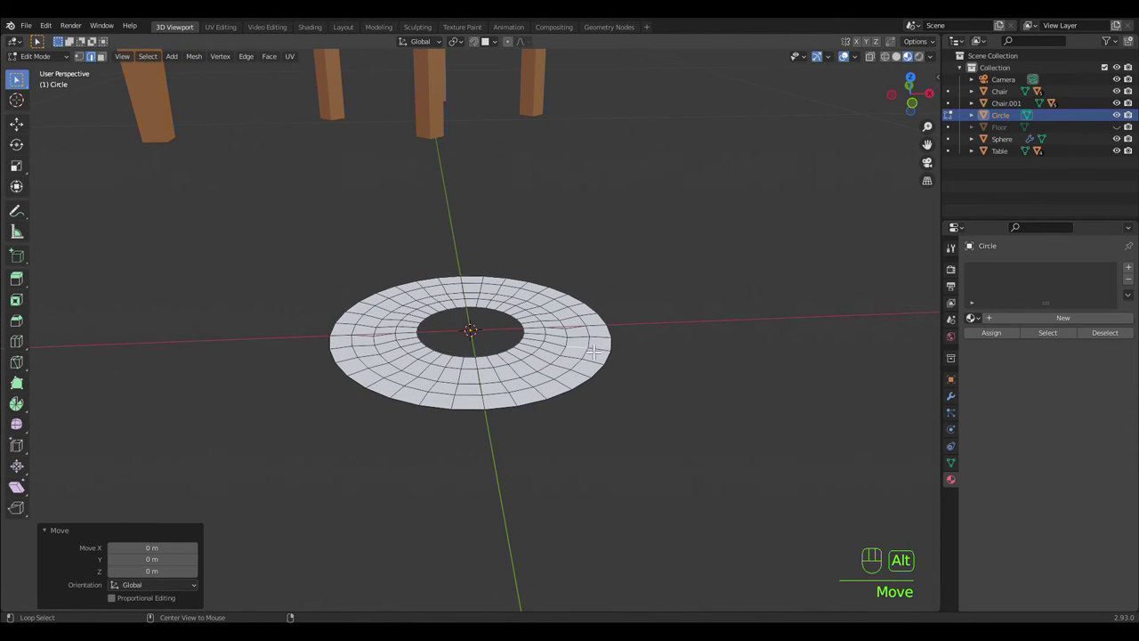
key(g)
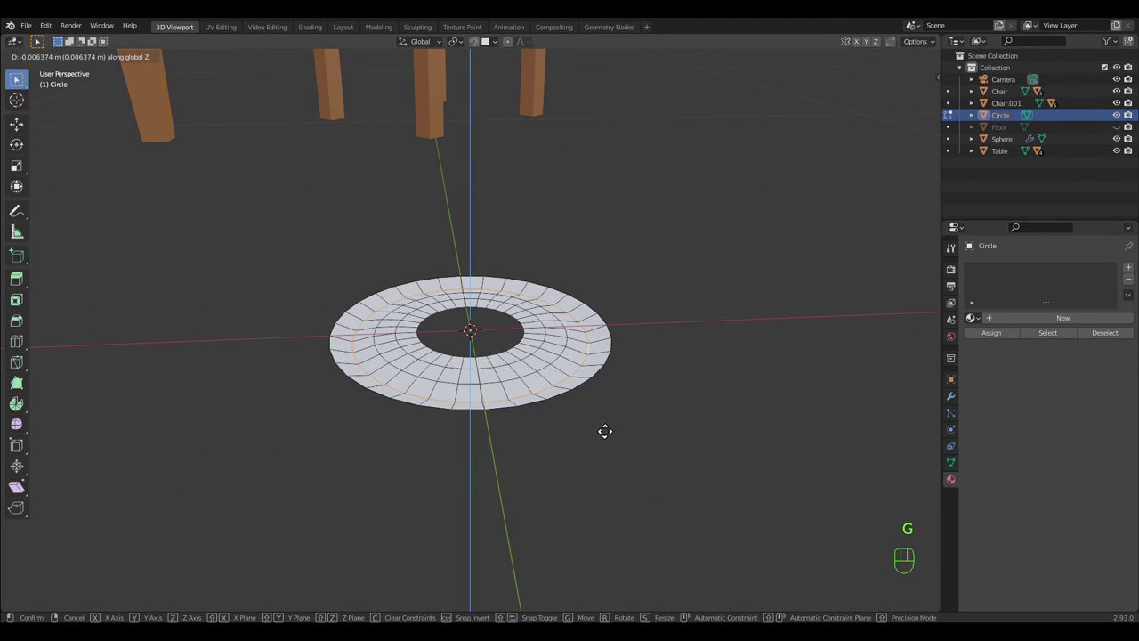
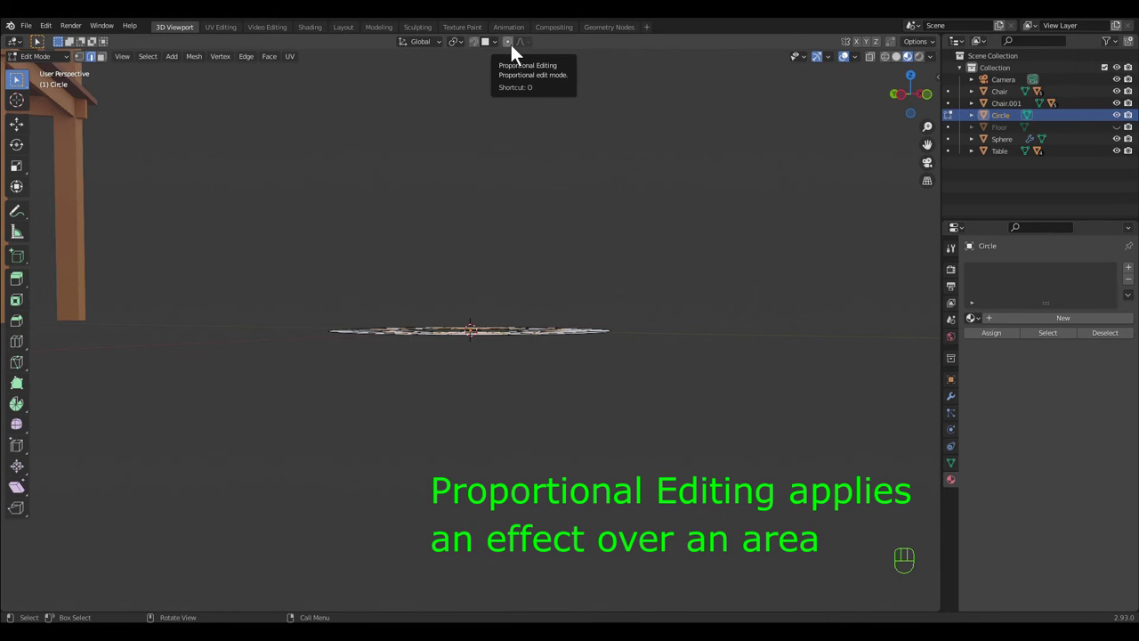
- Enable proportional editing and drag the inner ring loop along Z
click(518, 54)
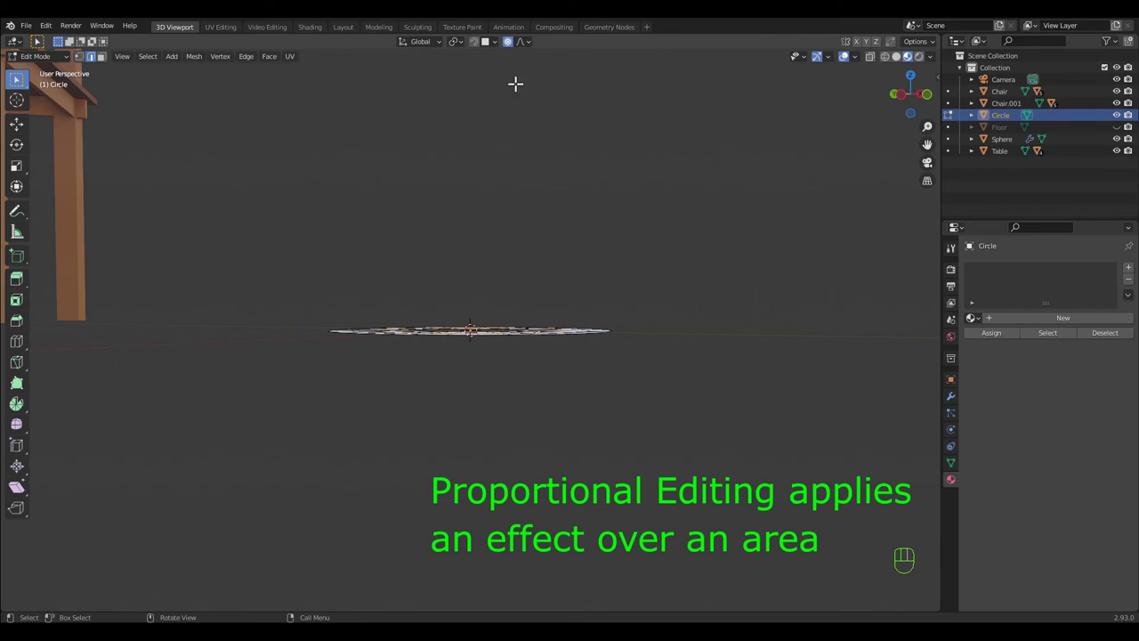
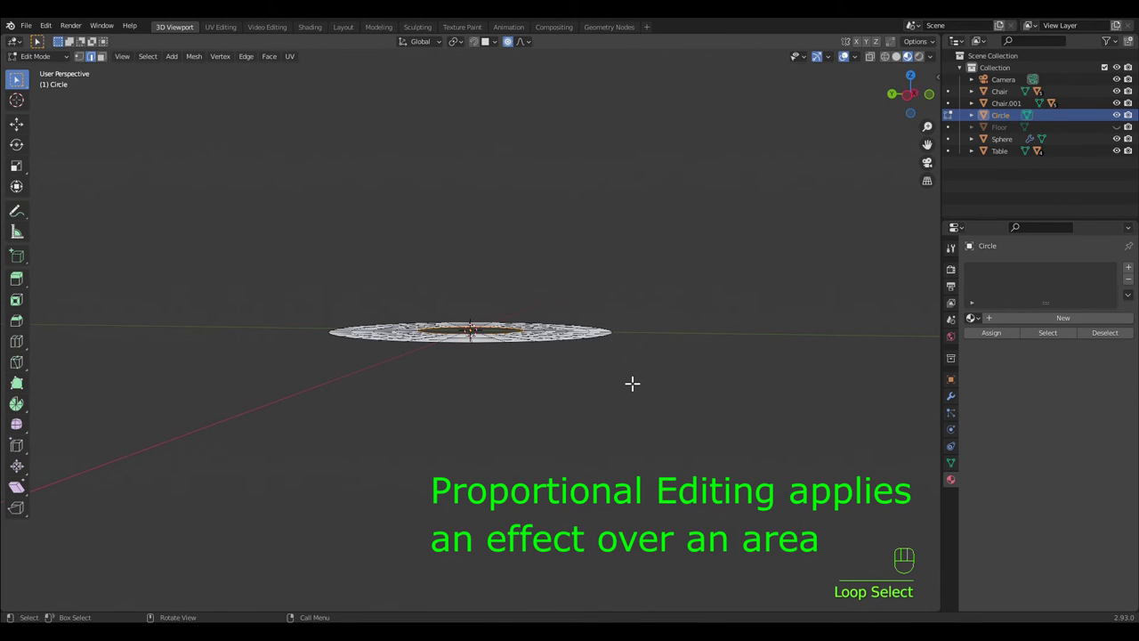
key(g)
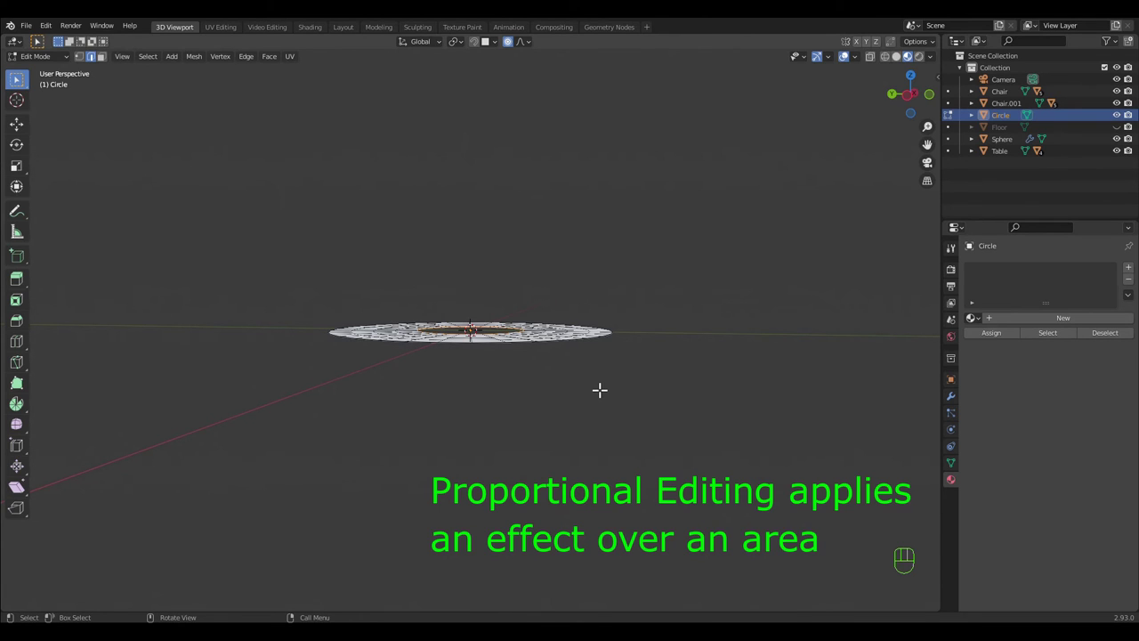
- Lower the inner loop along Z with Smooth proportional falloff of size about 0.09
key(g)
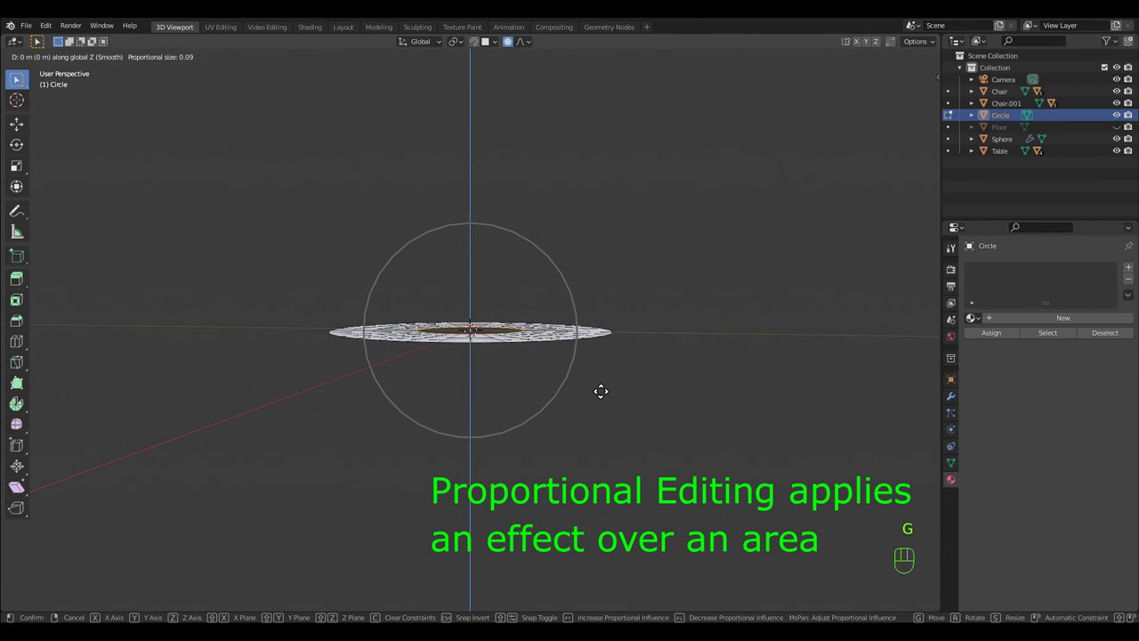
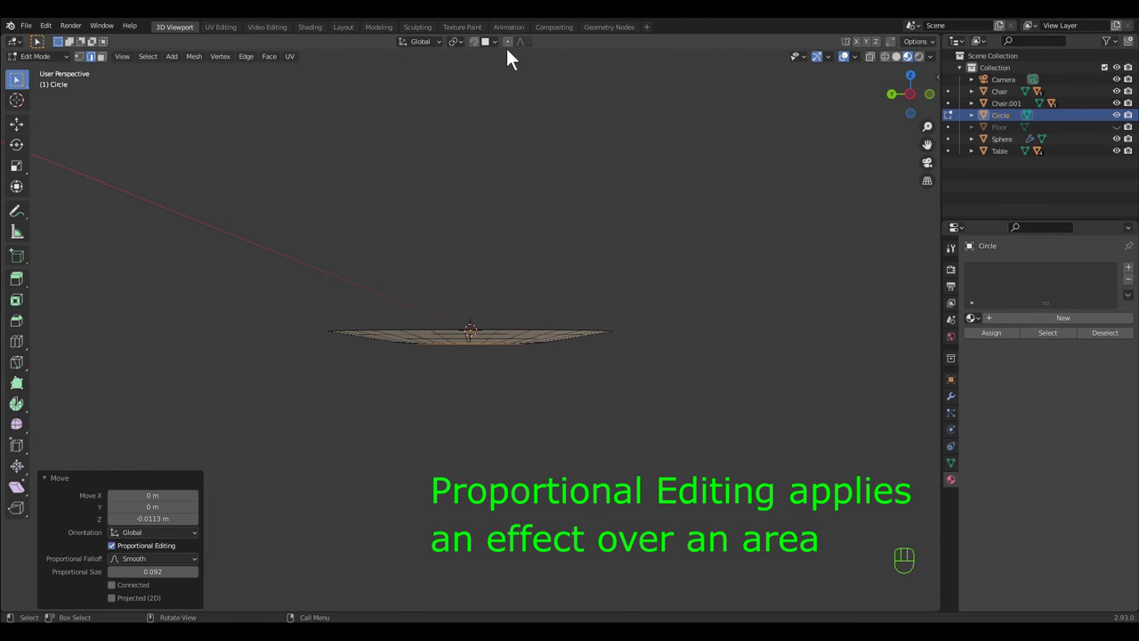
- Re-enable proportional editing and lower the inner loop about 0.006 m for a gentler dish curve
click(516, 56)
key(g)
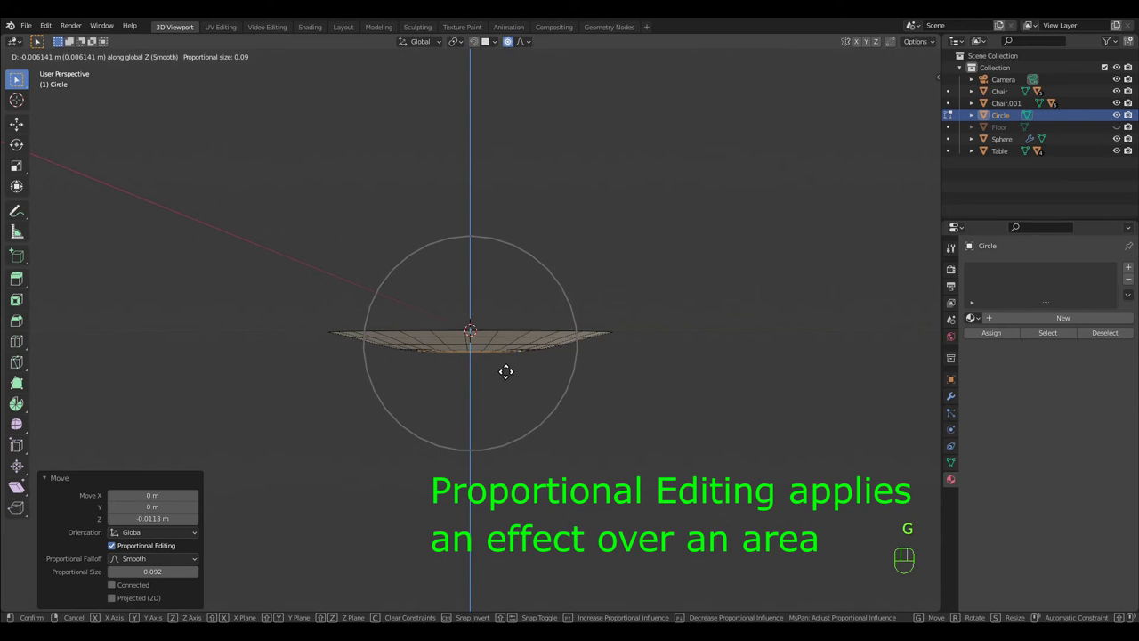
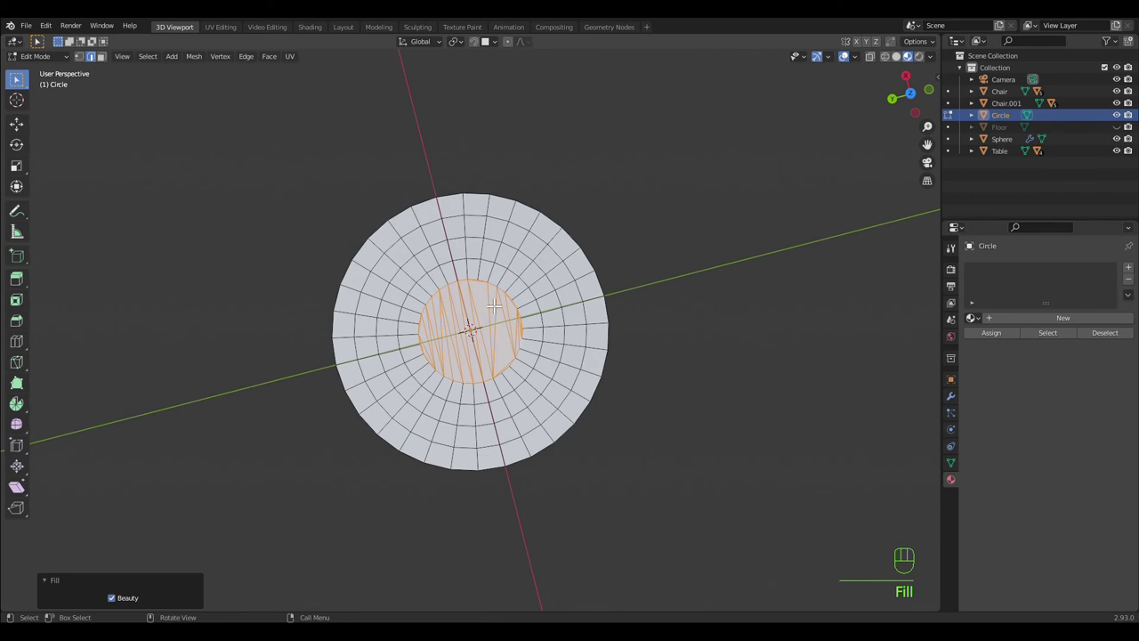
- Undo the triangulated fill and close the centre hole with Grid Fill quads
key(ctrl+z)
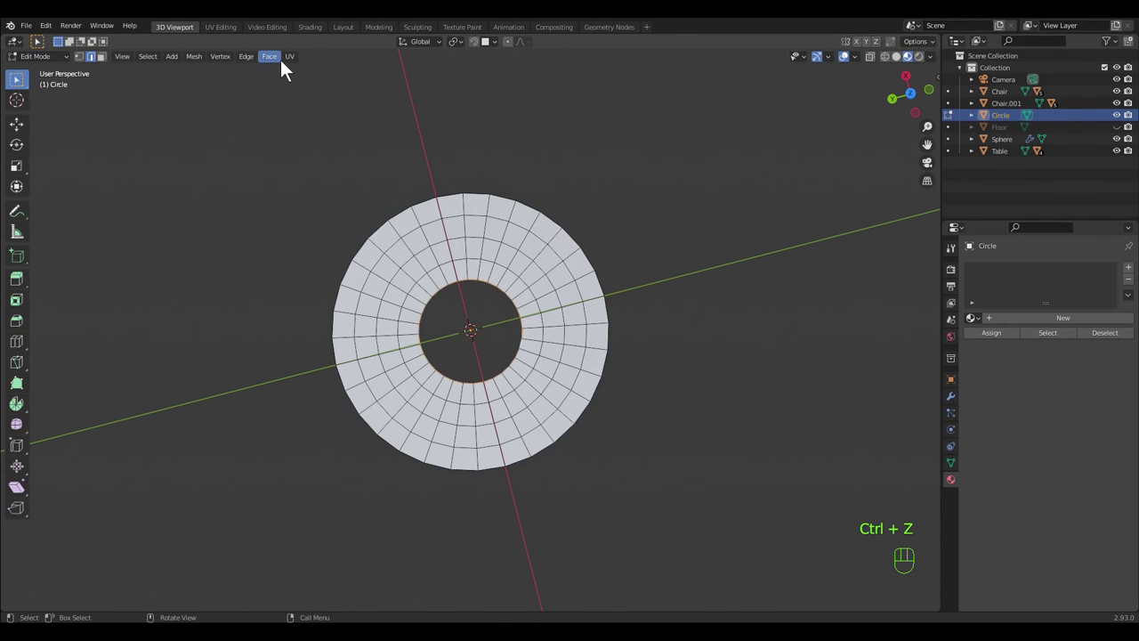
drag(286, 74, 305, 212)
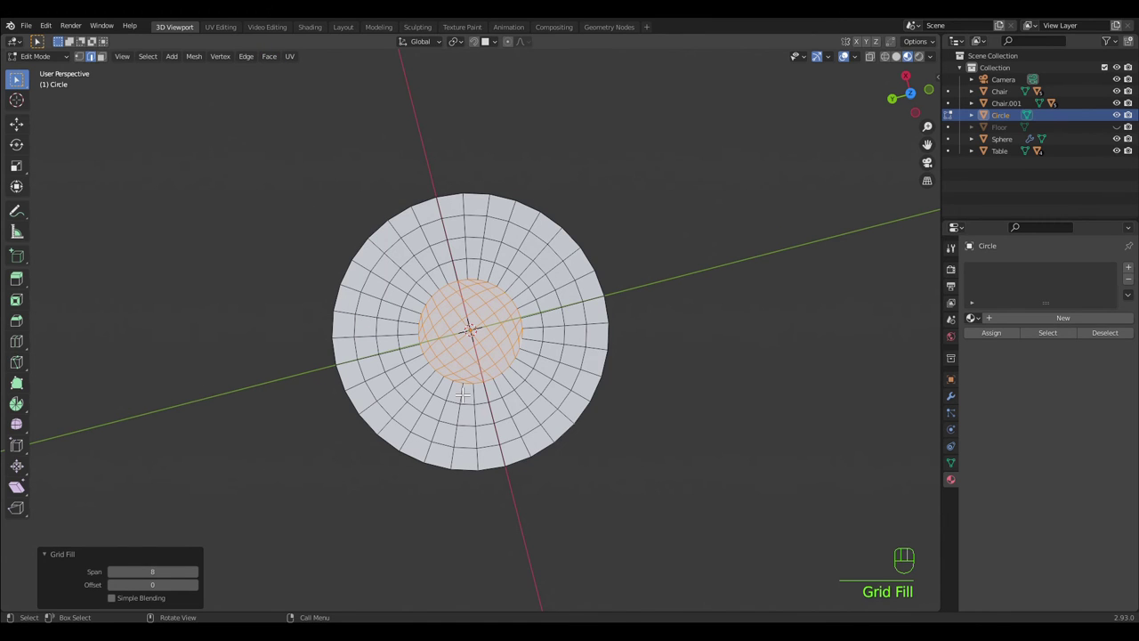
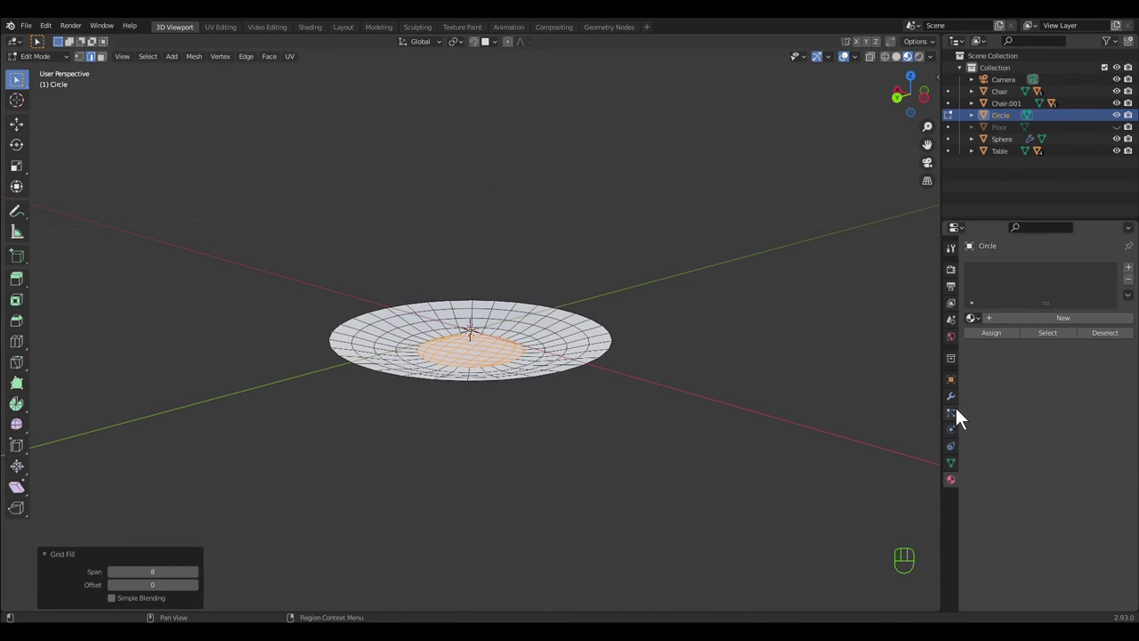
- Add a 0.003 m Solidify (offset -1) and a Subdivision Surface modifier, then return to object mode
click(957, 410)
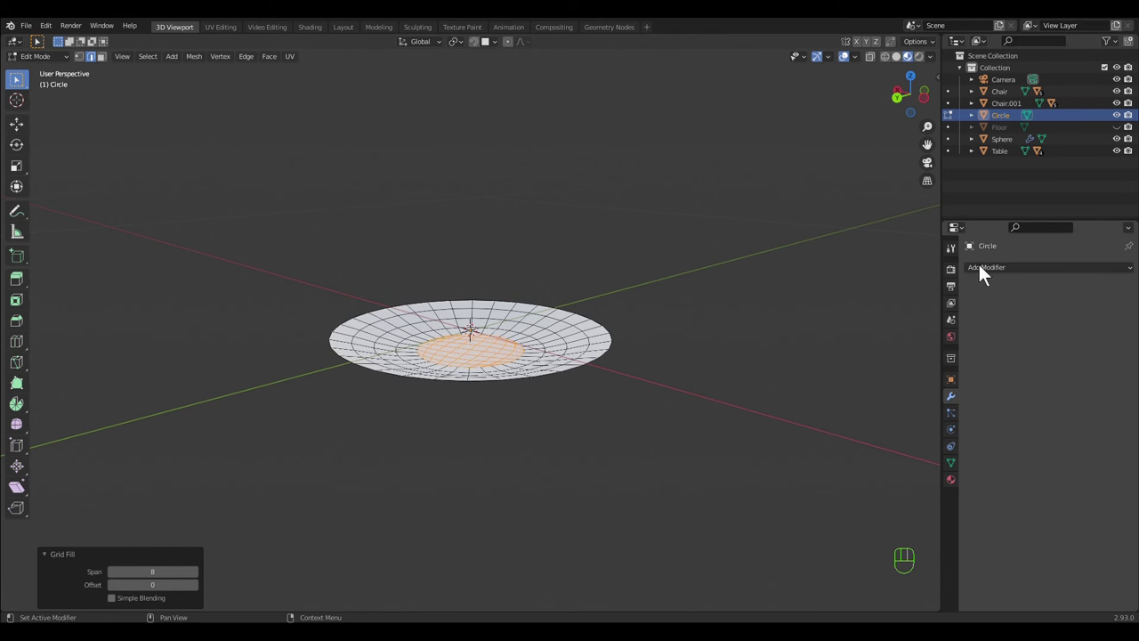
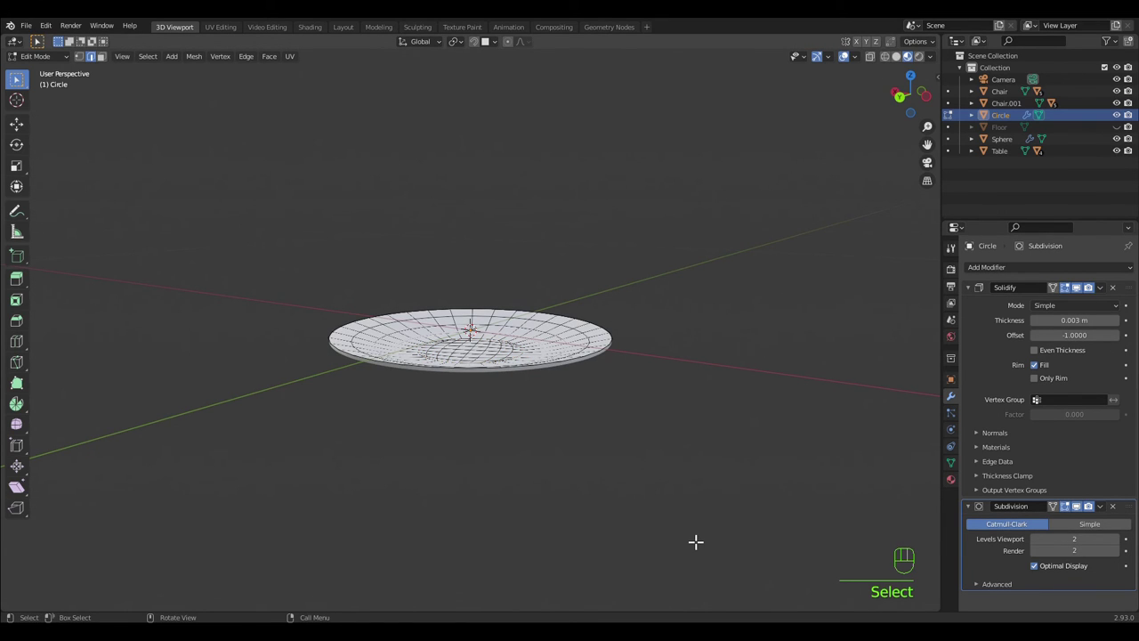
key(Tab)
drag(640, 478, 701, 466)
right_click(583, 357)
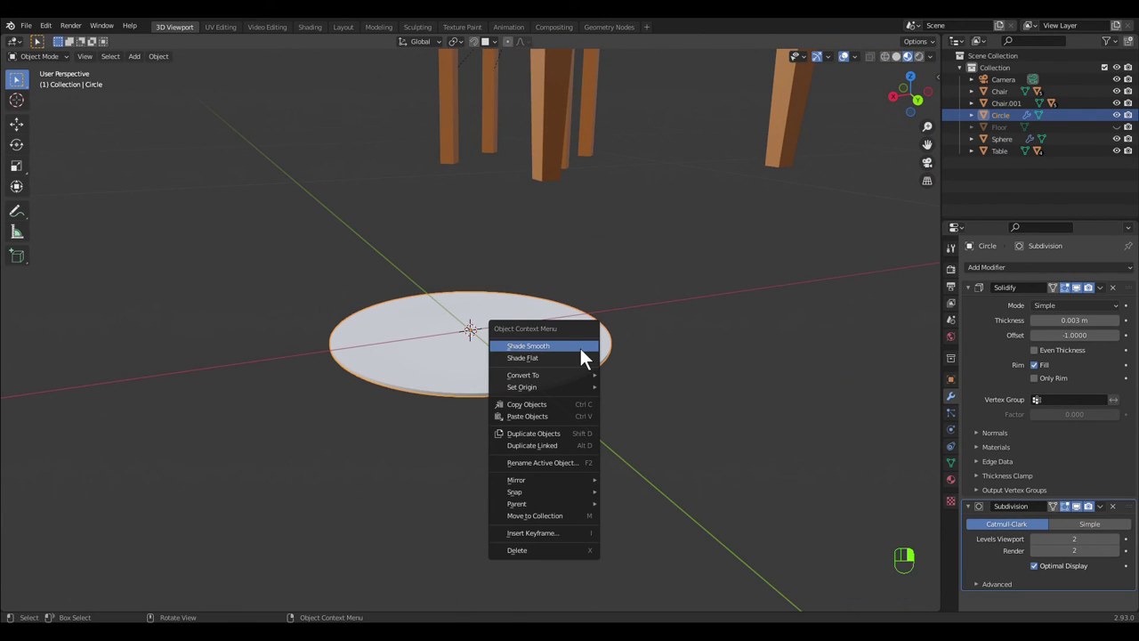
- Inspect the plate's side and re-enter mesh editing with Solidify and Subdivision still attached
drag(627, 457, 644, 438)
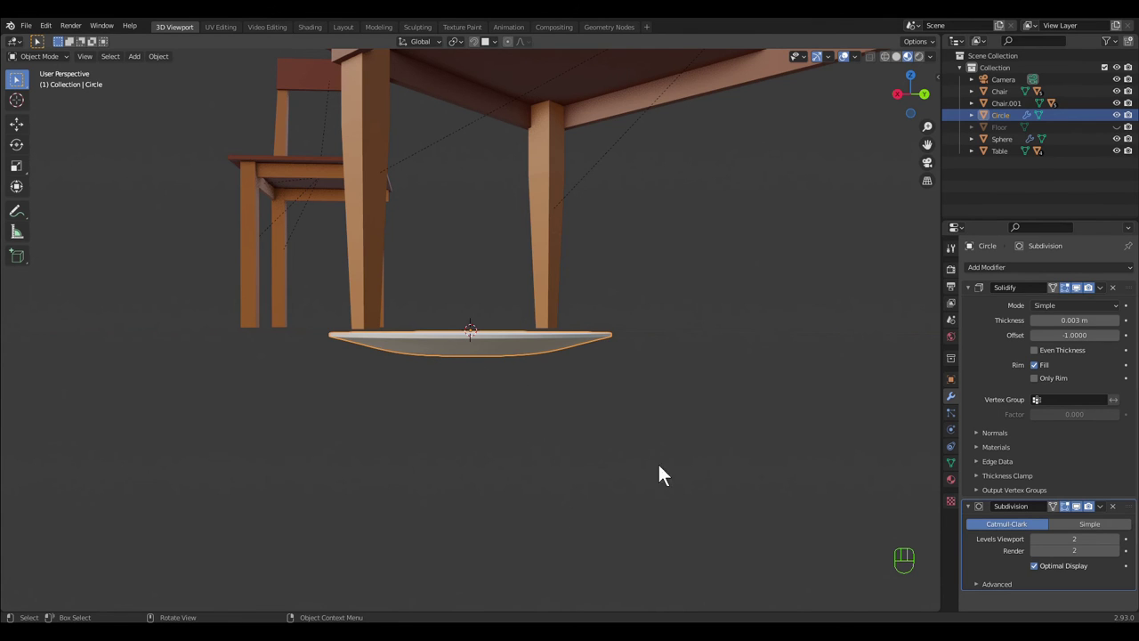
drag(675, 469, 555, 462)
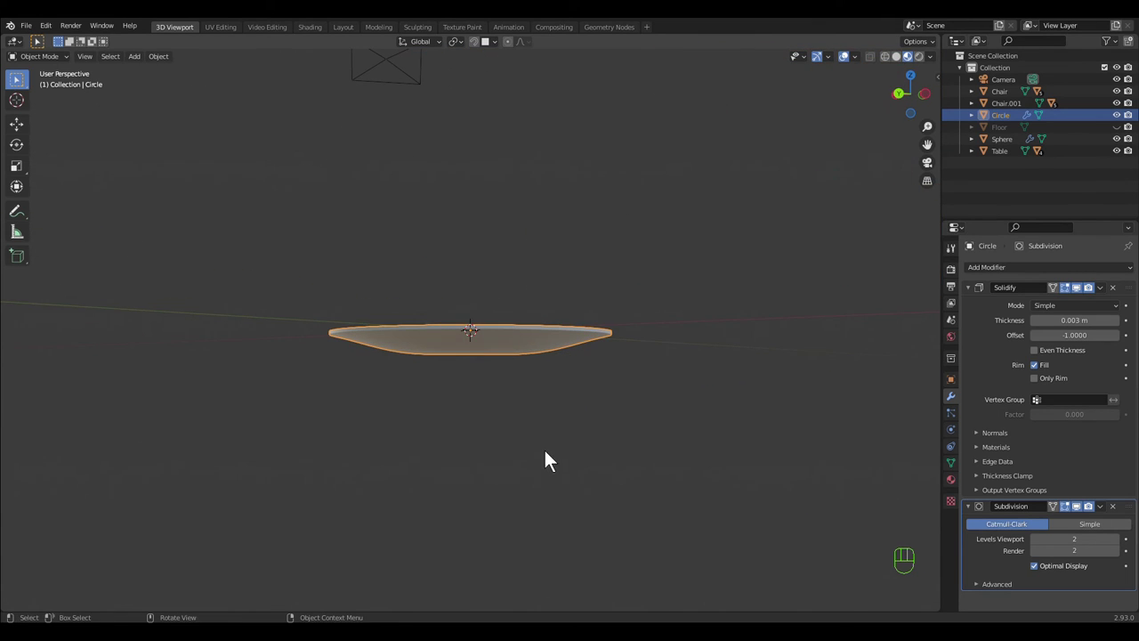
key(Tab)
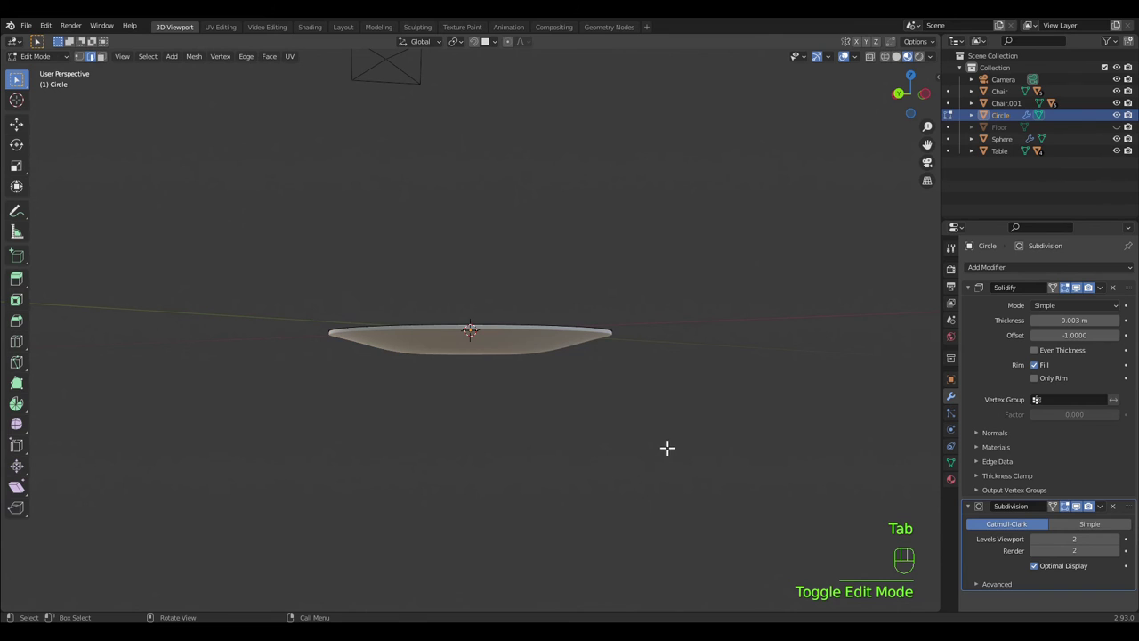
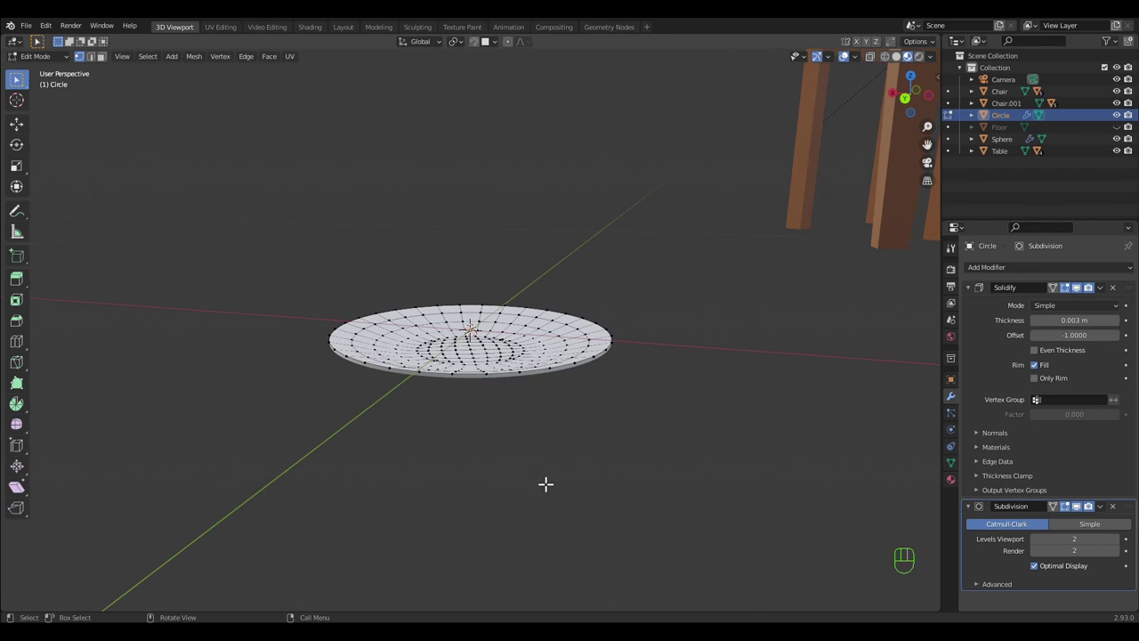
drag(1109, 300, 1060, 315)
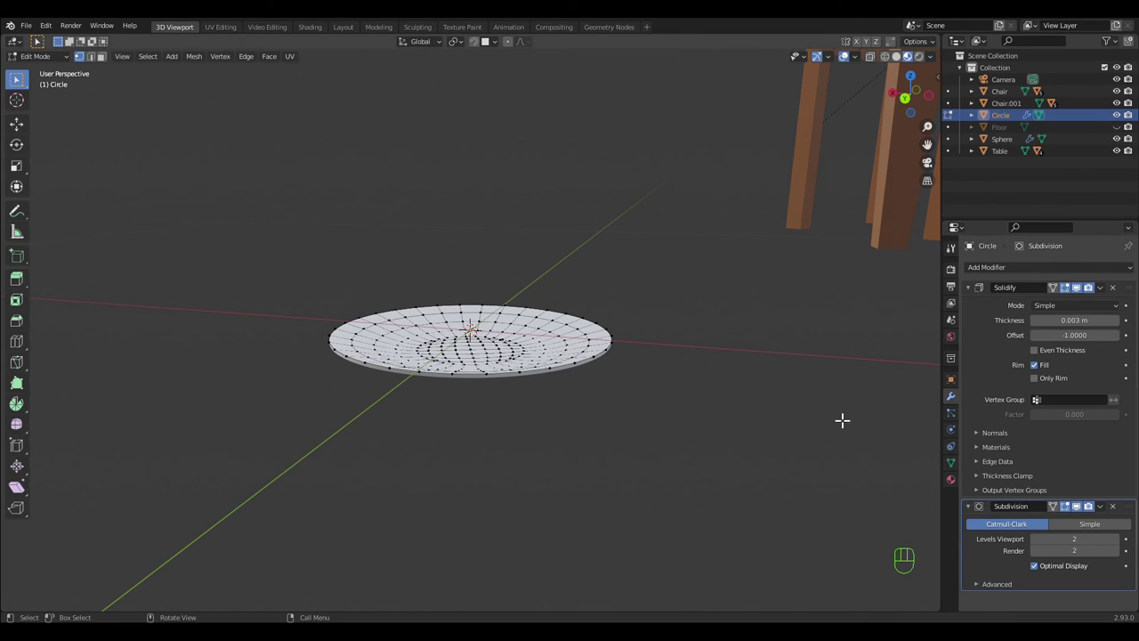
- Apply the Solidify modifier and lower a new base edge loop about 0.002 m to form a foot
key(Tab)
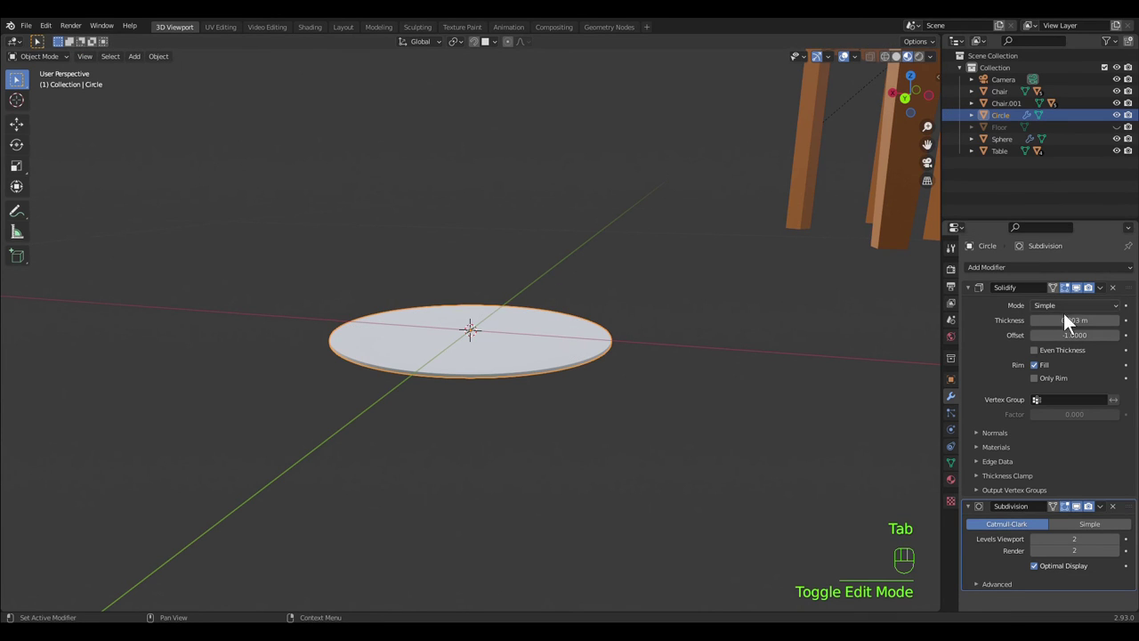
drag(1108, 299, 1103, 311)
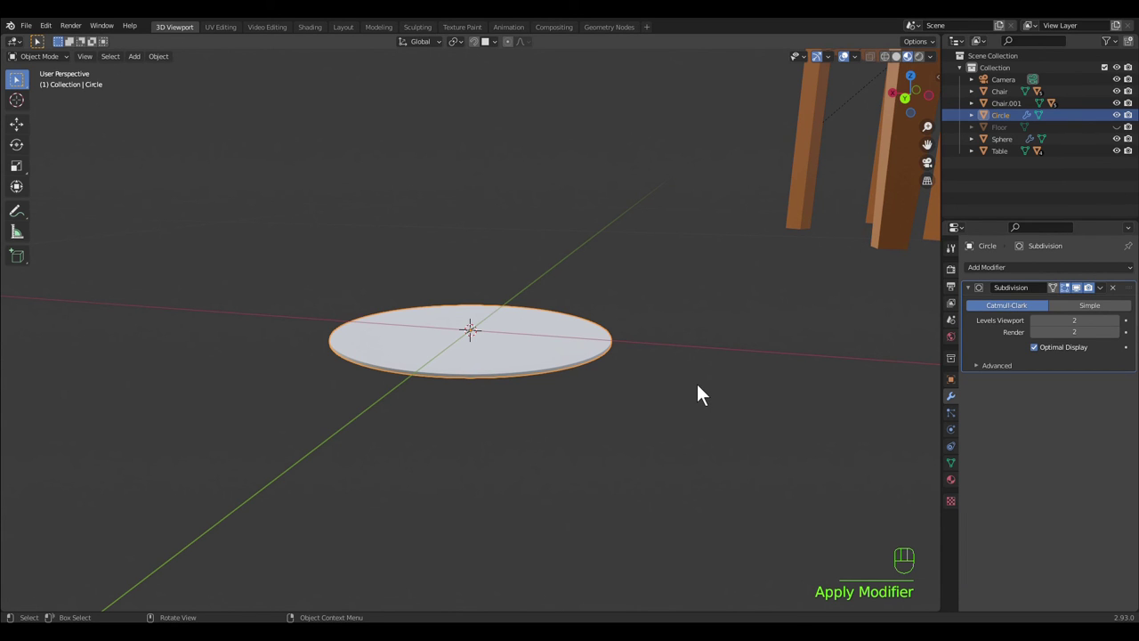
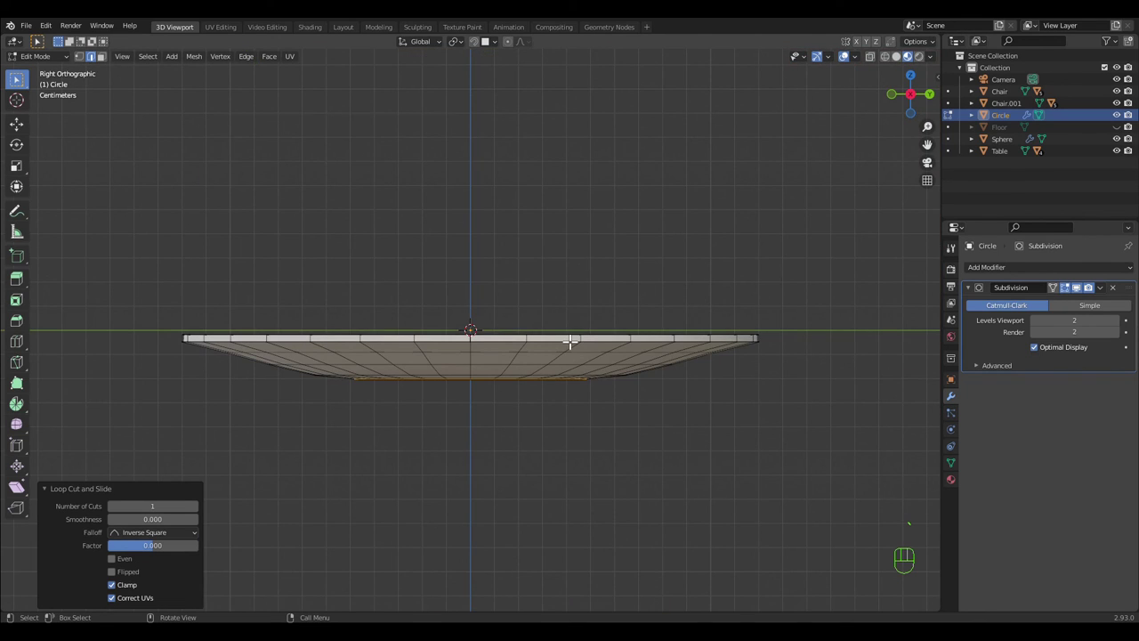
key(g)
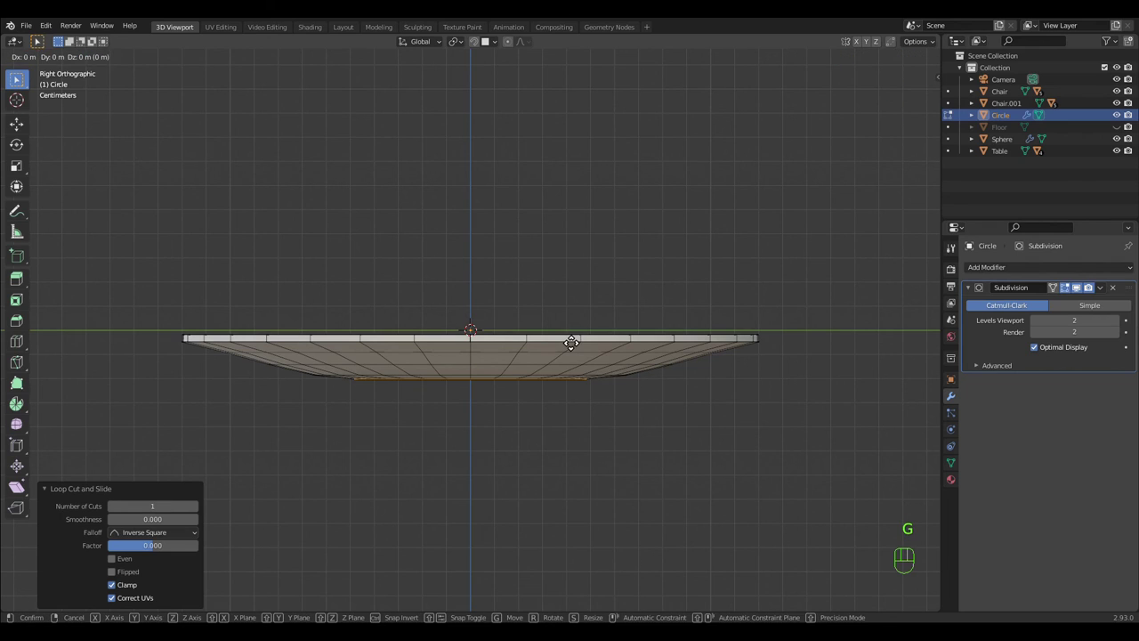
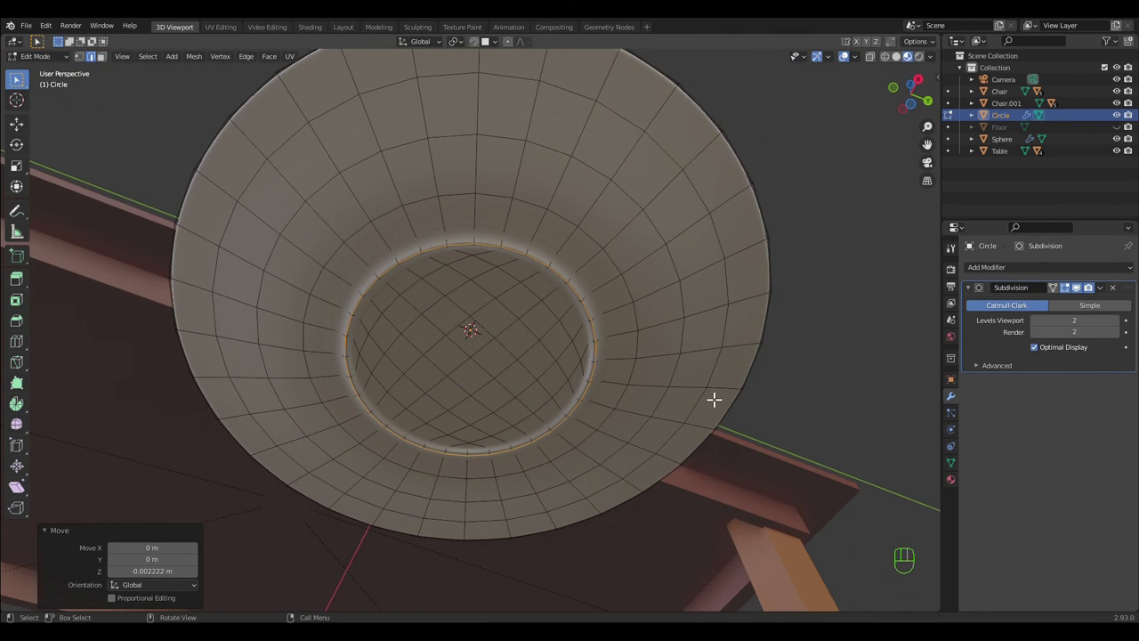
key(Tab)
drag(850, 415, 840, 492)
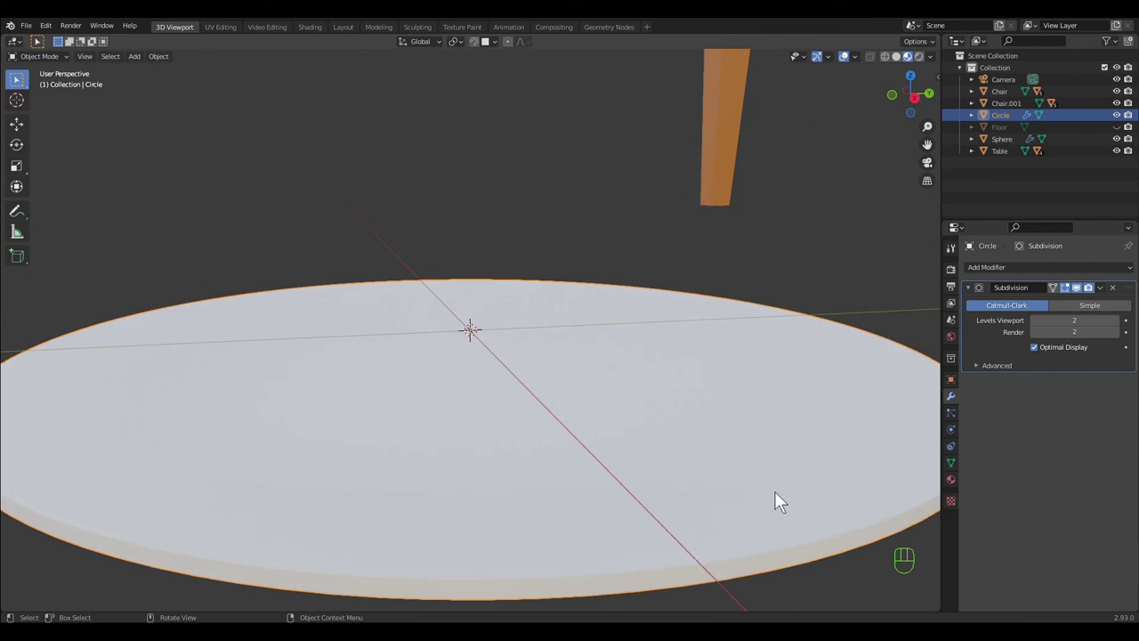
- Give the ChinaWhite material a light blue base colour from the colour wheel
drag(772, 491, 809, 476)
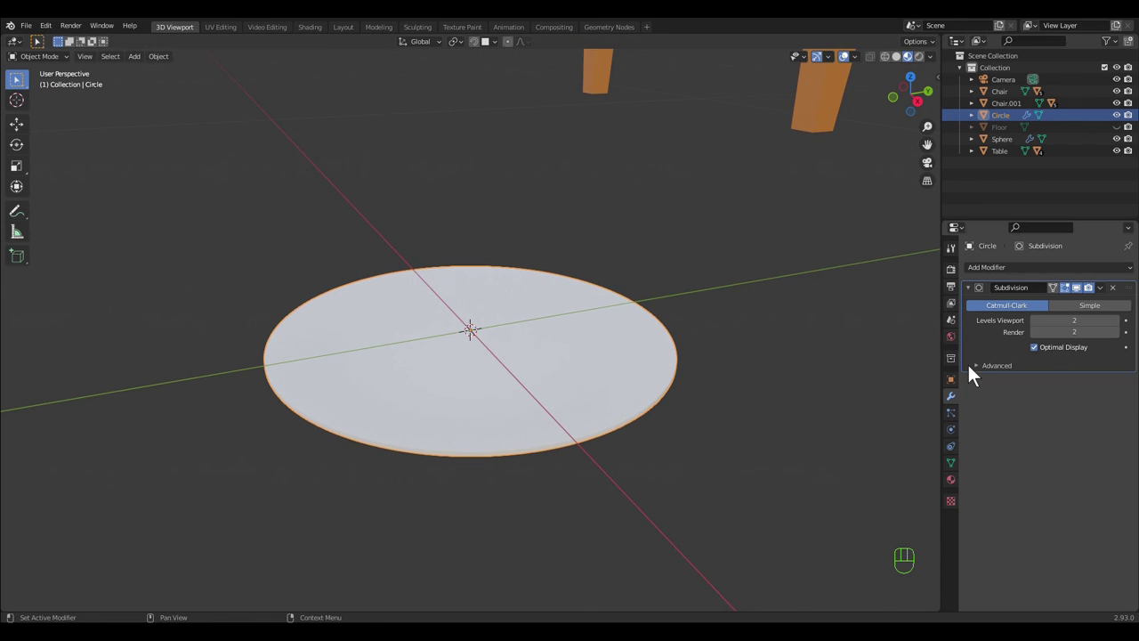
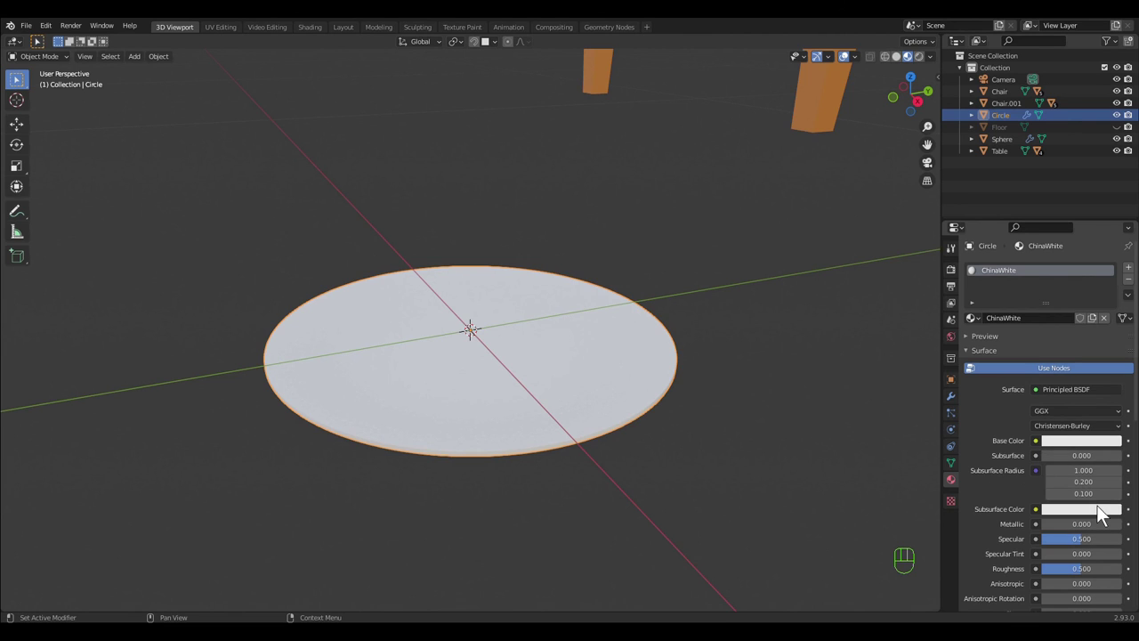
click(1108, 460)
click(1105, 456)
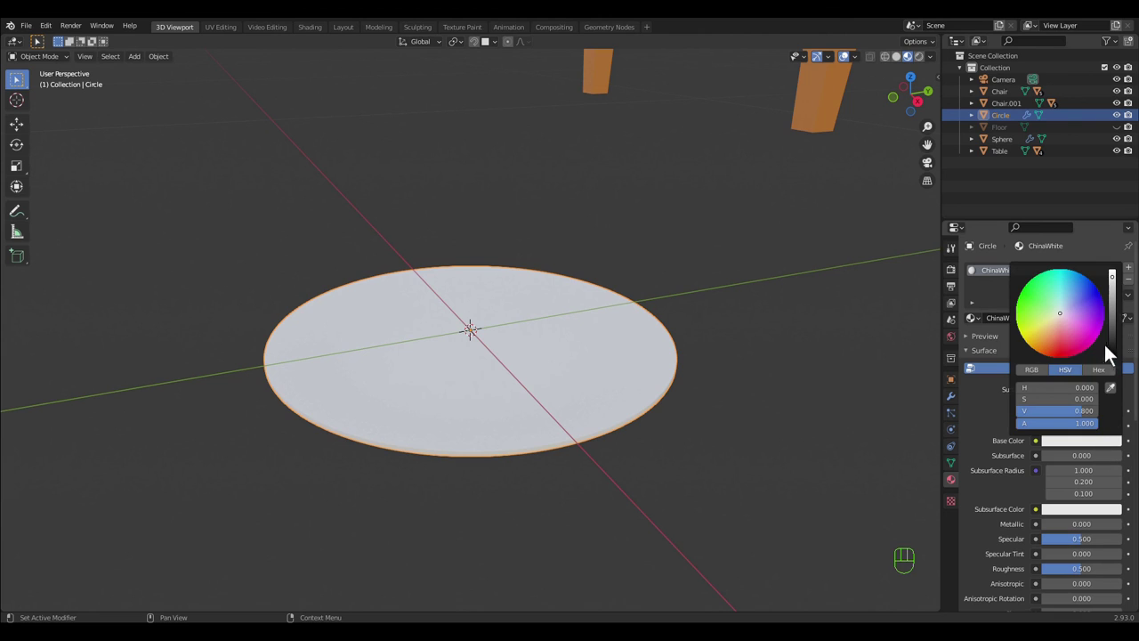
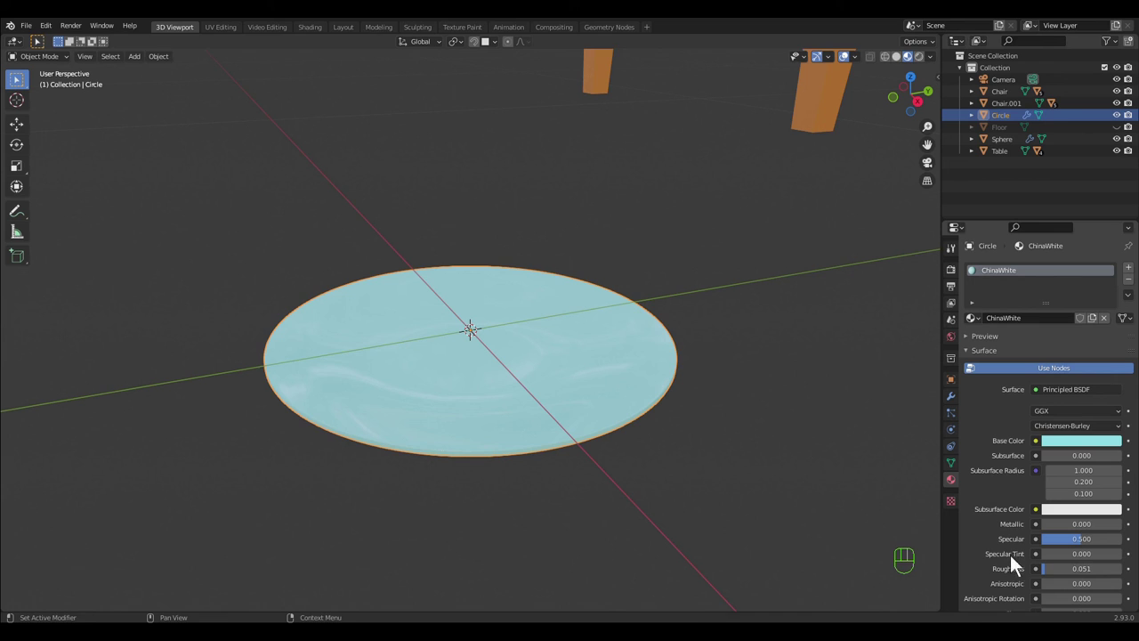
click(781, 519)
drag(757, 504, 829, 464)
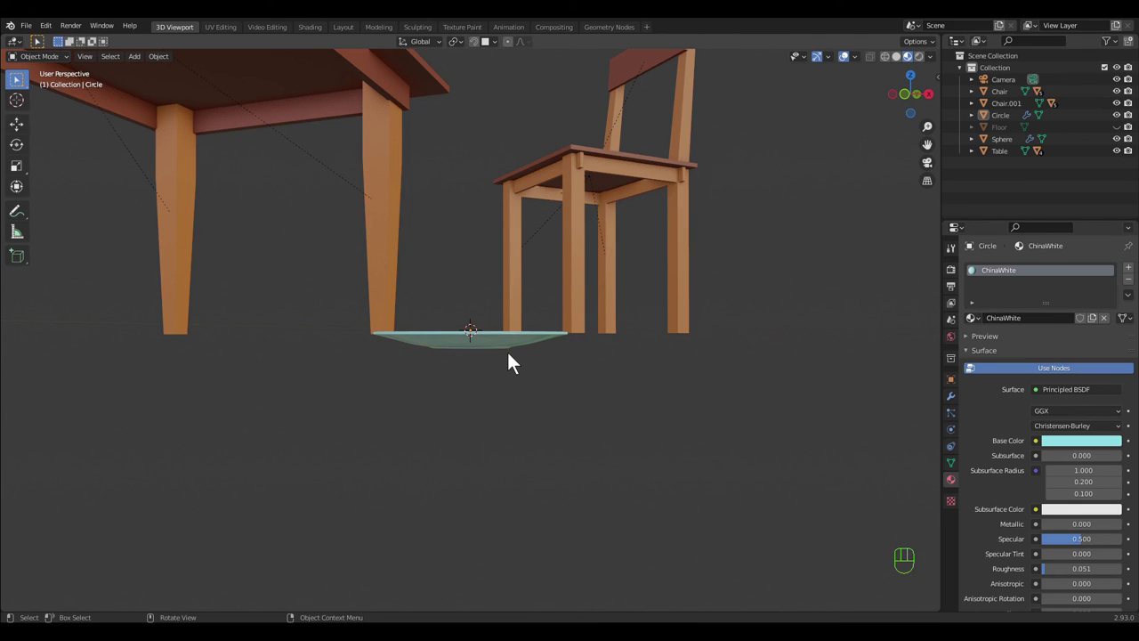
- Snap the 3D cursor to the plate's bottom edge loop with Cursor to Selected
key(Tab)
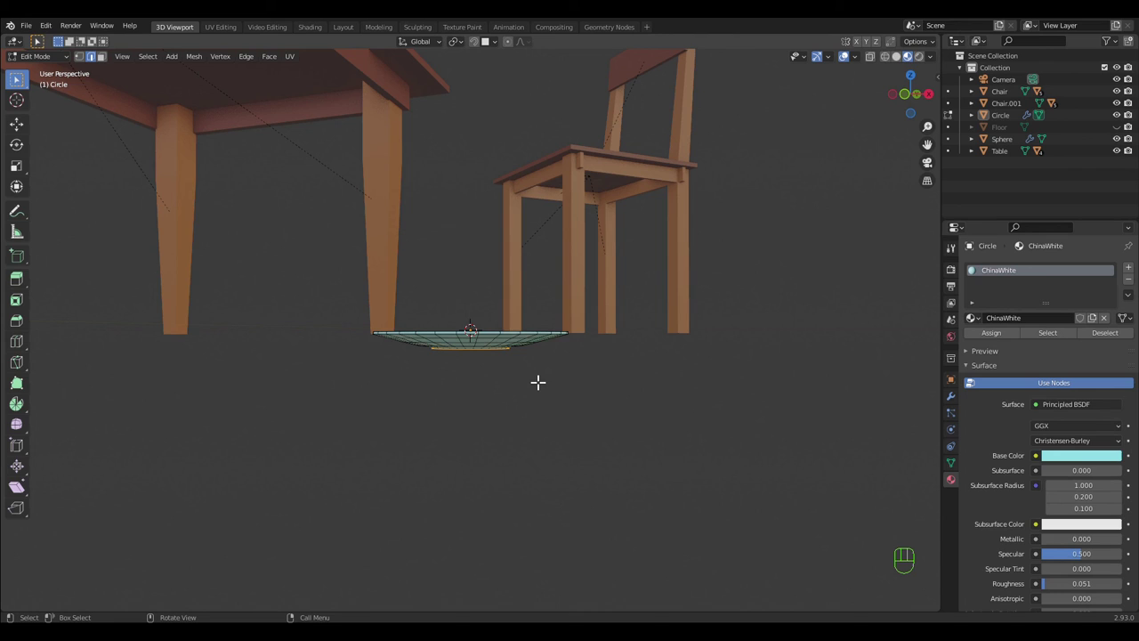
key(shift+s)
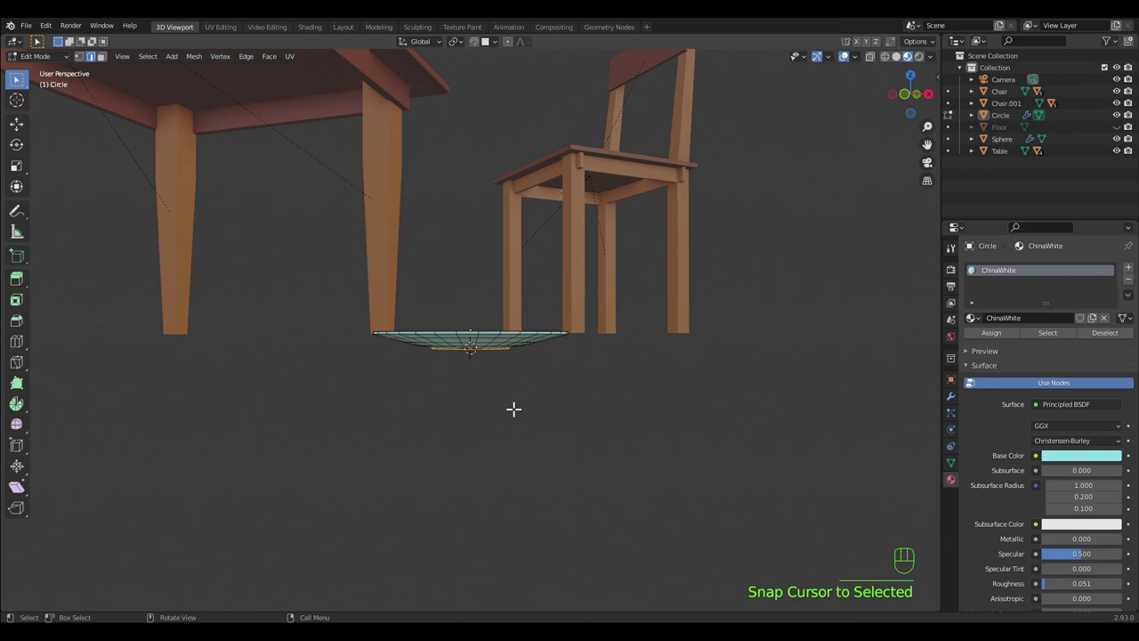
key(Tab)
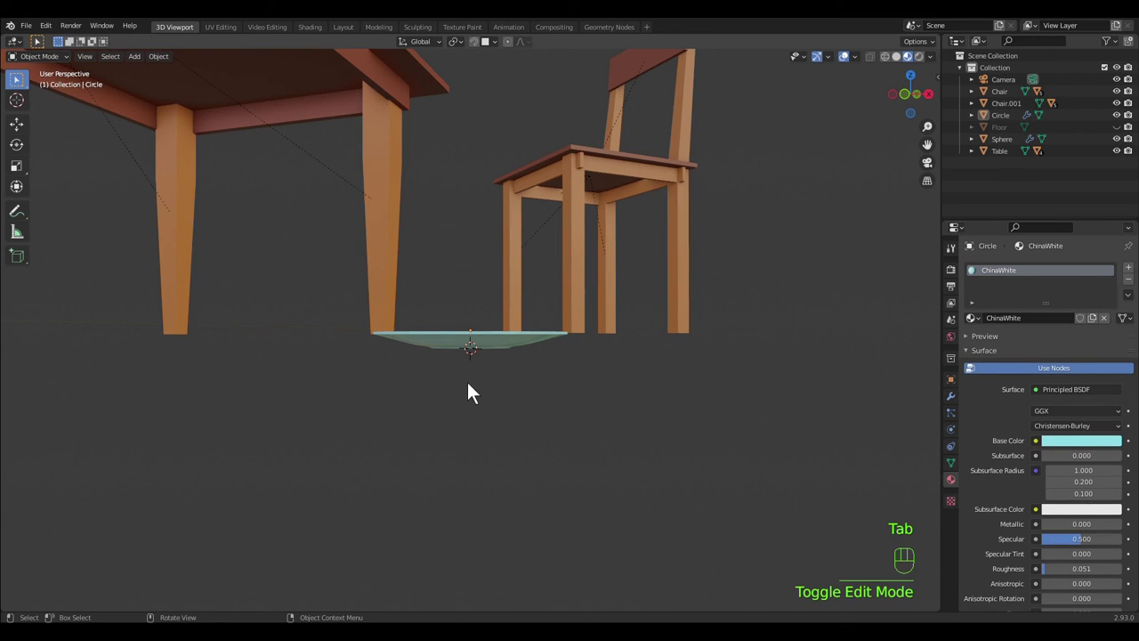
drag(171, 69, 320, 122)
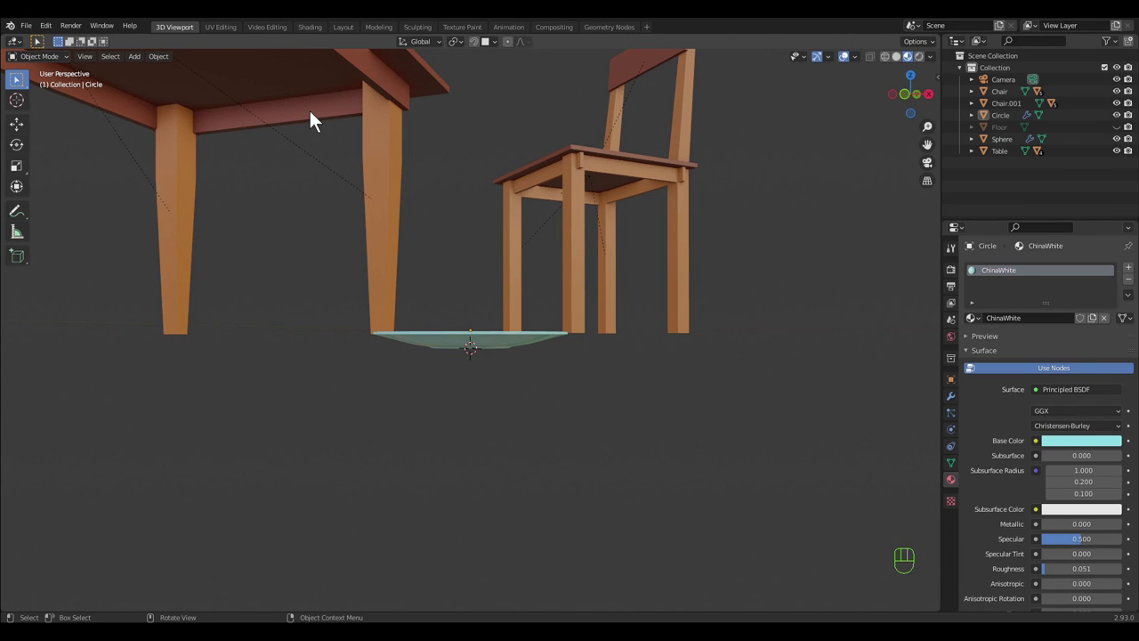
- Set the plate's origin to the 3D cursor via the quick favourites menu
click(487, 351)
drag(163, 68, 310, 119)
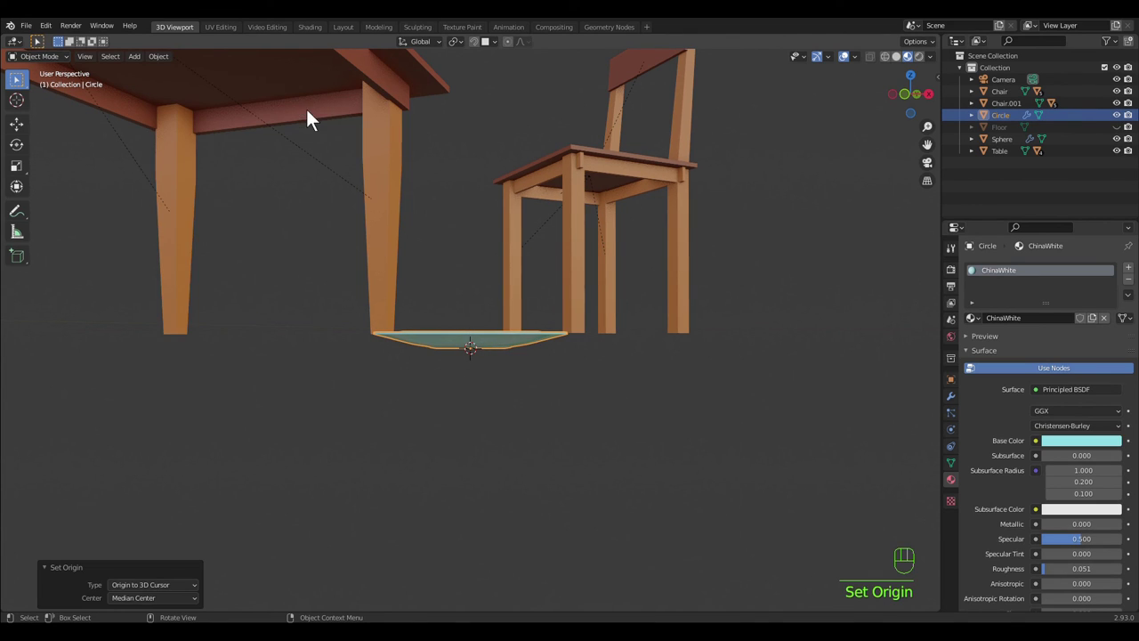
key(q)
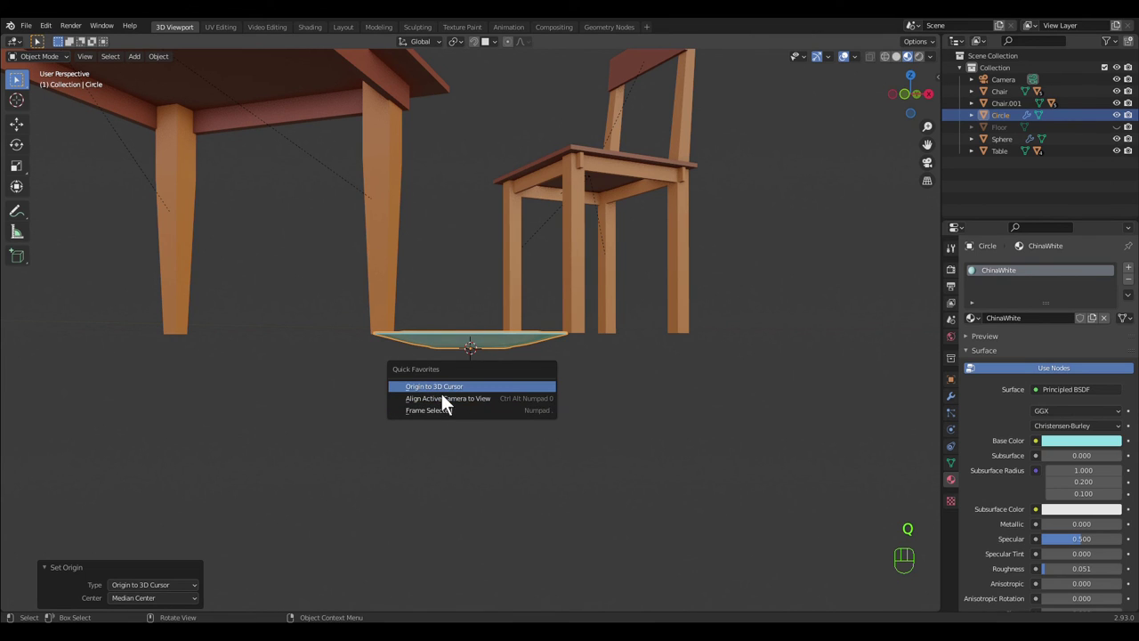
drag(158, 65, 536, 384)
middle_click(539, 407)
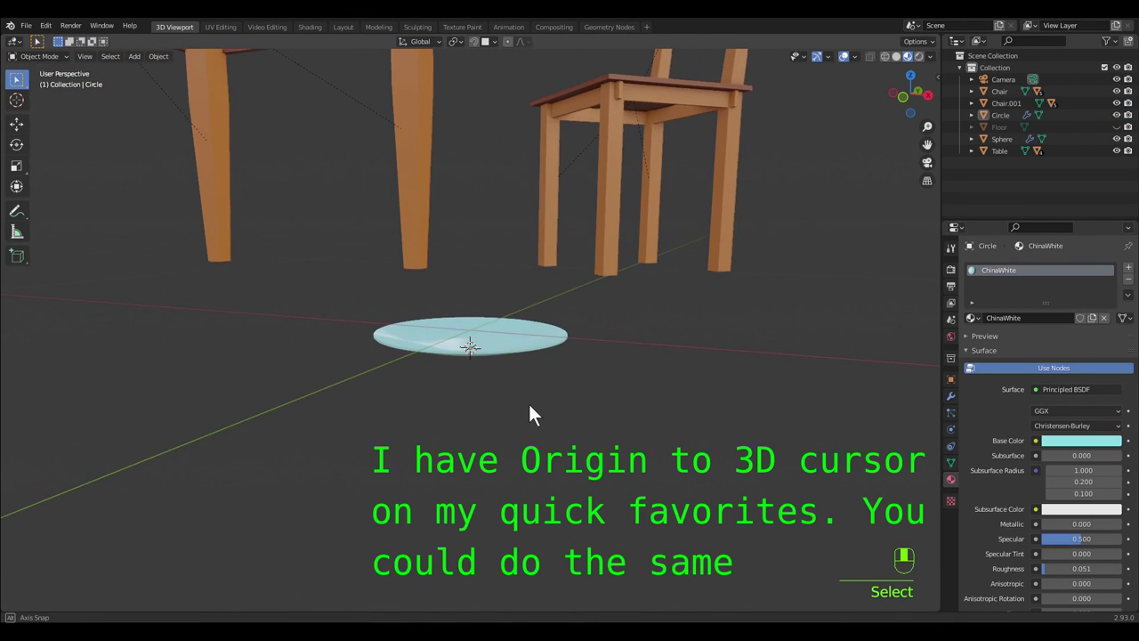
- With snapping on, move the plate onto the tabletop beside the silver bowl
click(481, 54)
key(g)
click(467, 342)
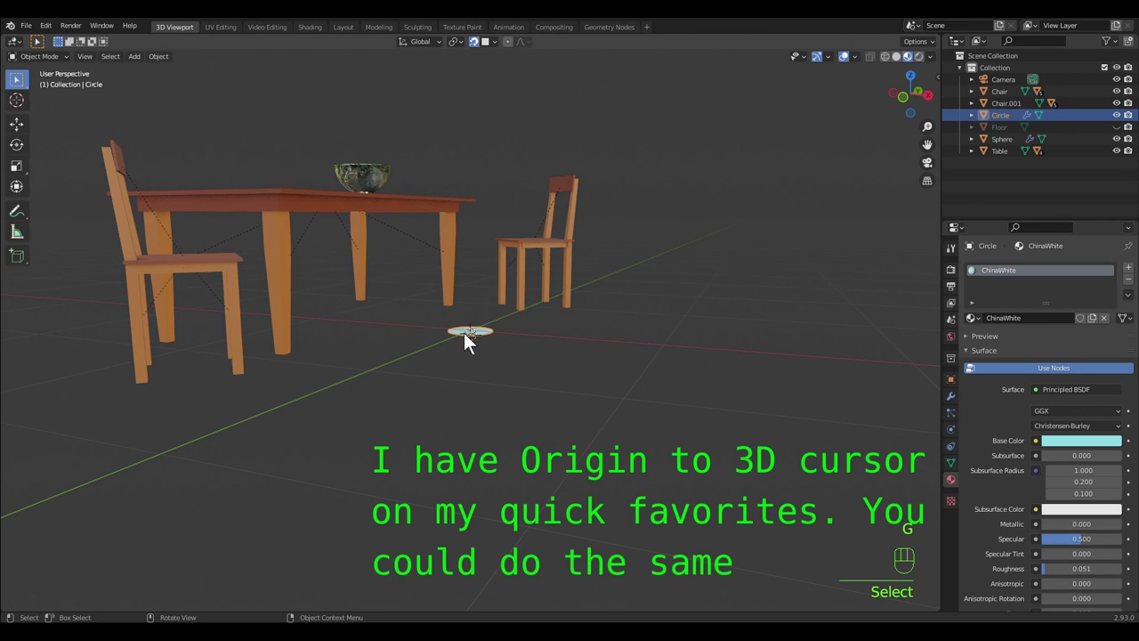
key(g)
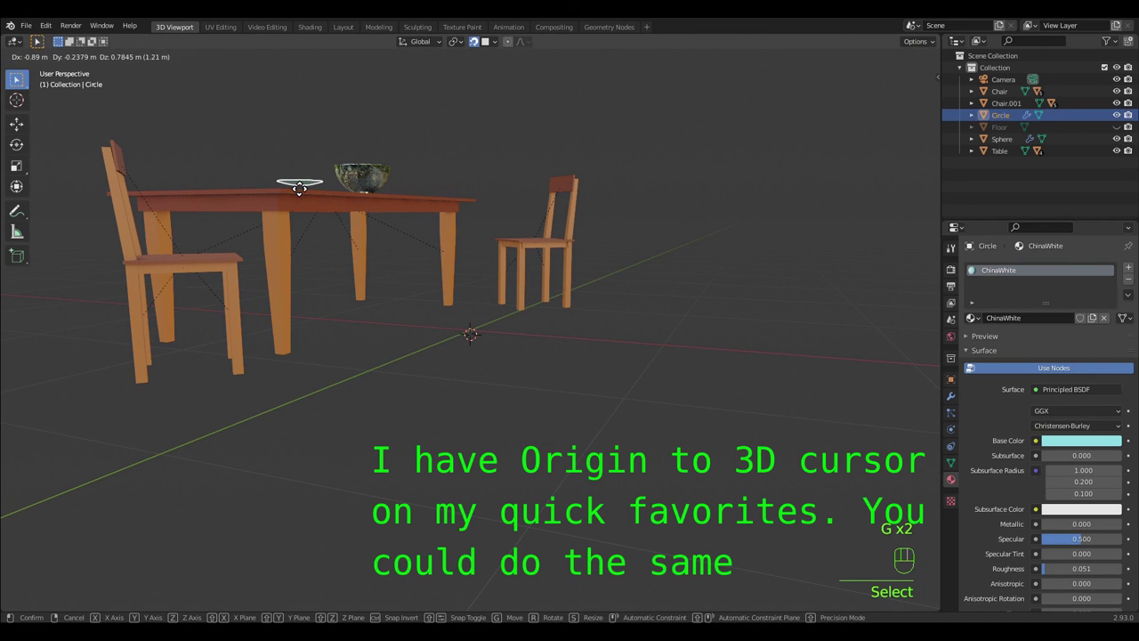
drag(439, 290, 386, 230)
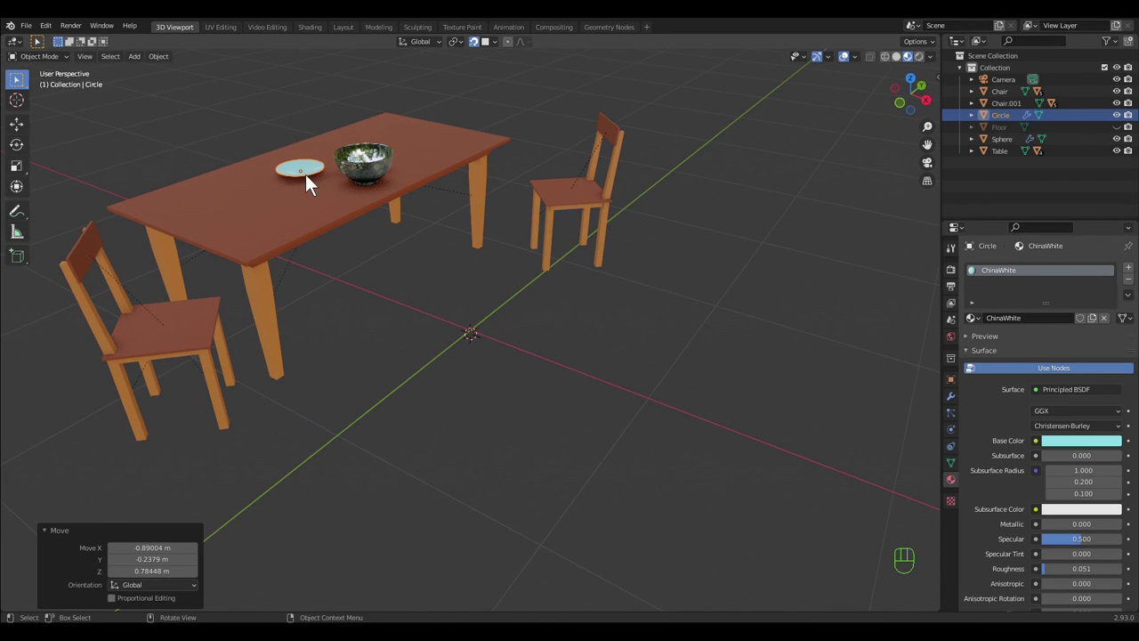
key(g)
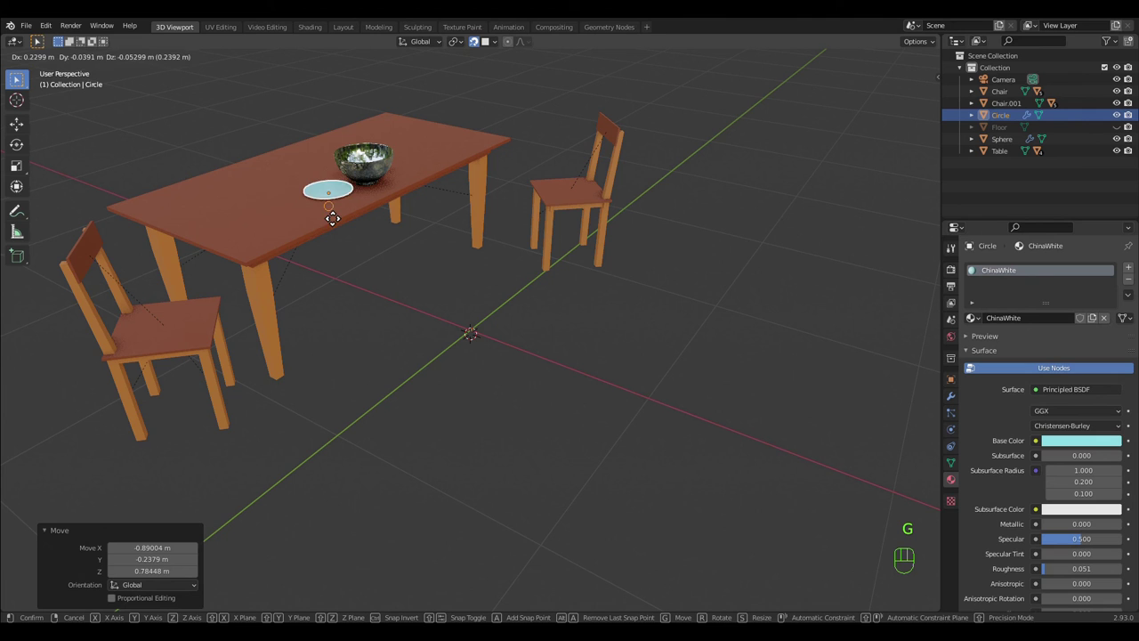
drag(385, 277, 427, 292)
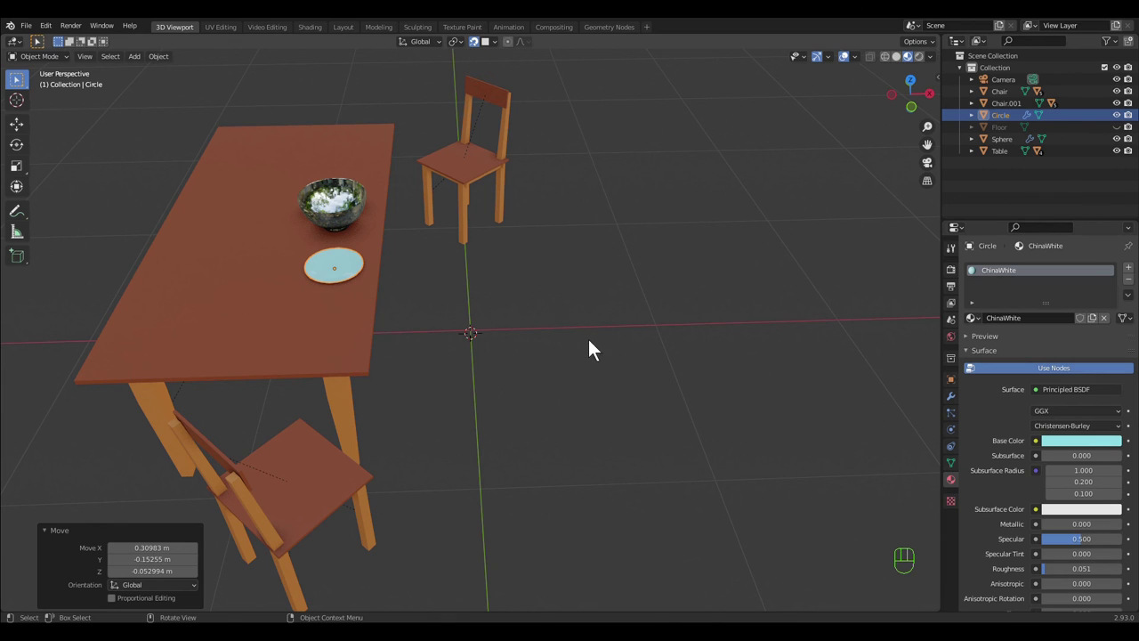
- Make the hidden Floor object visible again in the Outliner
drag(591, 354, 677, 401)
middle_click(721, 426)
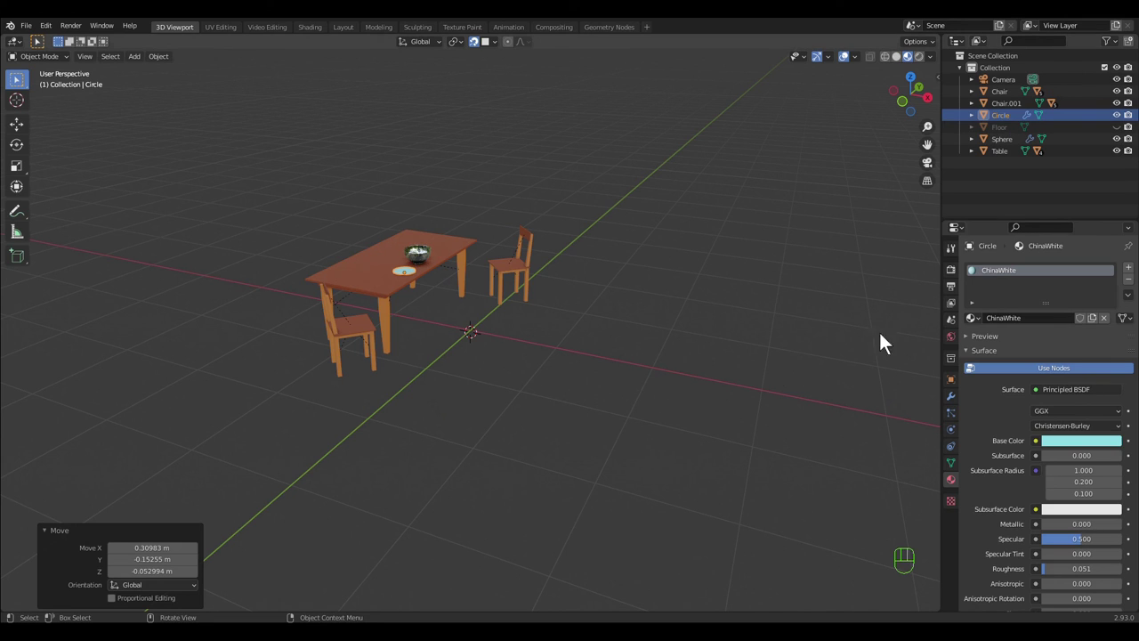
click(1129, 139)
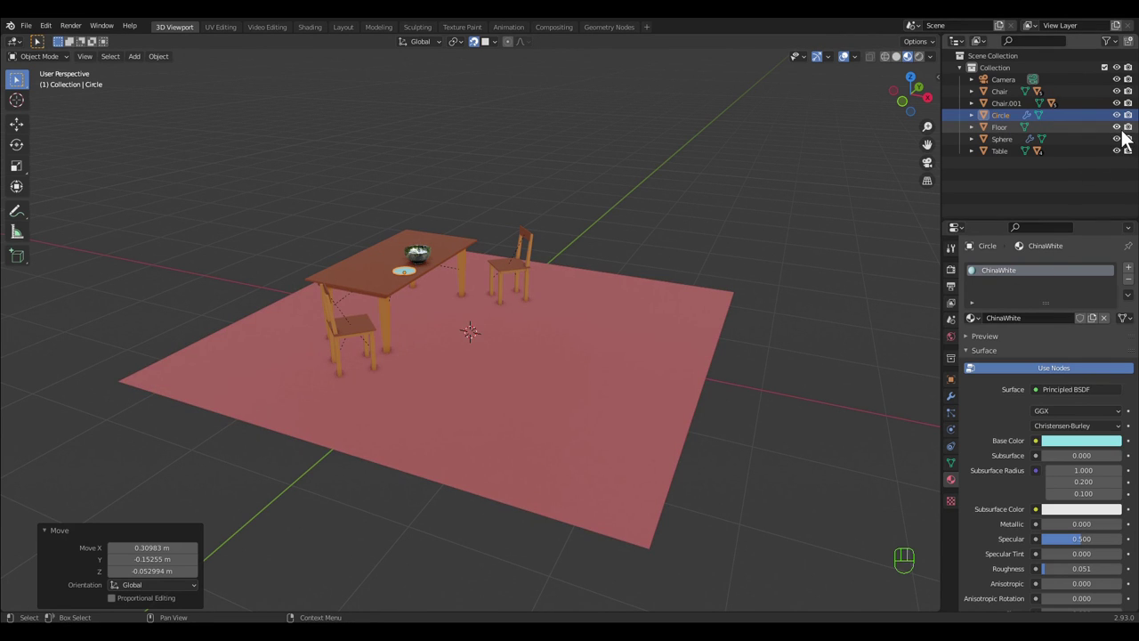